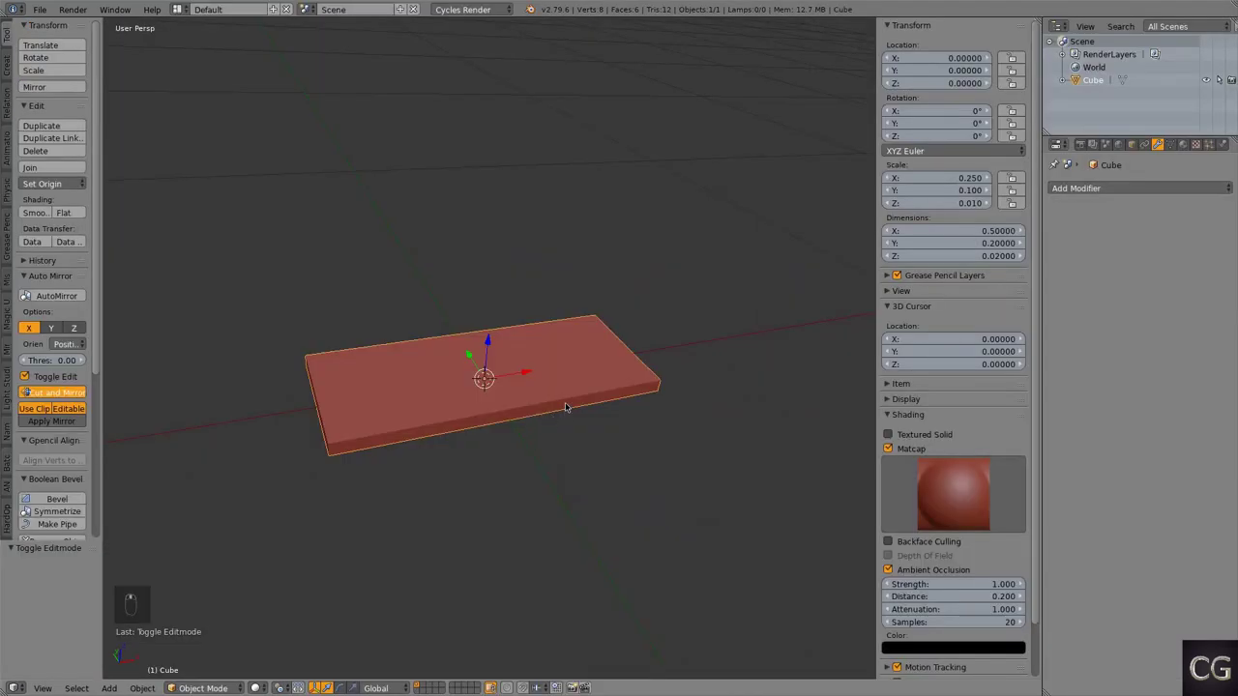
Step: Duplicate the slab into a half-width, thicker block shifted over its right half, then copy the slab again
{"action": "key", "text": "shift+d"}
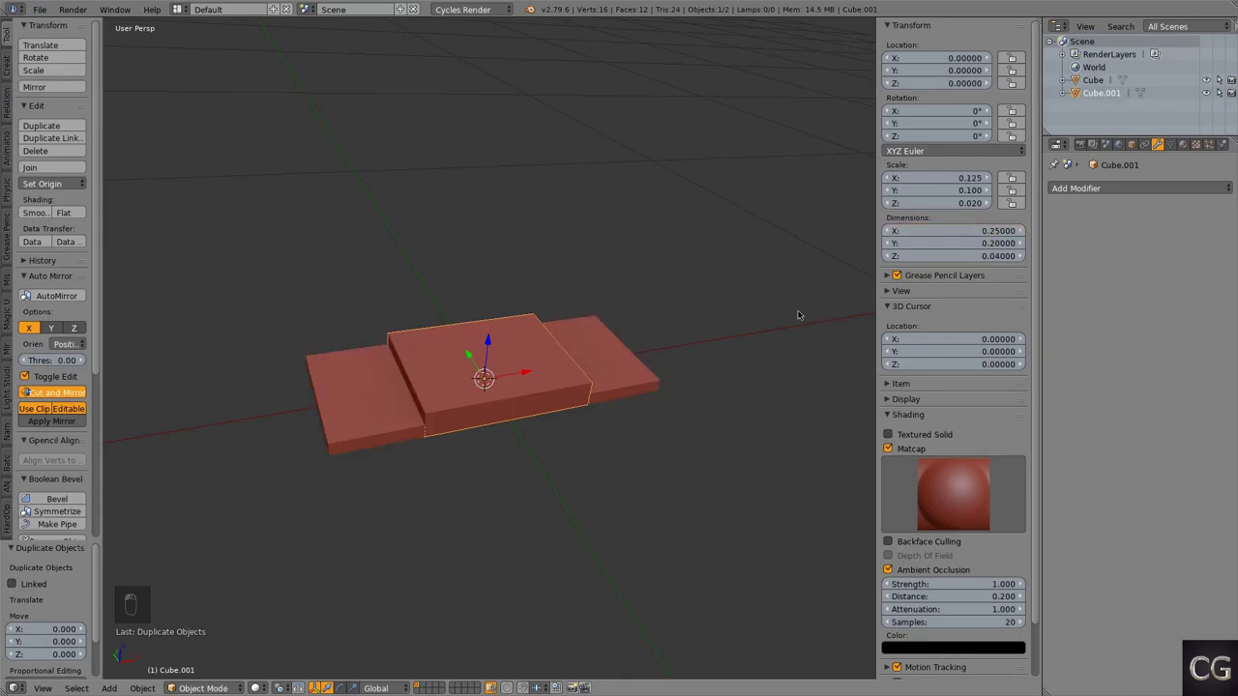
{"action": "key", "text": "KP_1"}
{"action": "key", "text": "Tab"}
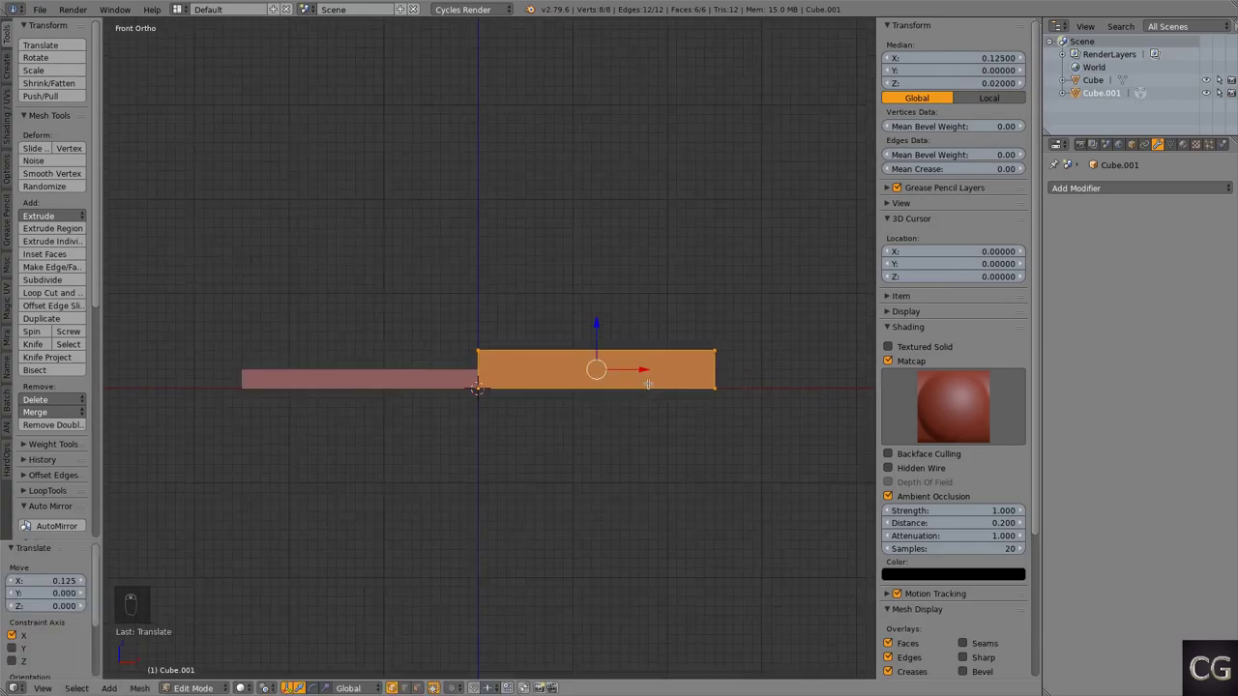
{"action": "key", "text": "Tab"}
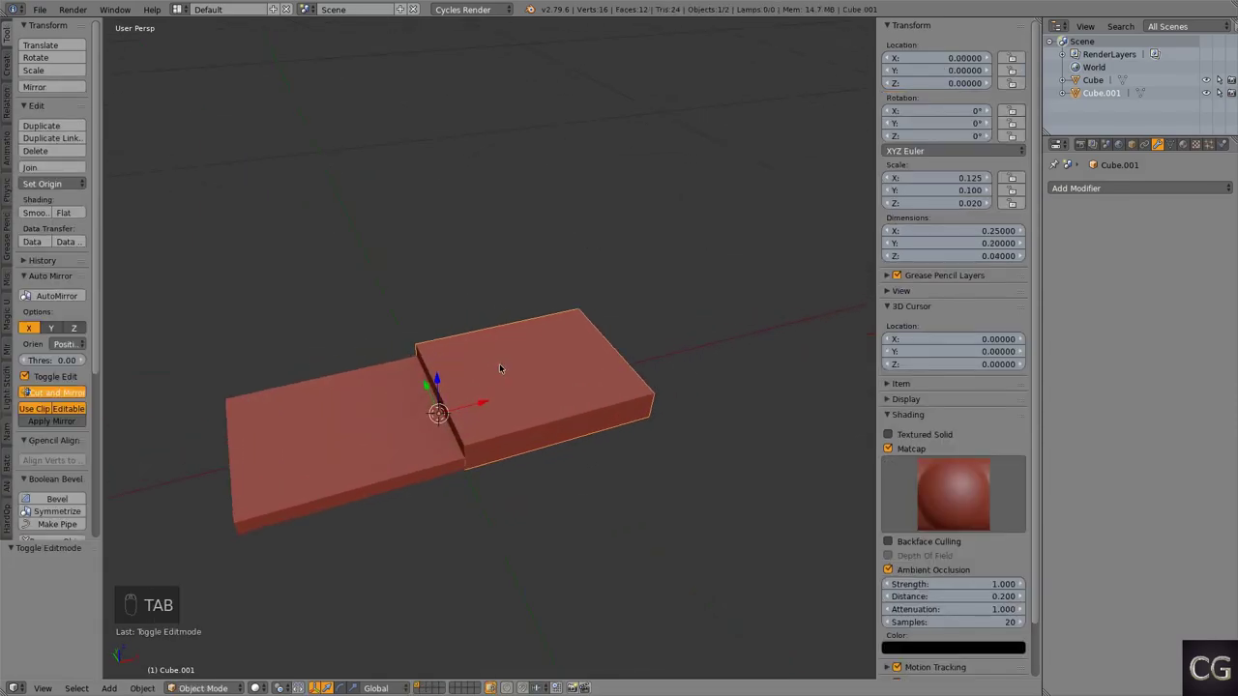
{"action": "key", "text": "shift+d"}
Step: Send the original slab to another layer, then remove faces from the block and subdivide its mesh
{"action": "left_click", "coordinate": [351, 410]}
{"action": "key", "text": "m"}
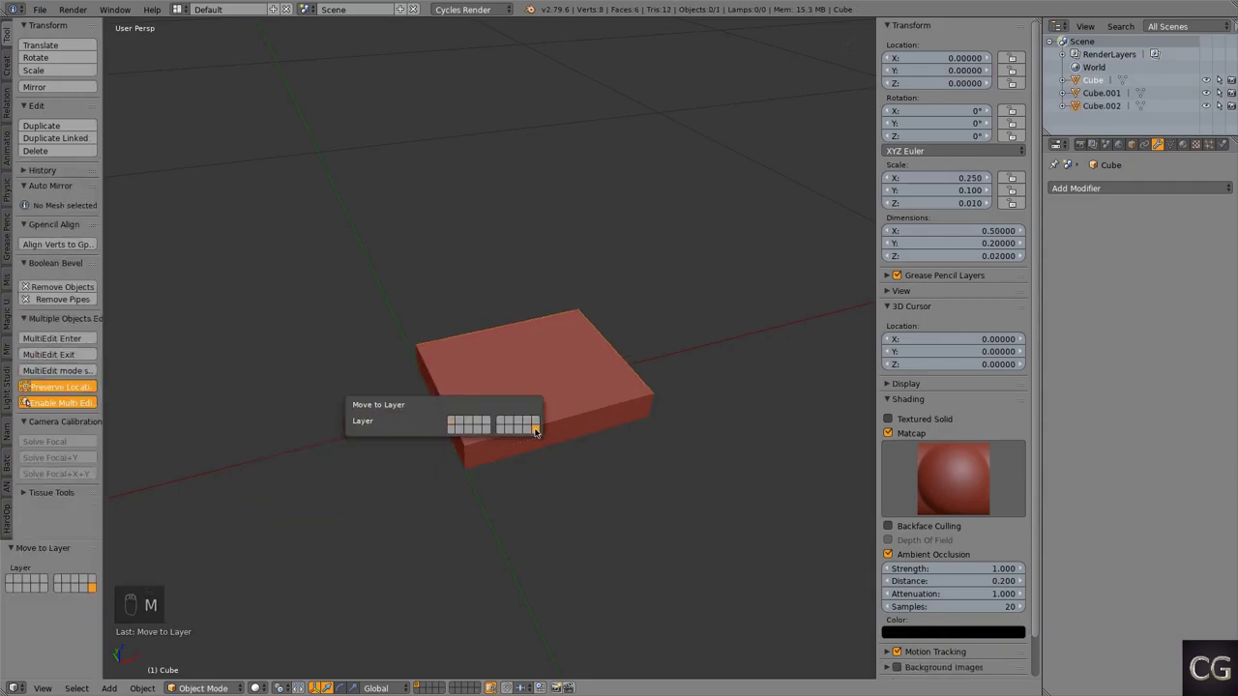
{"action": "key", "text": "Tab"}
{"action": "key", "text": "z"}
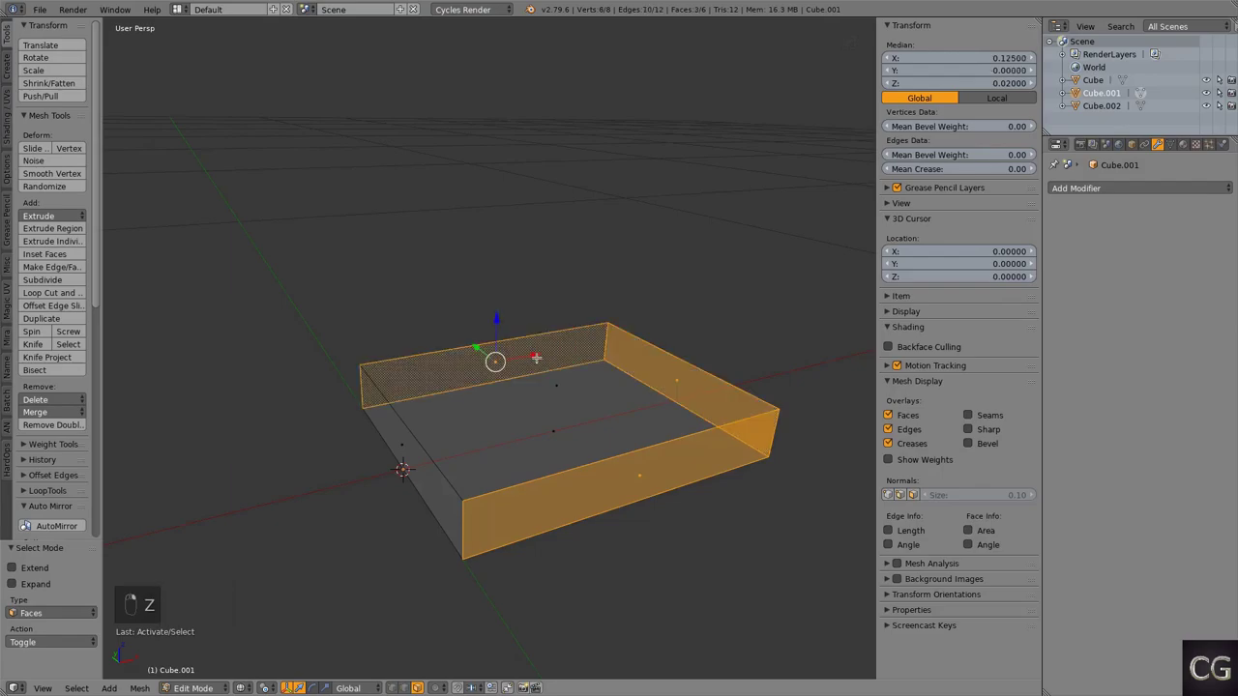
{"action": "key", "text": "x"}
{"action": "key", "text": "ctrl+Tab"}
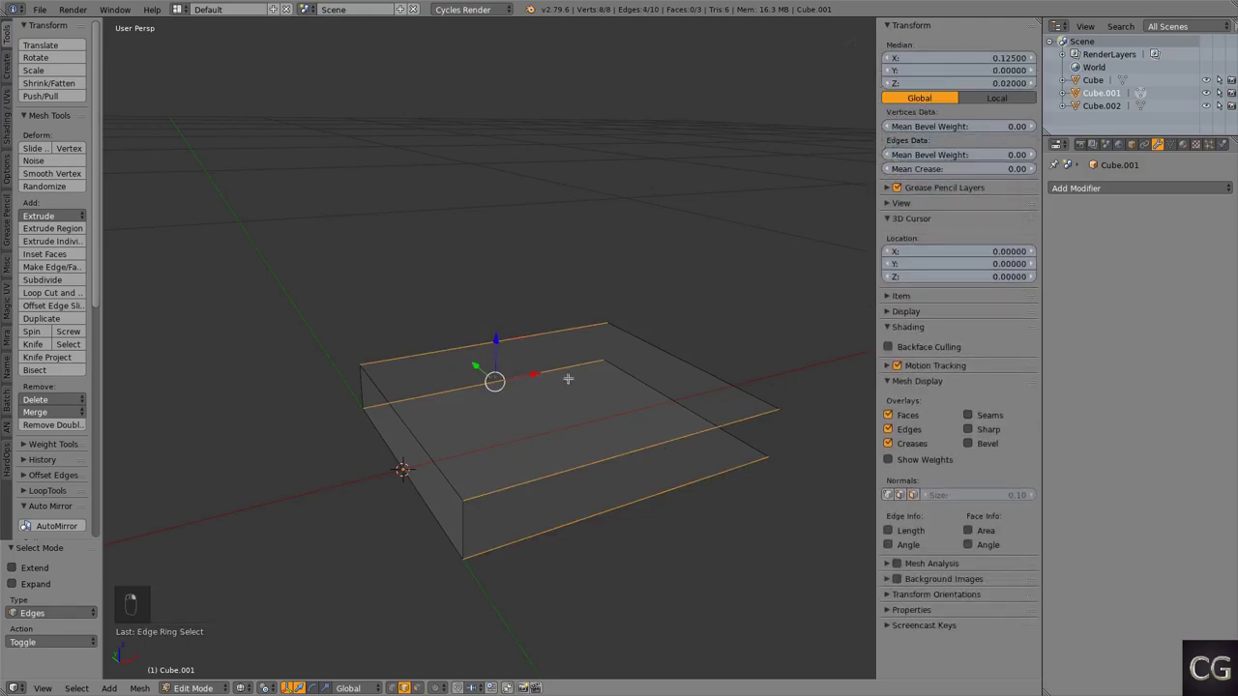
{"action": "key", "text": "w"}
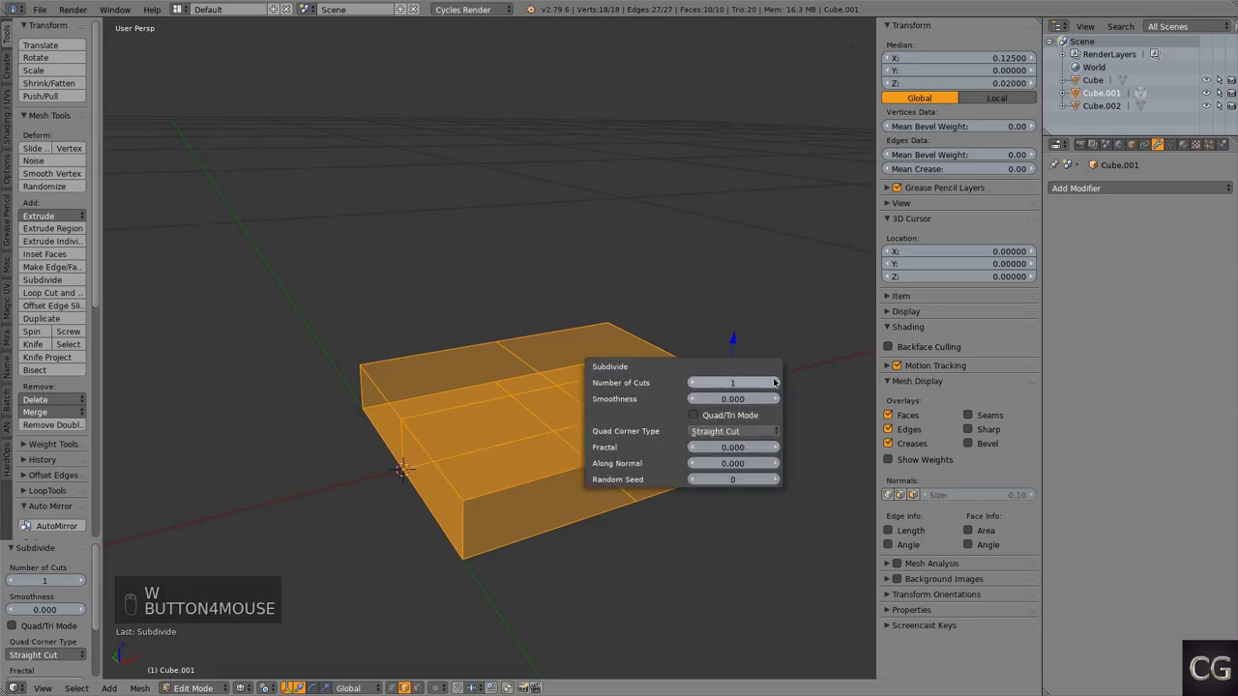
Step: From the top view, slide selected edges across to the block's right side and bring up the finished cover
{"action": "key", "text": "ctrl+Tab"}
{"action": "key", "text": "KP_7"}
{"action": "key", "text": "g"}
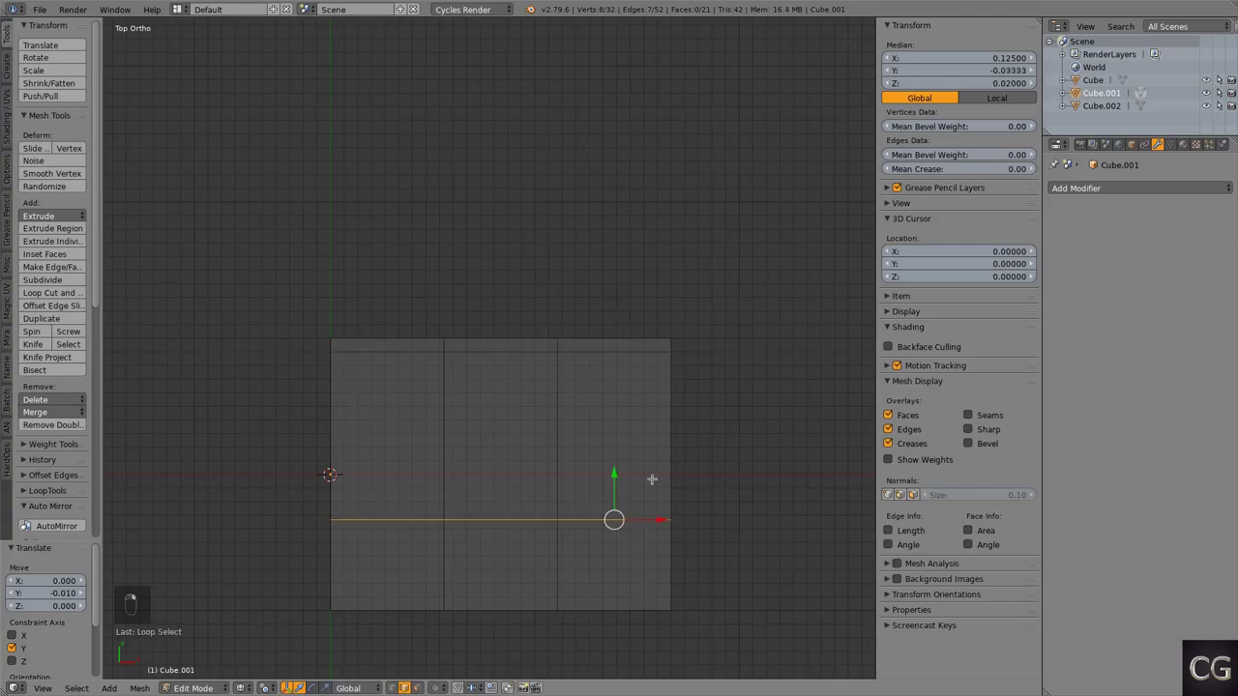
{"action": "key", "text": "g"}
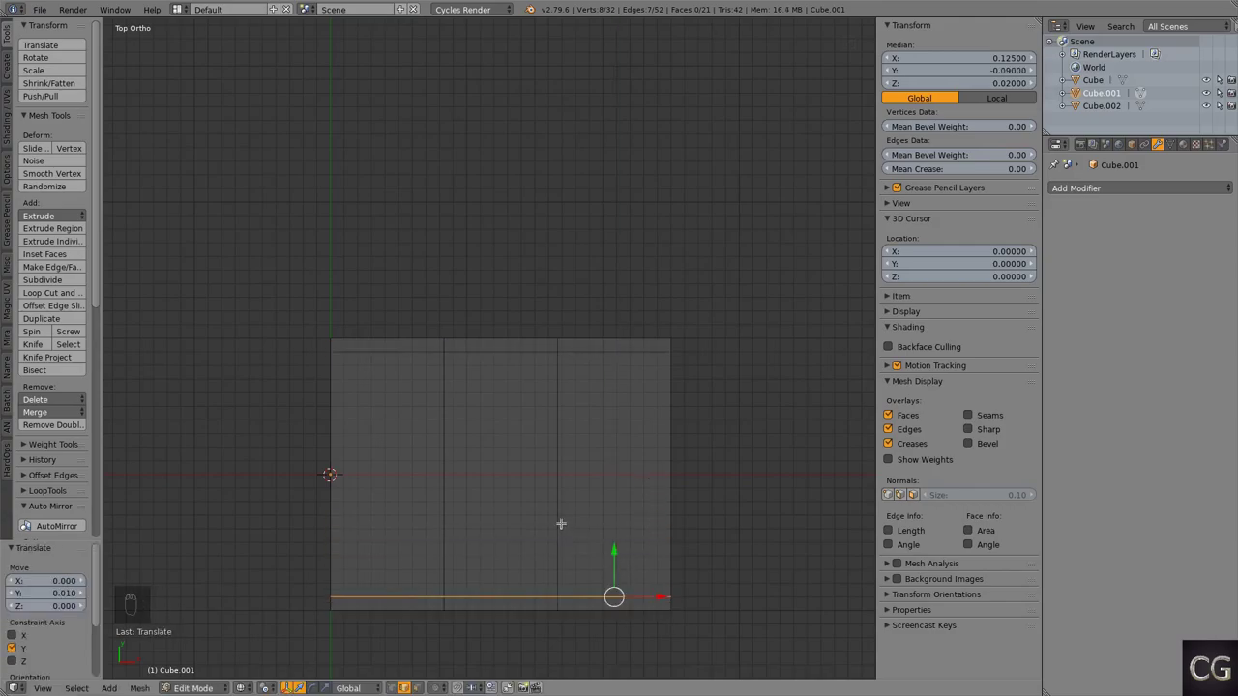
{"action": "key", "text": "b"}
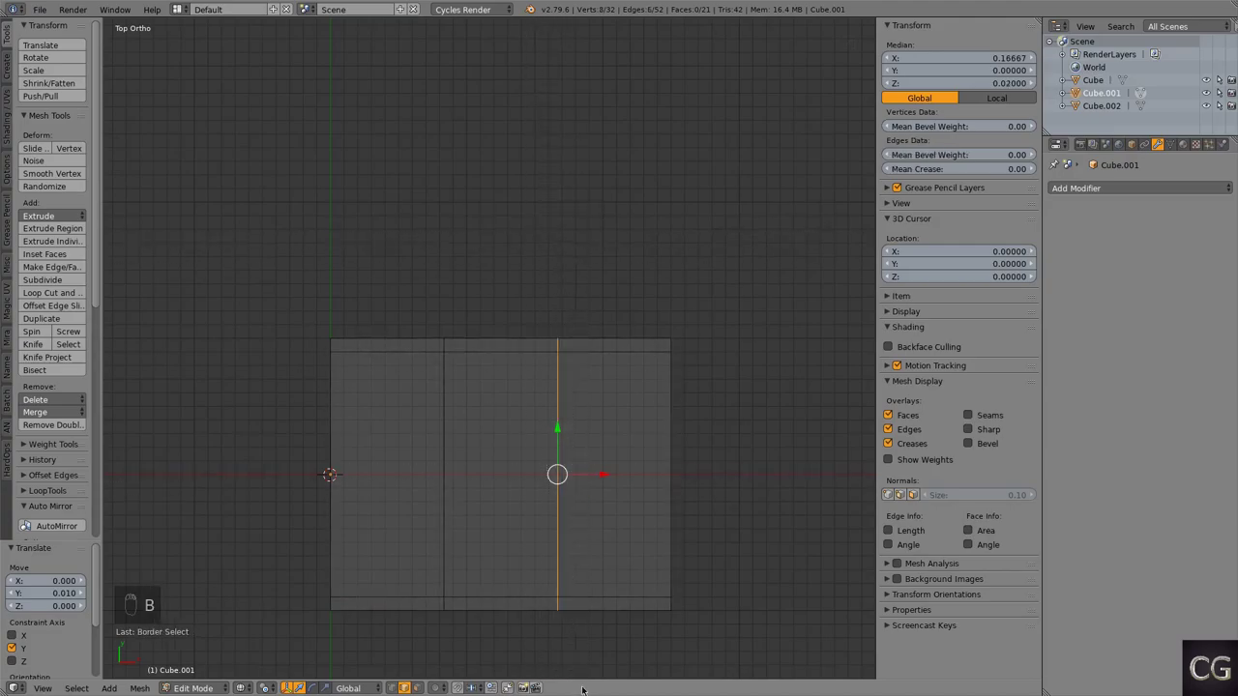
{"action": "key", "text": "g"}
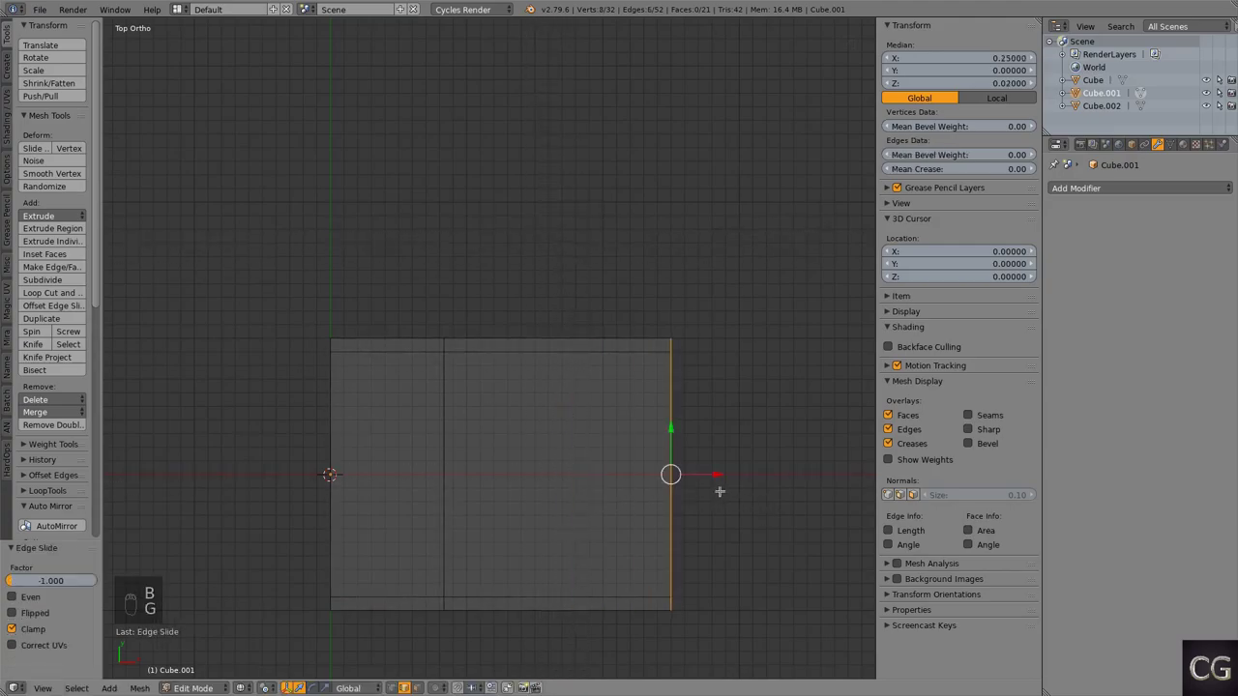
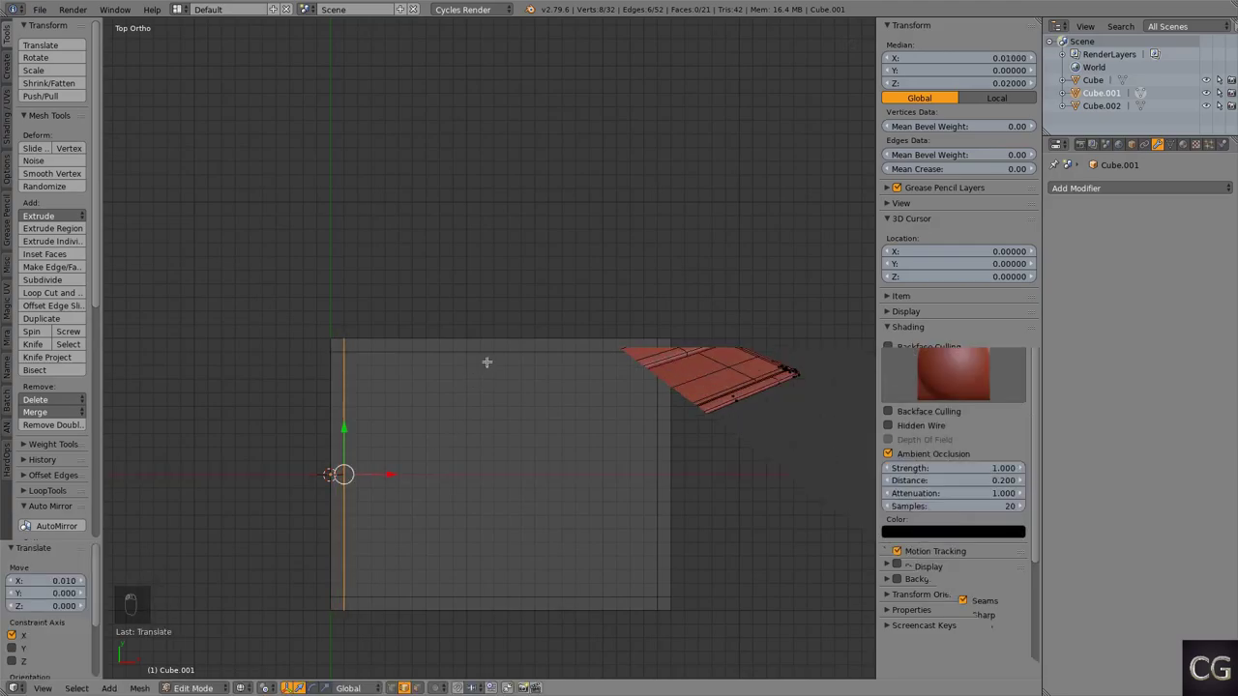
{"action": "key", "text": "super+Pause"}
Step: Pose the cover armature, rotating the neck and lower cover bones, then undo the test rotations
{"action": "key", "text": "ctrl+Down"}
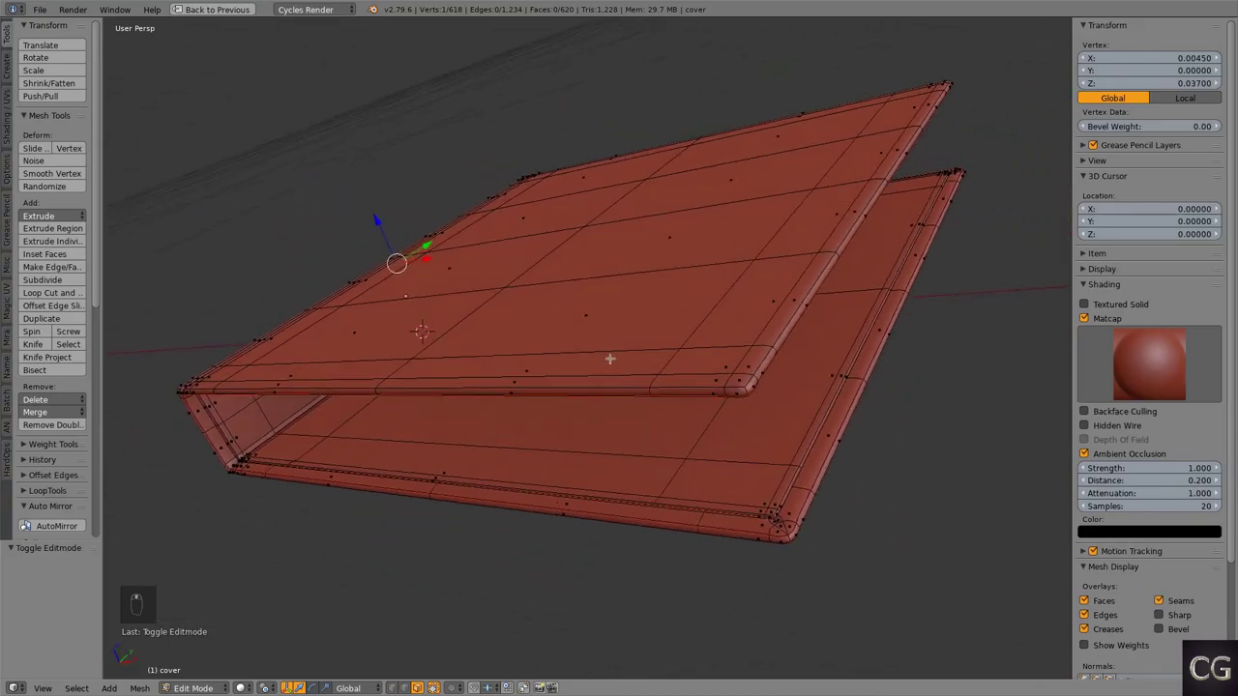
{"action": "key", "text": "r"}
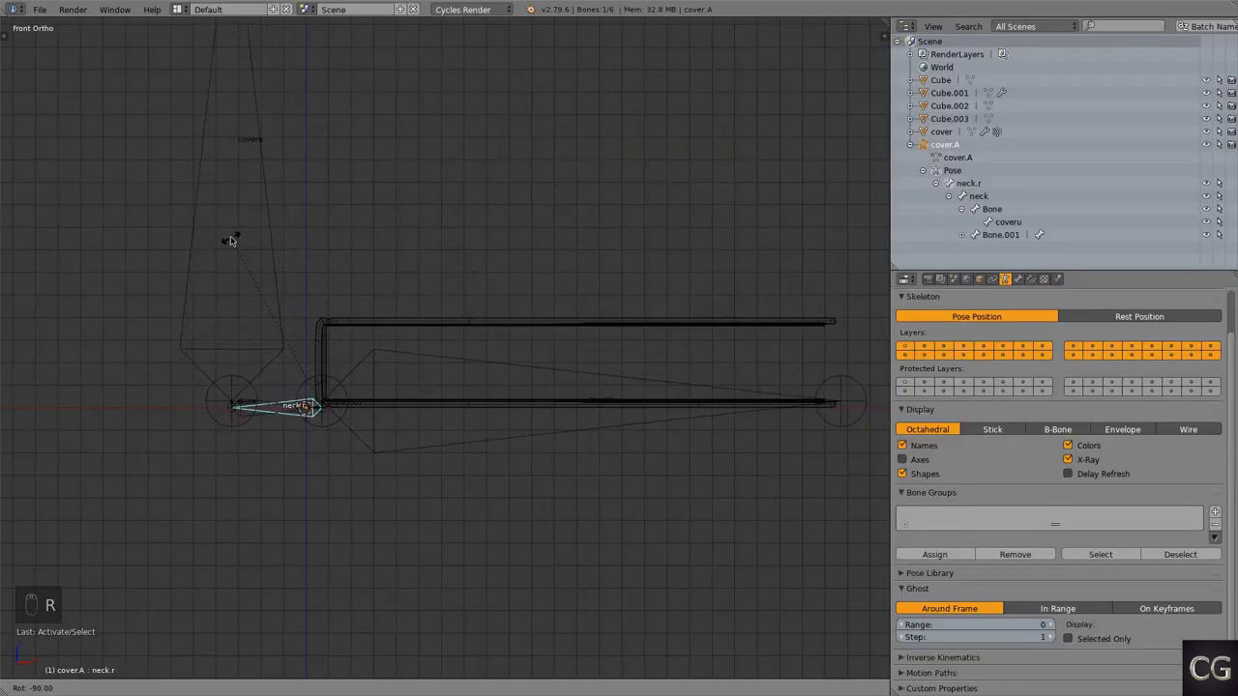
{"action": "middle_click", "coordinate": [431, 295]}
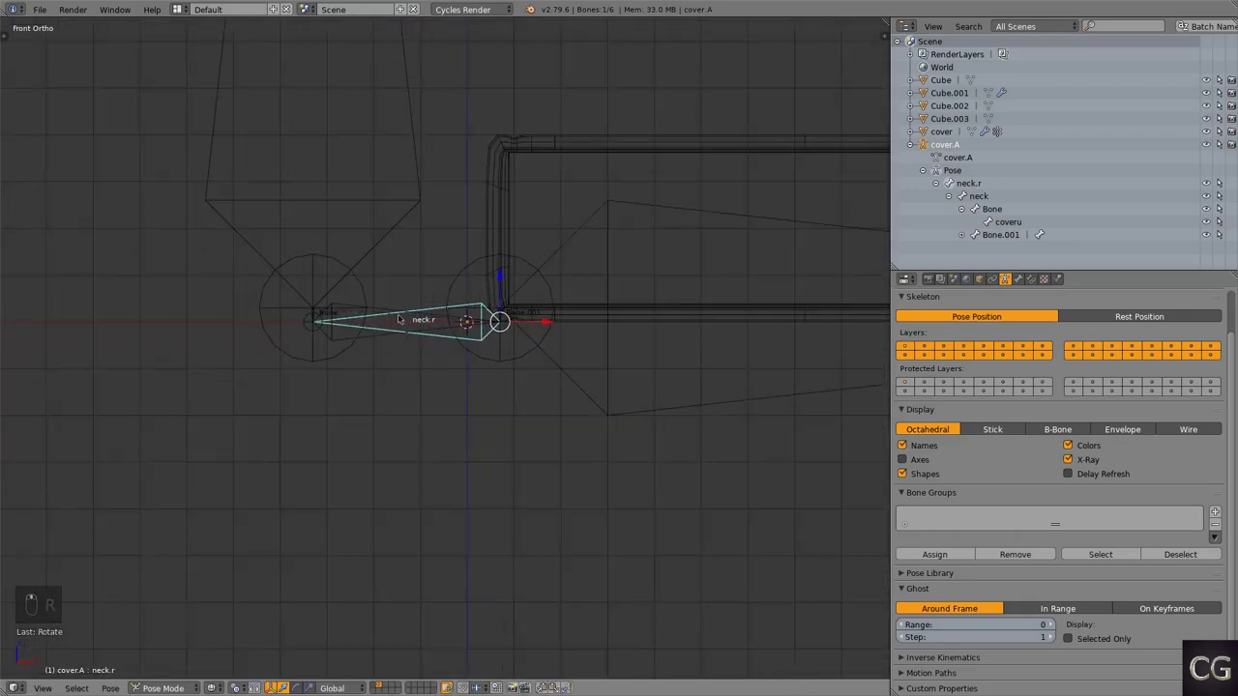
{"action": "left_click_drag", "start_coordinate": [477, 330], "coordinate": [562, 351]}
{"action": "key", "text": "r"}
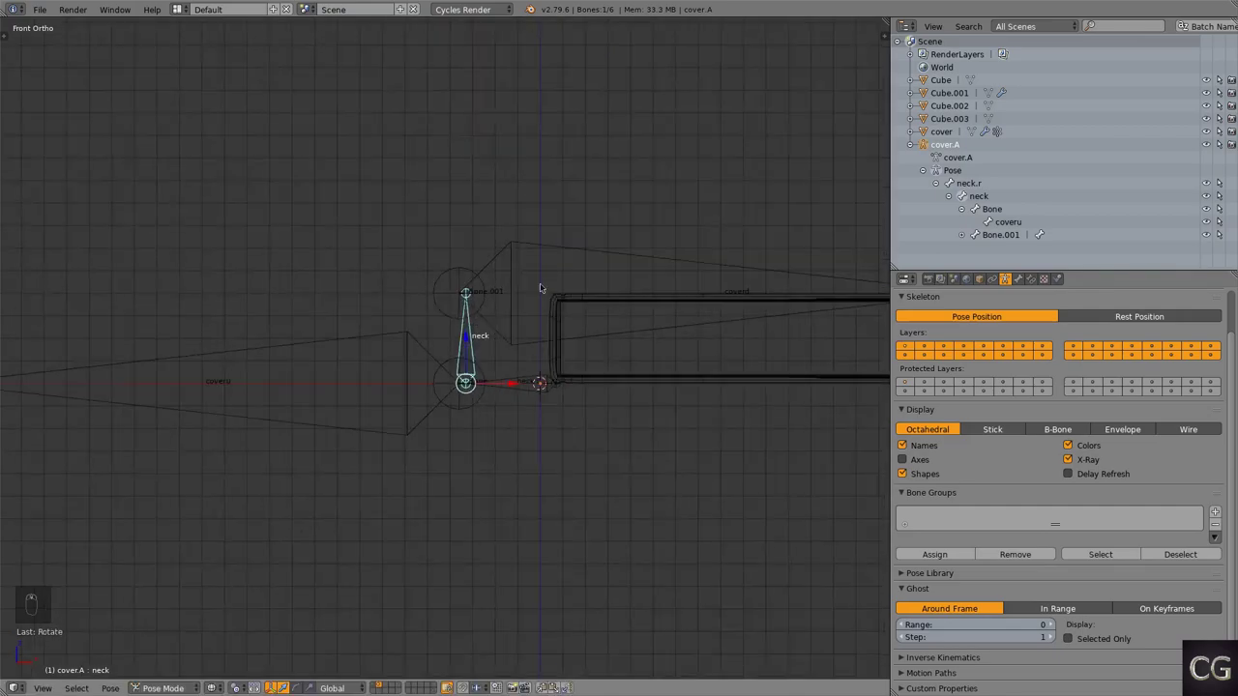
{"action": "left_click", "coordinate": [534, 250]}
{"action": "key", "text": "r"}
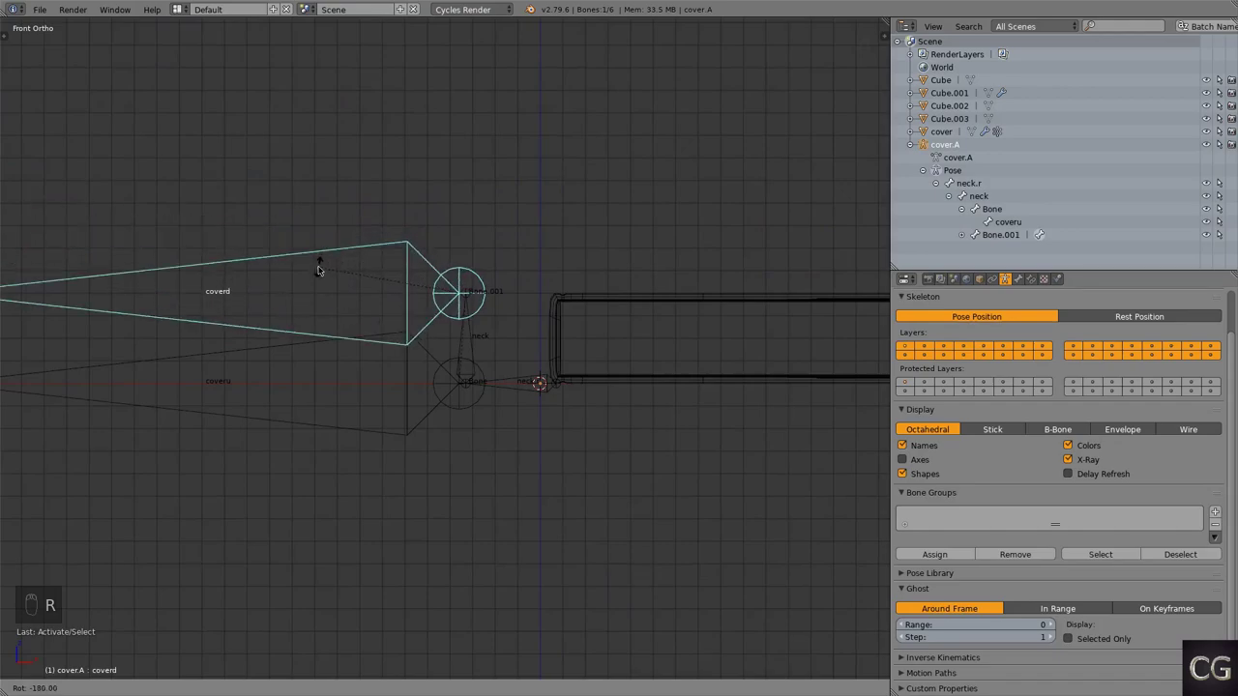
{"action": "key", "text": "ctrl+z"}
{"action": "key", "text": "ctrl+z"}
{"action": "key", "text": "ctrl+z"}
{"action": "key", "text": "ctrl+z"}
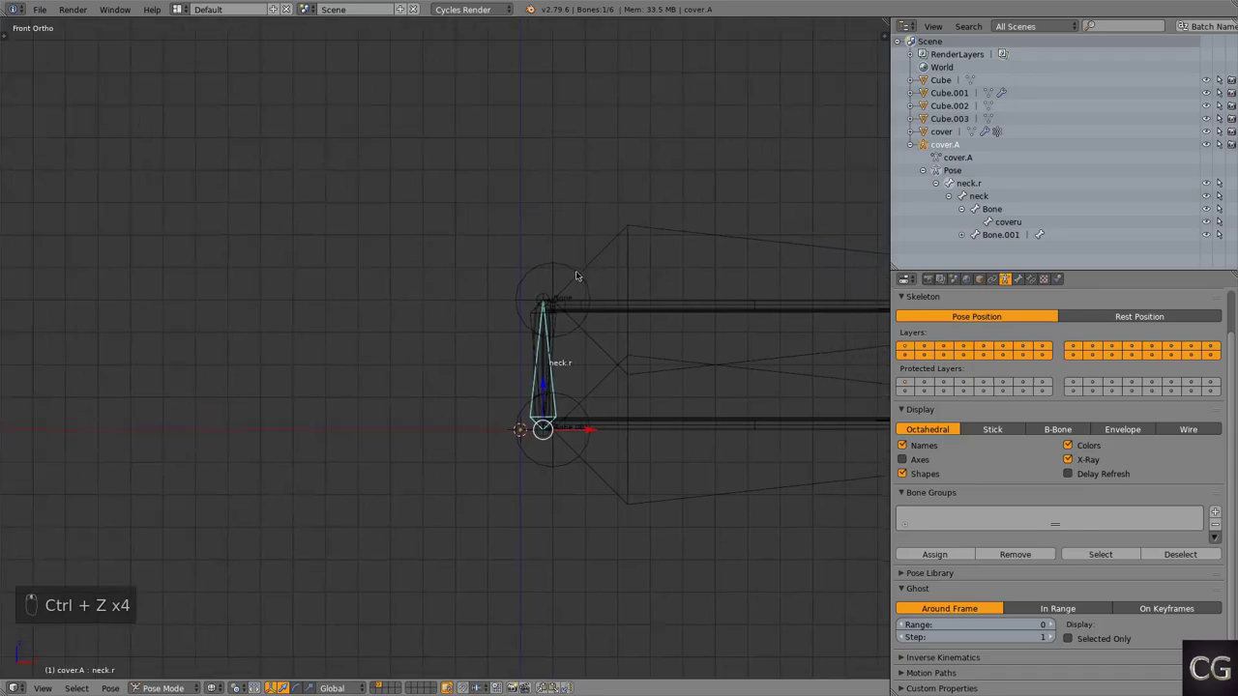
Step: Rotate the spine bones to fold the cover and isolate the rig in local view
{"action": "key", "text": "r"}
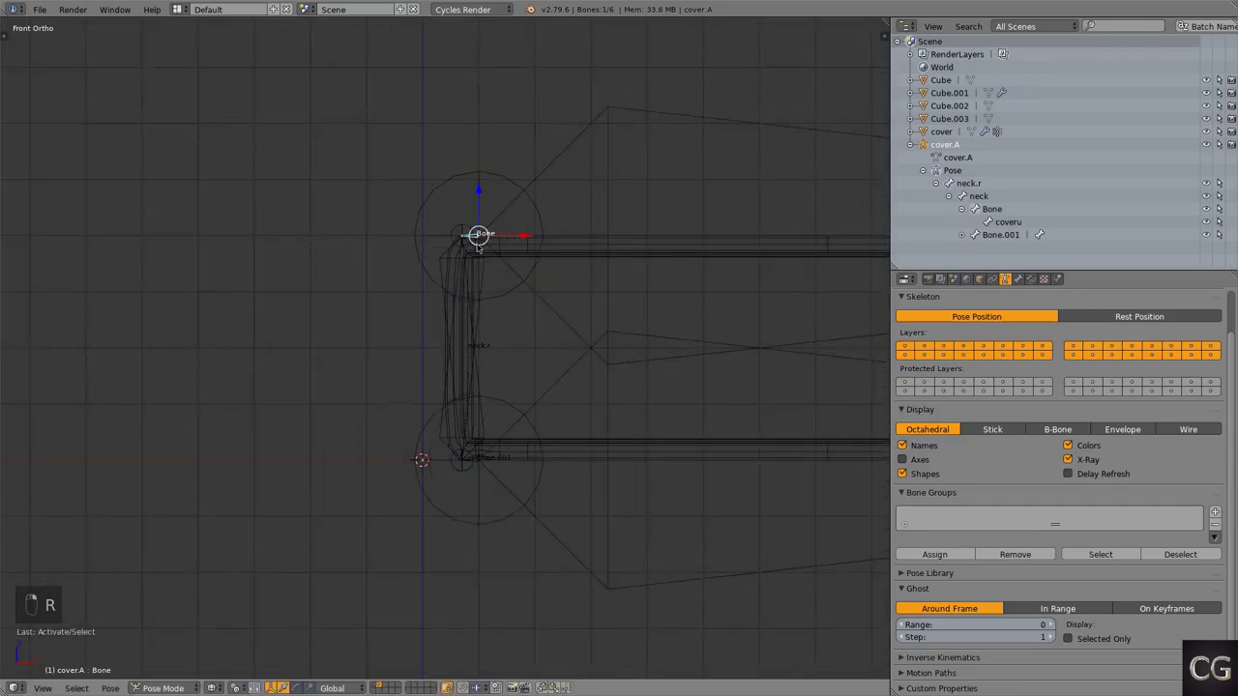
{"action": "key", "text": "r"}
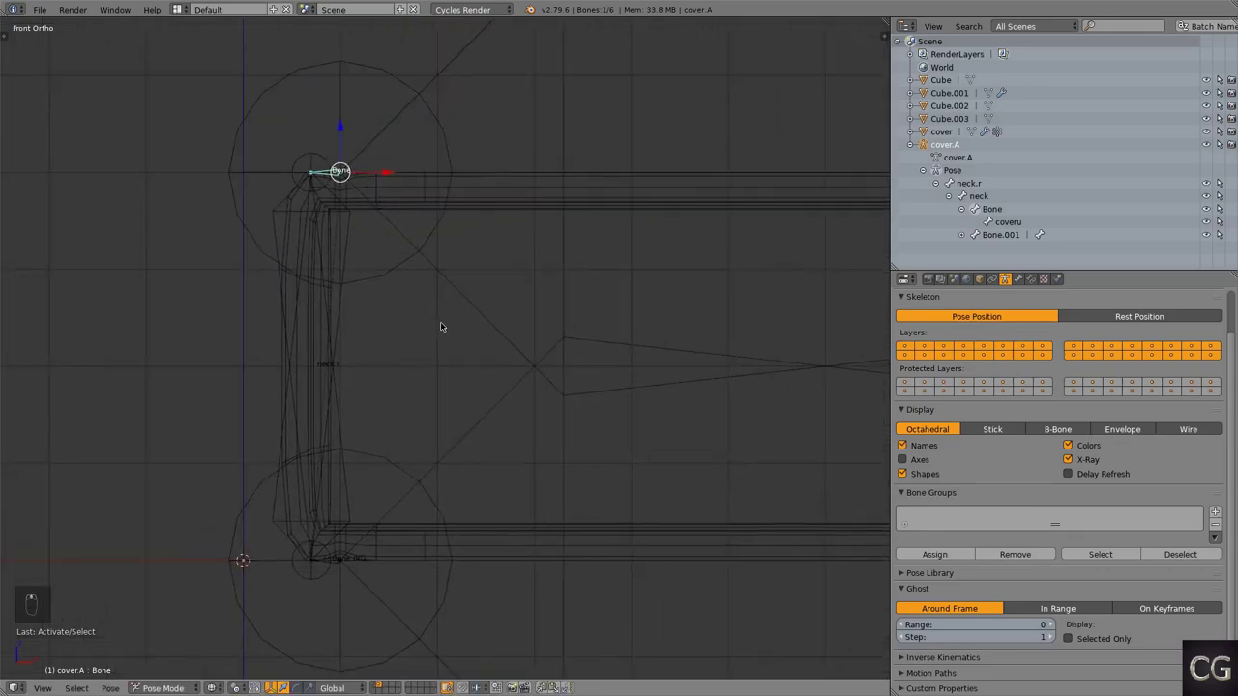
{"action": "left_click", "coordinate": [444, 326]}
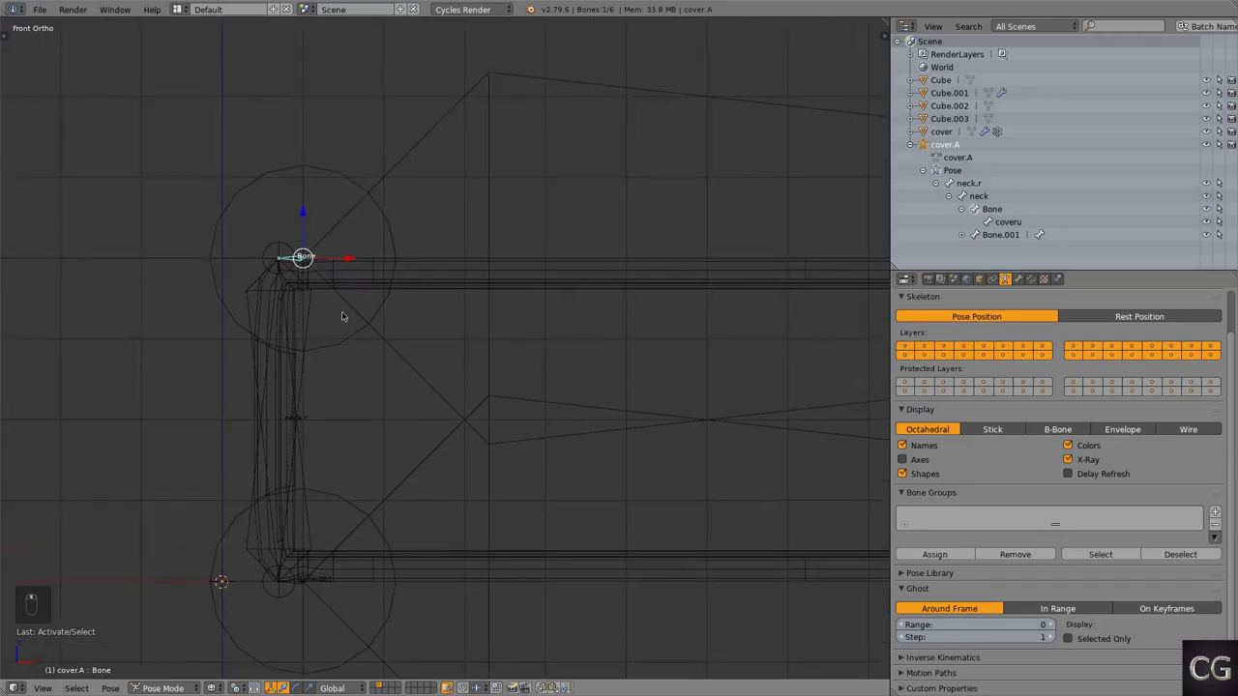
{"action": "left_click_drag", "start_coordinate": [301, 450], "coordinate": [361, 426]}
{"action": "key", "text": "g"}
{"action": "middle_click", "coordinate": [368, 406]}
{"action": "key", "text": "KP_Divide"}
{"action": "key", "text": "g"}
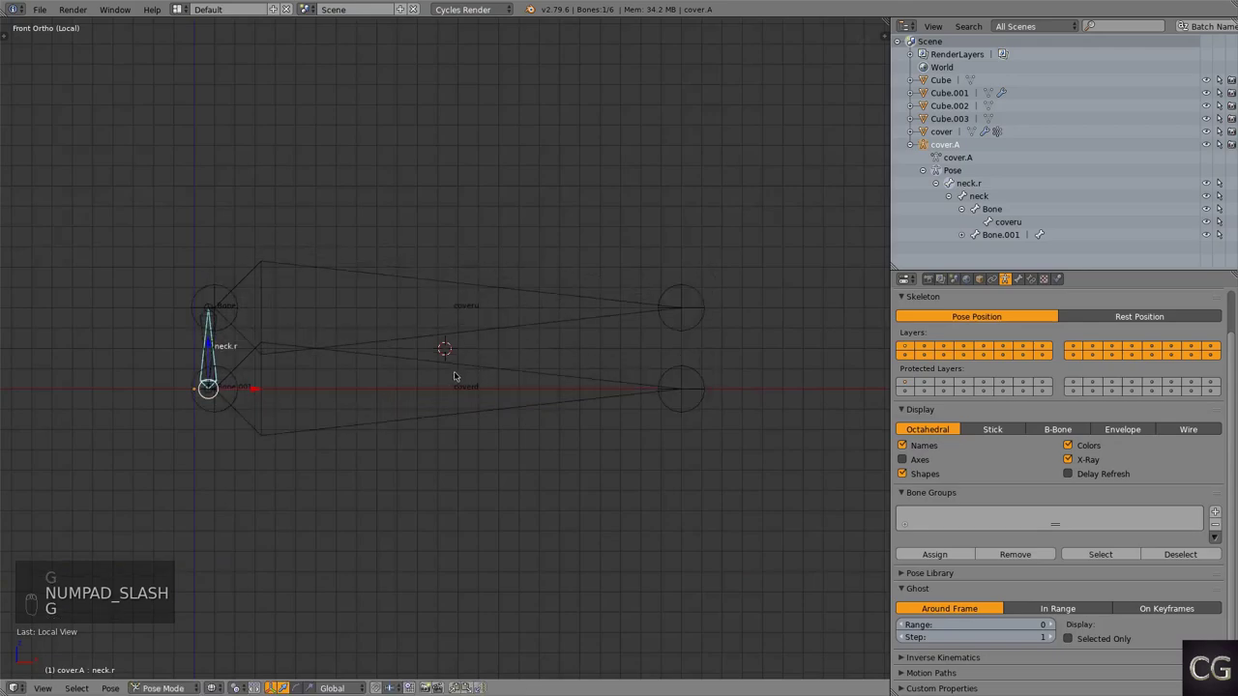
{"action": "key", "text": "]"}
{"action": "key", "text": "g"}
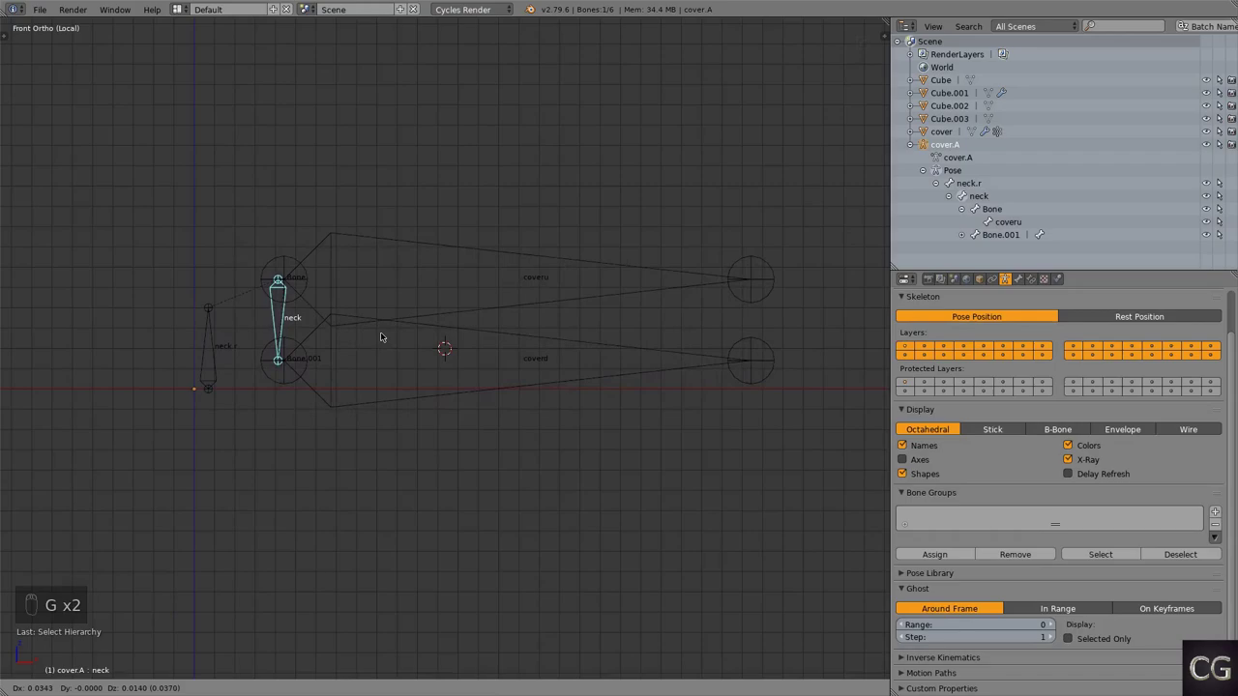
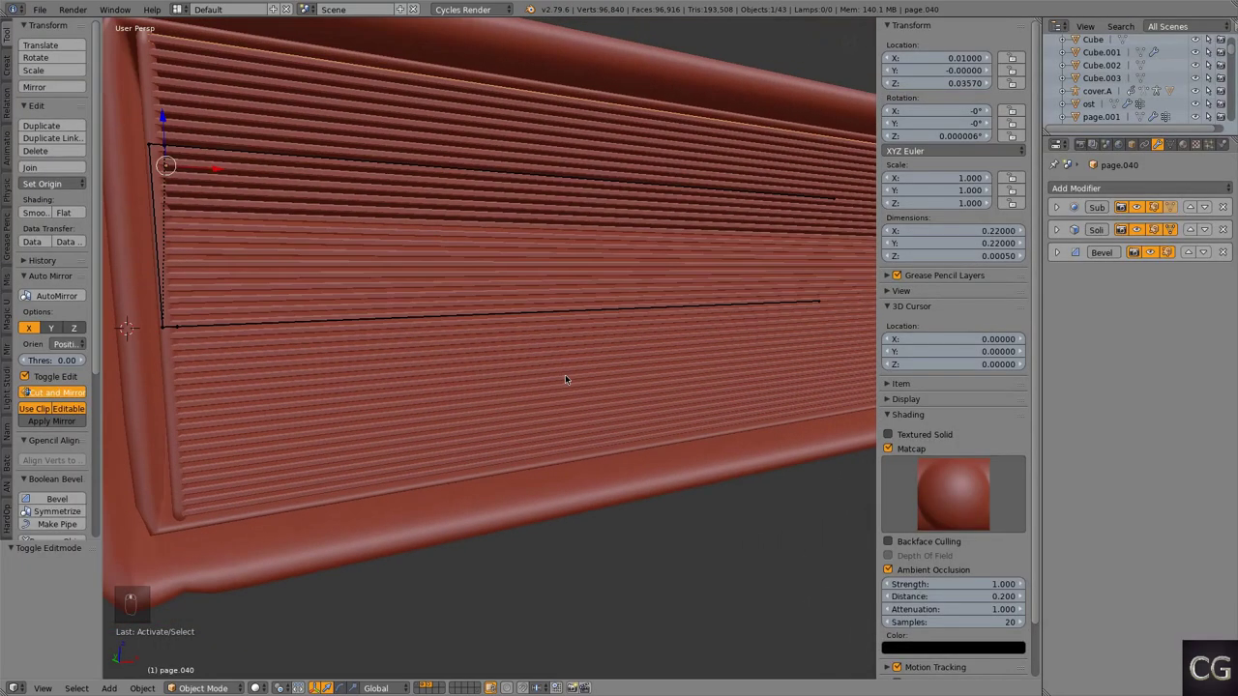
Step: Isolate the selected page.040 mesh in local view and orbit around it
{"action": "middle_click", "coordinate": [570, 381]}
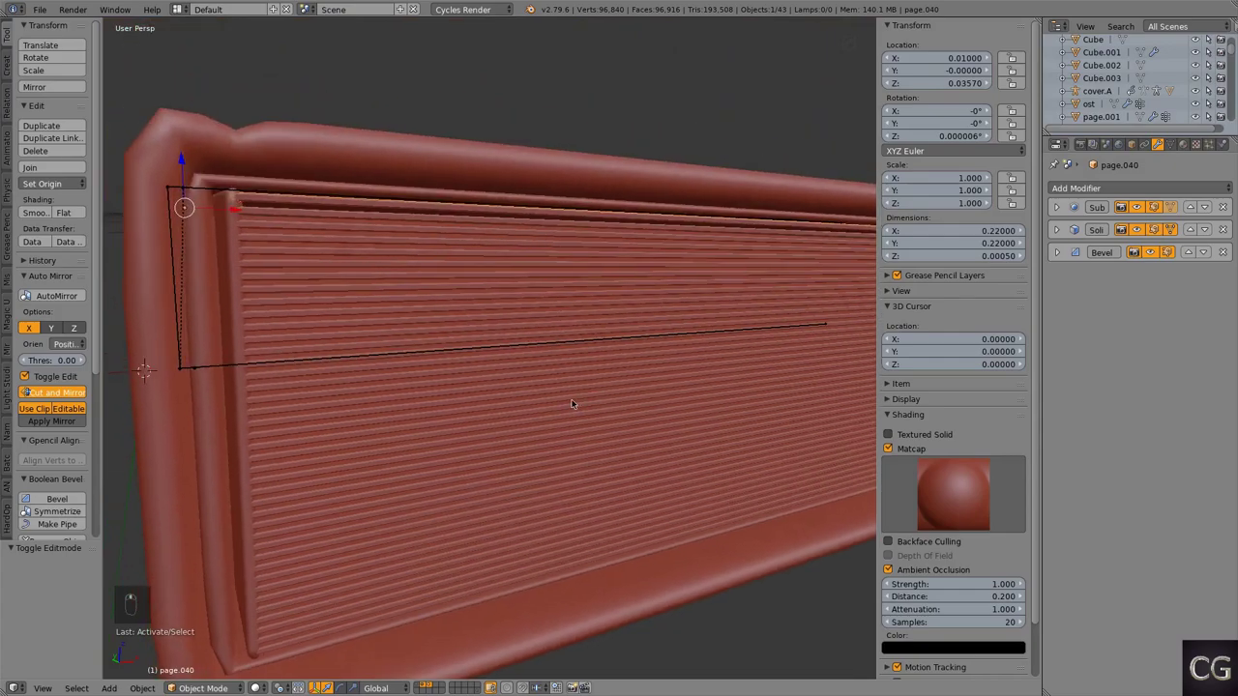
{"action": "key", "text": "KP_Divide"}
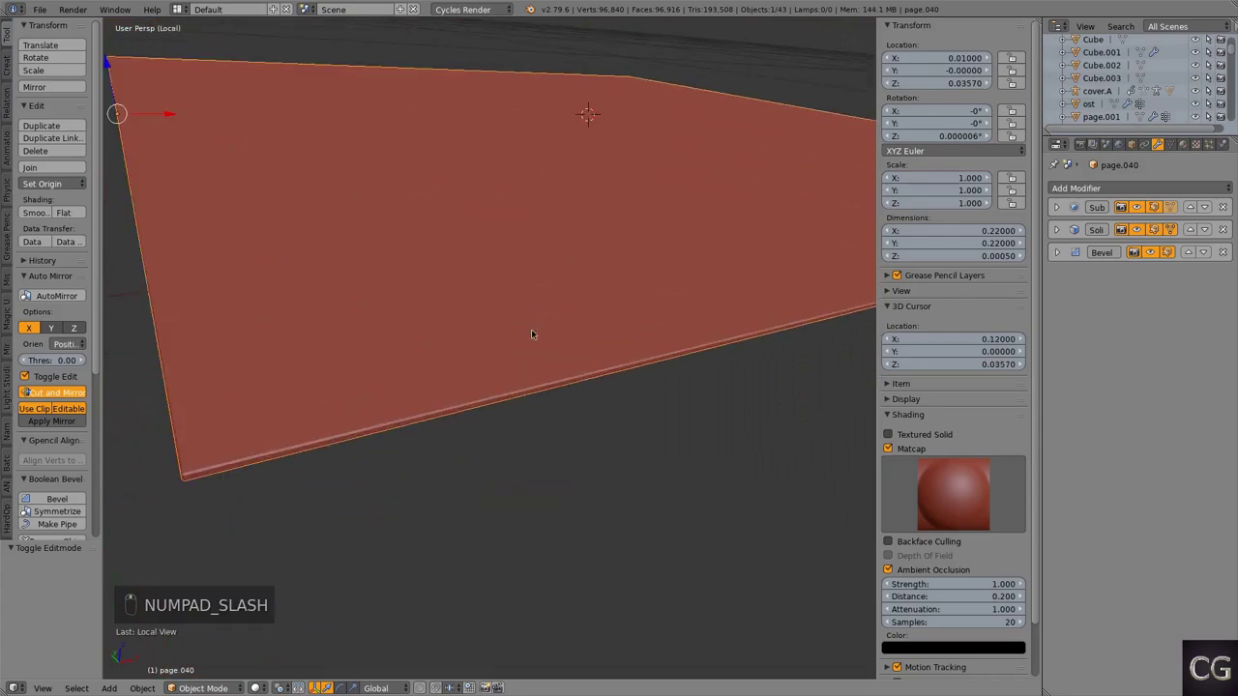
{"action": "left_click_drag", "start_coordinate": [580, 365], "coordinate": [1152, 257]}
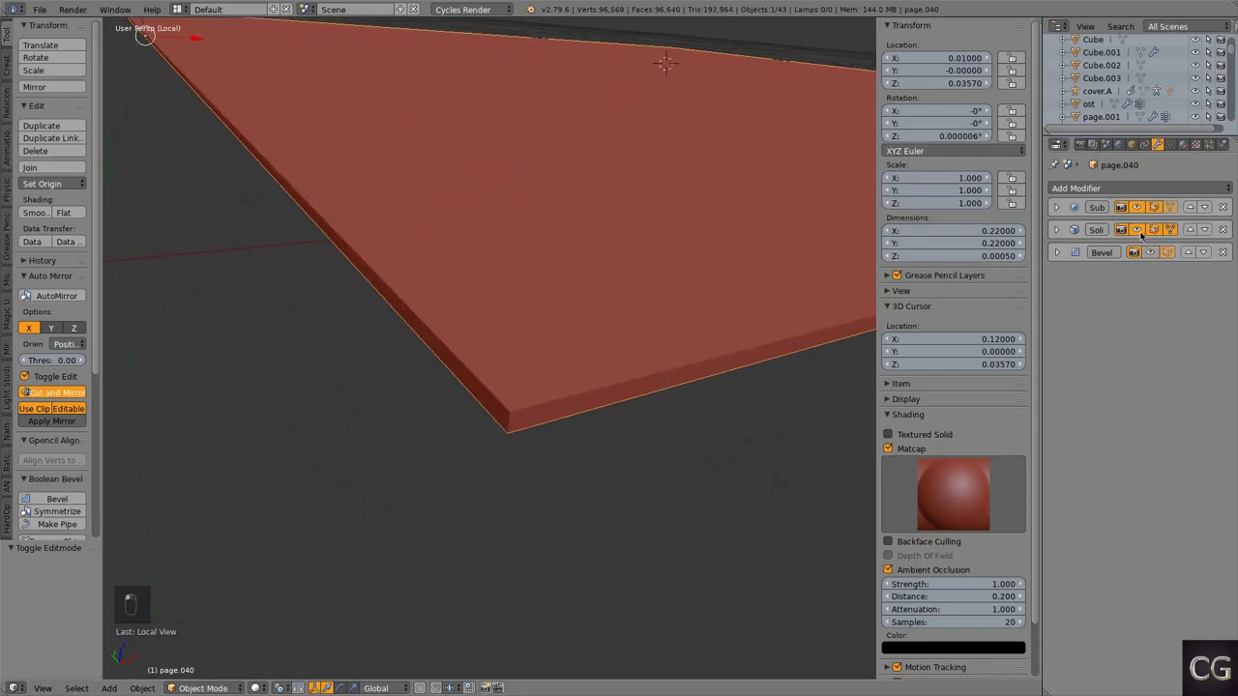
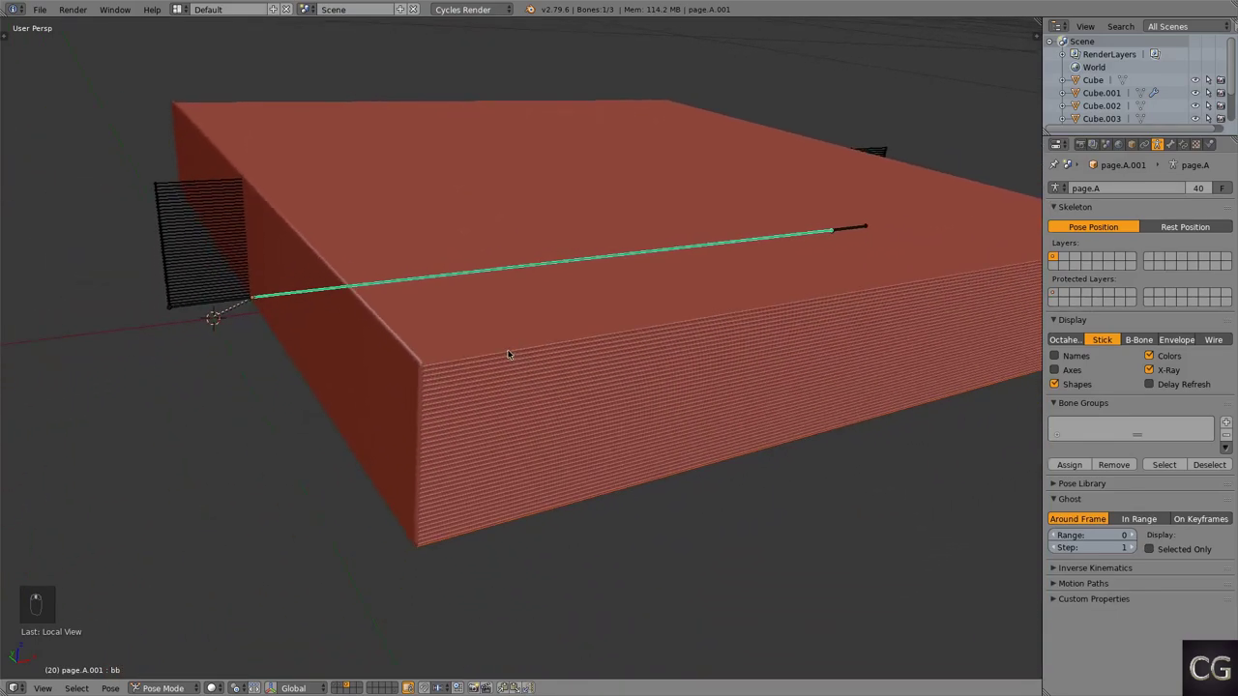
Step: Isolate the single page, display its bone as a B-Bone and view it from the front
{"action": "key", "text": "KP_Divide"}
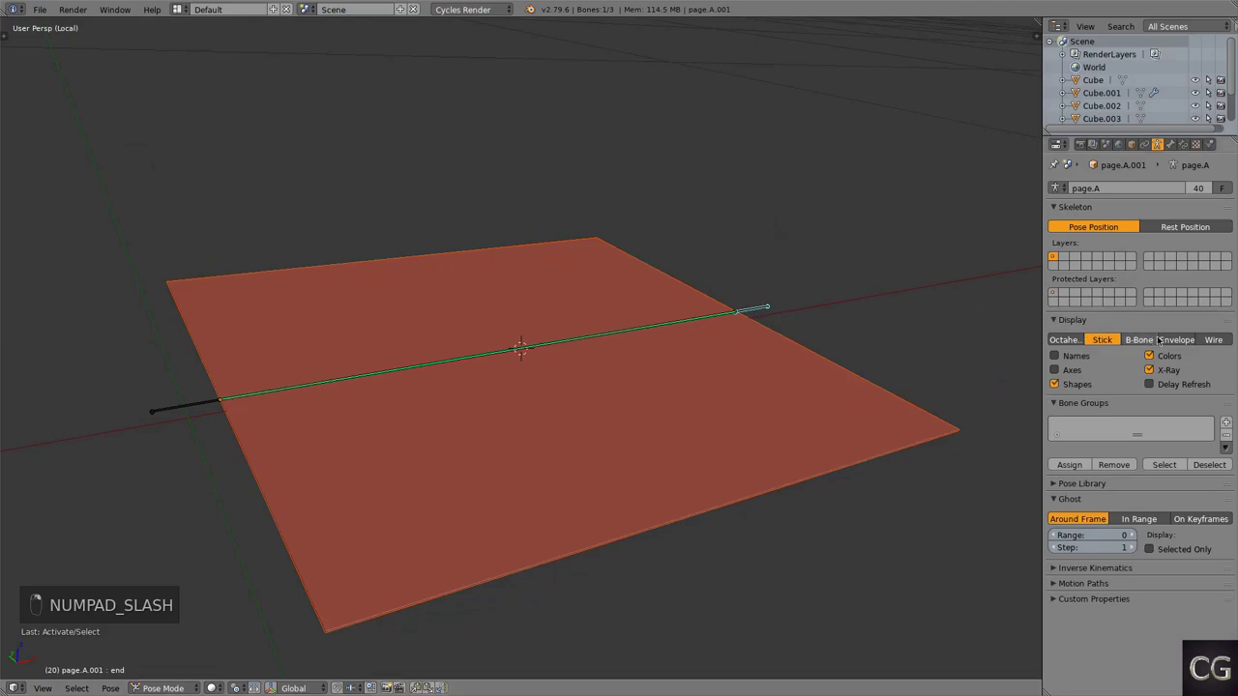
{"action": "middle_click", "coordinate": [576, 377]}
{"action": "middle_click", "coordinate": [362, 382]}
{"action": "left_click_drag", "start_coordinate": [432, 388], "coordinate": [719, 296]}
{"action": "left_click", "coordinate": [719, 296]}
{"action": "key", "text": "g"}
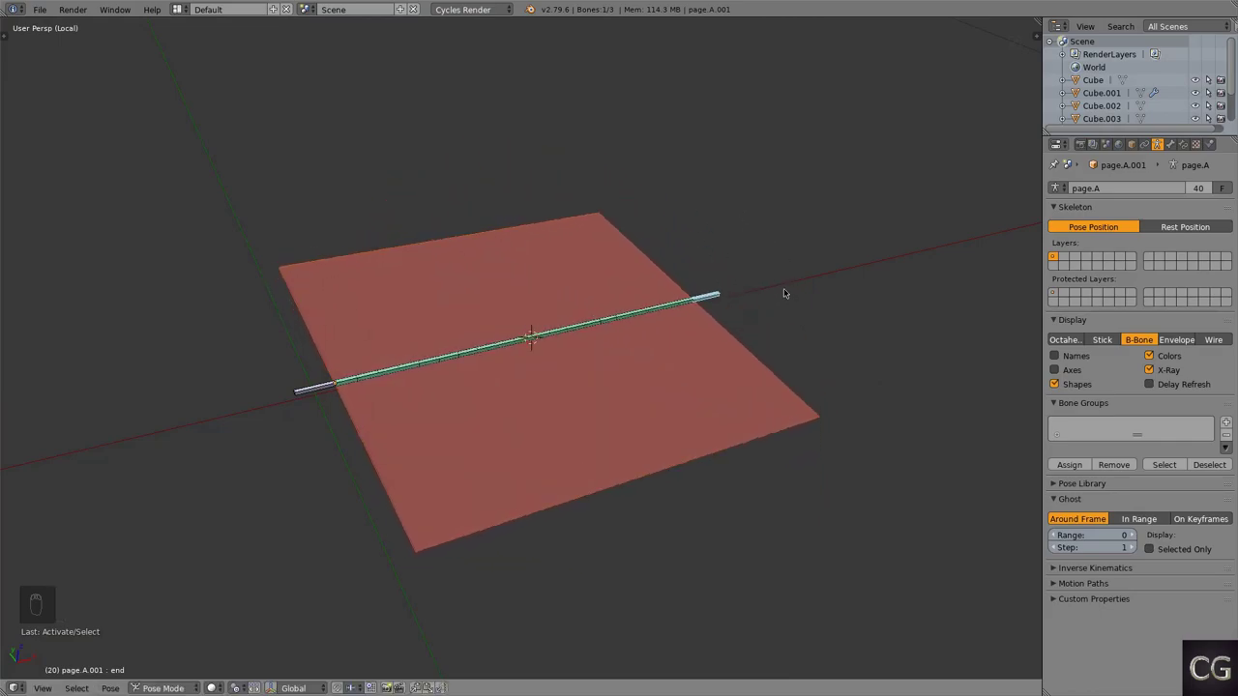
{"action": "key", "text": "KP_1"}
Step: Move and rotate the page bone to test its bend, then switch to the ost.A page-bone column
{"action": "key", "text": "g"}
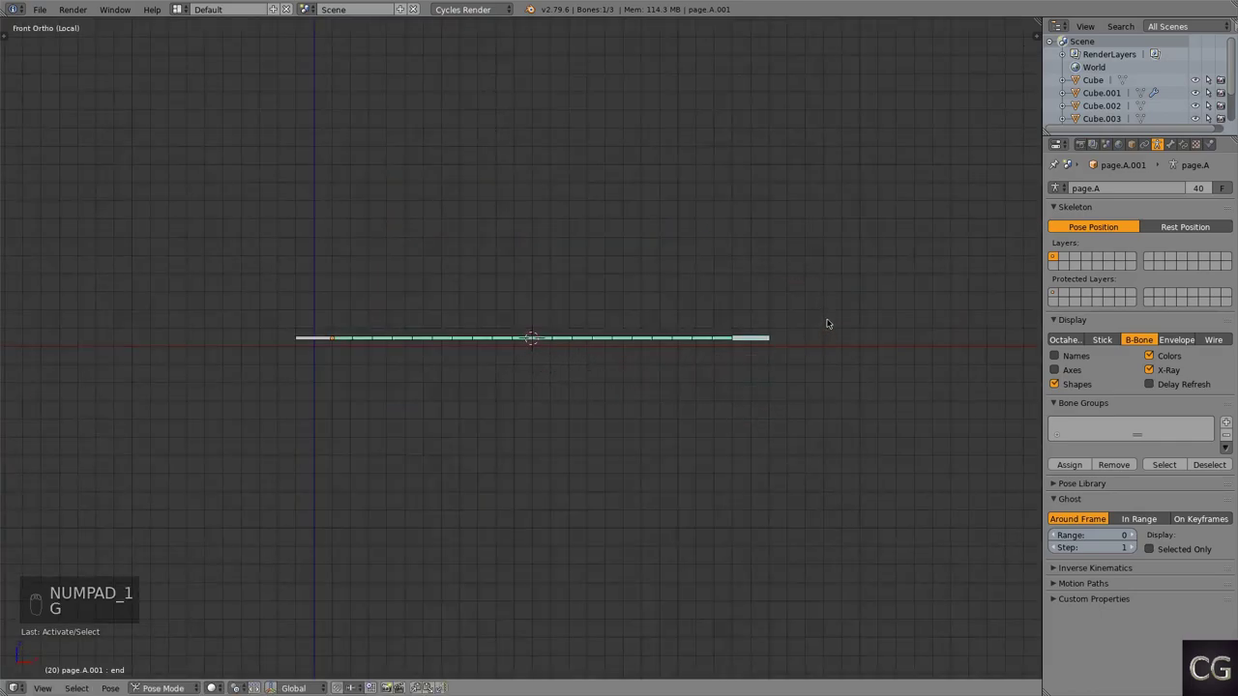
{"action": "key", "text": "z"}
{"action": "key", "text": "r"}
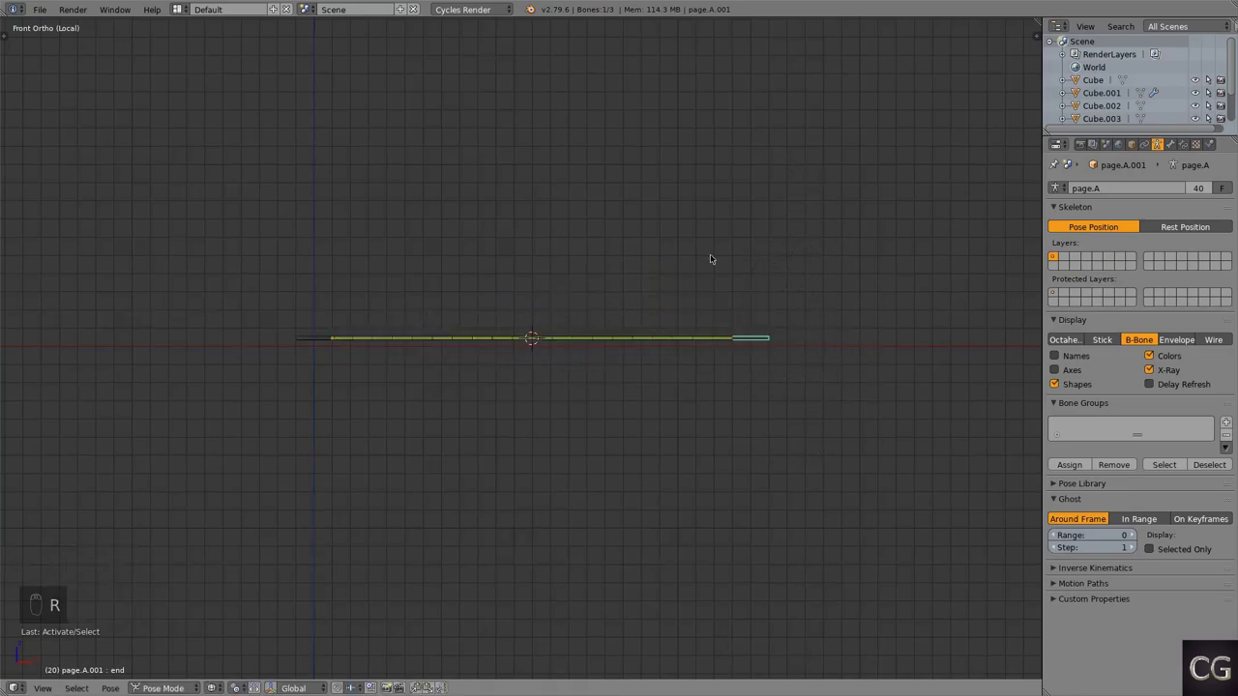
{"action": "key", "text": "r"}
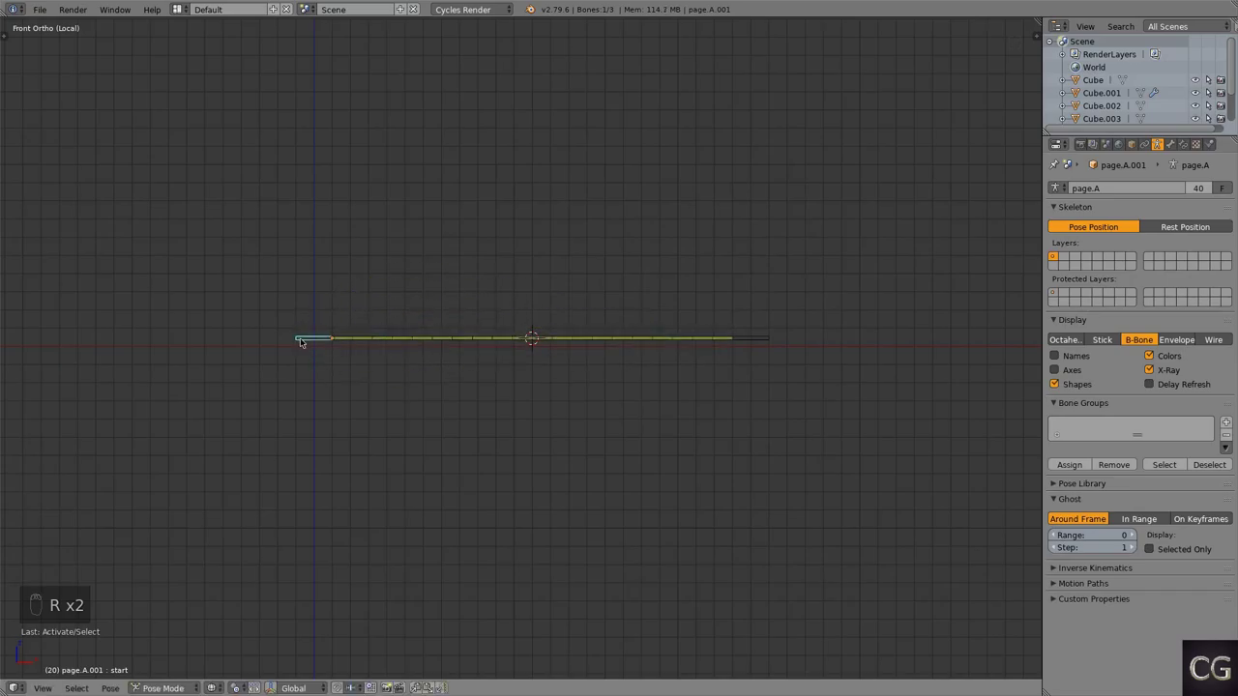
{"action": "key", "text": "g"}
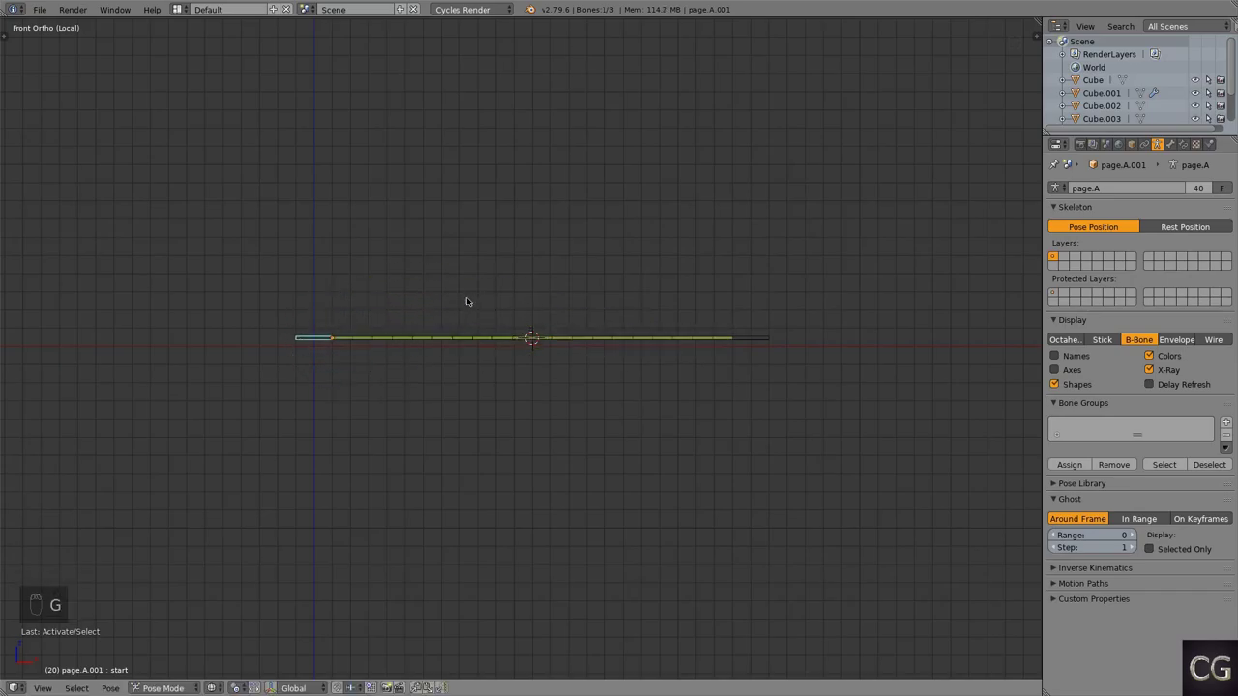
{"action": "left_click_drag", "start_coordinate": [757, 340], "coordinate": [868, 215]}
{"action": "left_click", "coordinate": [597, 194]}
{"action": "left_click_drag", "start_coordinate": [598, 331], "coordinate": [592, 331]}
{"action": "key", "text": "KP_Divide"}
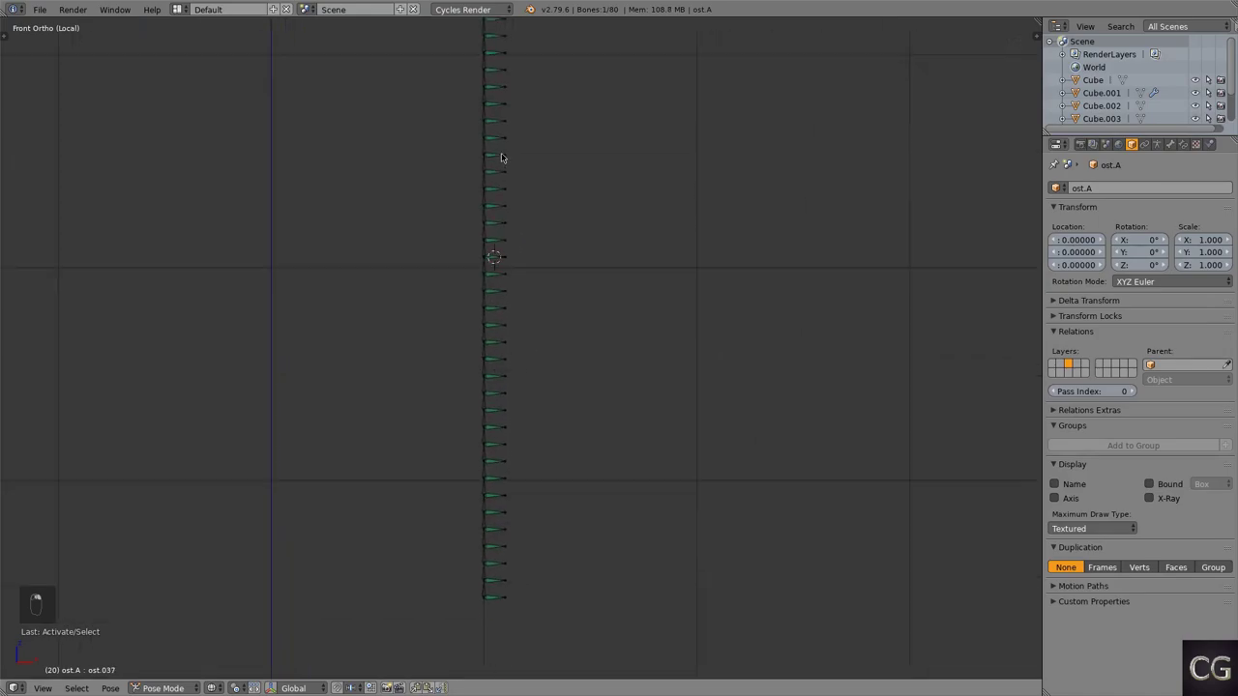
Step: Zoom in on the bone column down to the page.037 and ost.037 bones
{"action": "left_click_drag", "start_coordinate": [498, 337], "coordinate": [986, 198]}
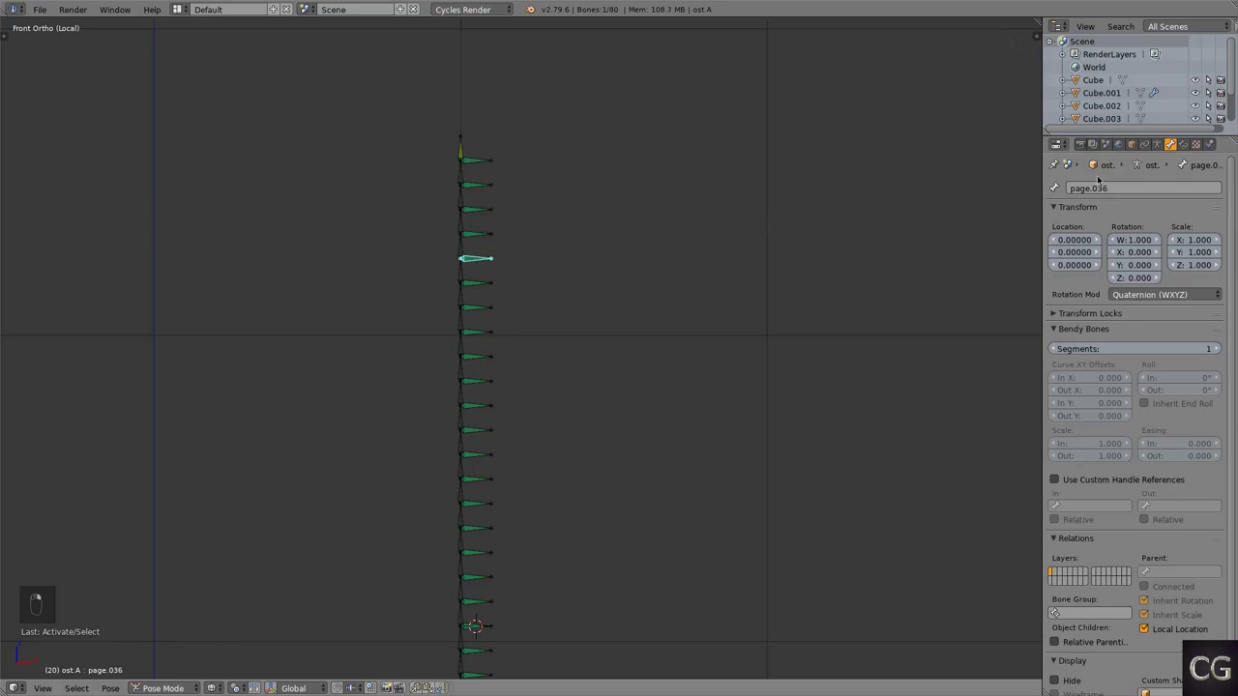
{"action": "left_click_drag", "start_coordinate": [566, 291], "coordinate": [659, 313]}
{"action": "left_click_drag", "start_coordinate": [659, 312], "coordinate": [995, 255]}
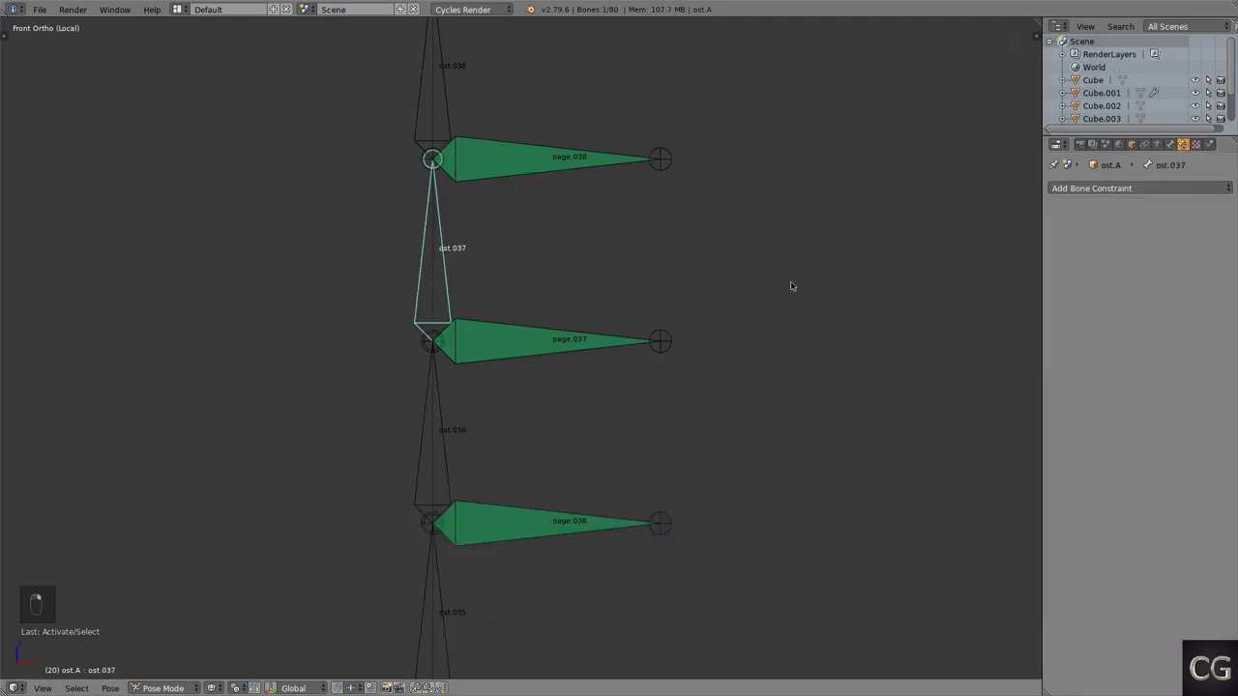
Step: Zoom to the cover's spine edge and raise its Key 1 shape key to 1.0
{"action": "key", "text": "r"}
{"action": "left_click_drag", "start_coordinate": [748, 212], "coordinate": [538, 329]}
{"action": "left_click_drag", "start_coordinate": [603, 359], "coordinate": [447, 661]}
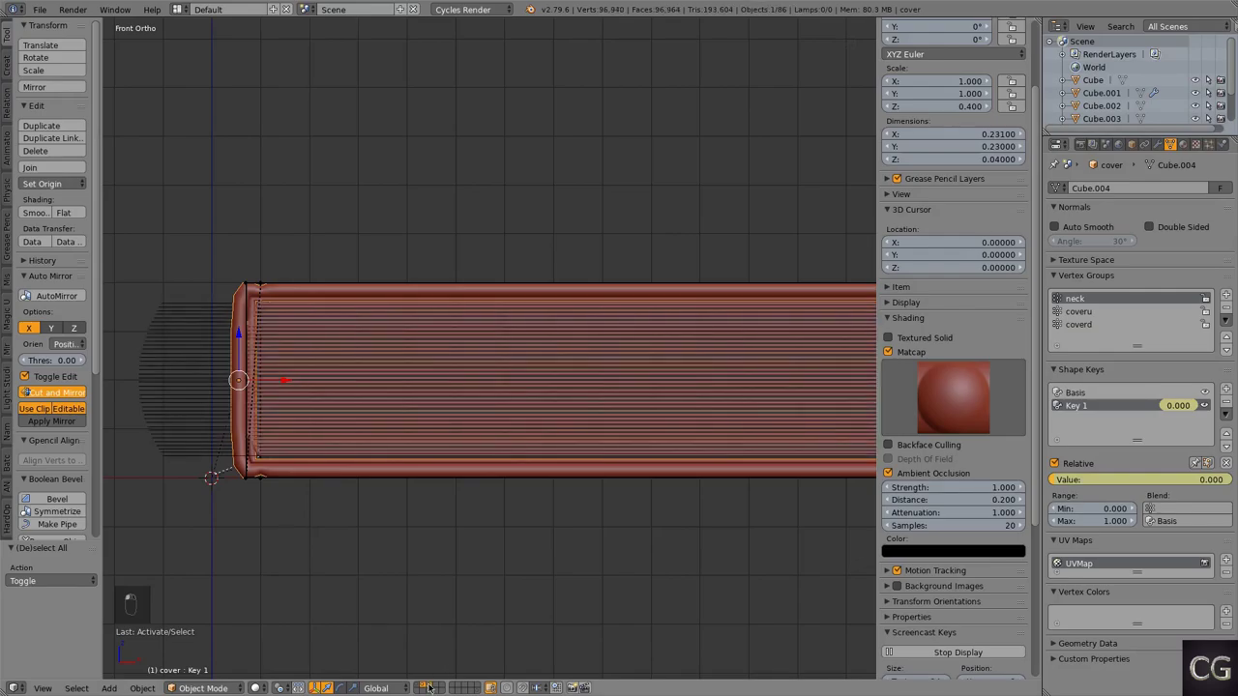
{"action": "left_click_drag", "start_coordinate": [404, 503], "coordinate": [517, 406]}
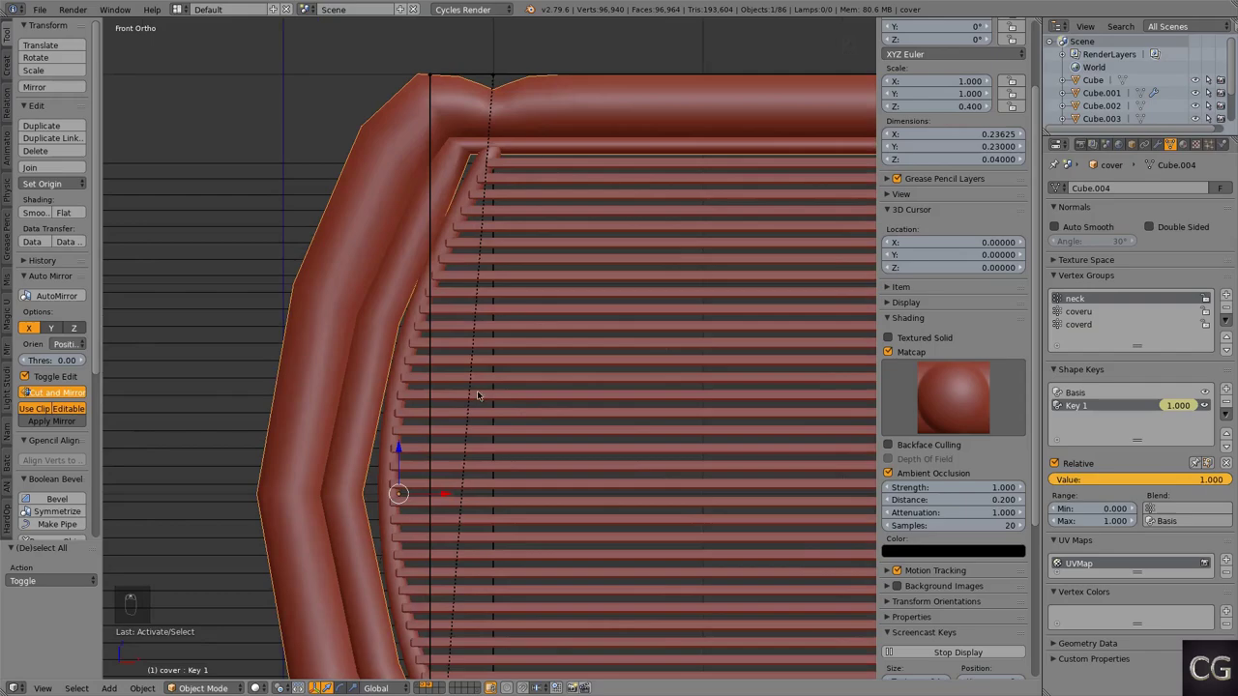
Step: Edit the ost.curve spine points, shifting them against the cover's bulging edge
{"action": "key", "text": "z"}
{"action": "left_click", "coordinate": [404, 370]}
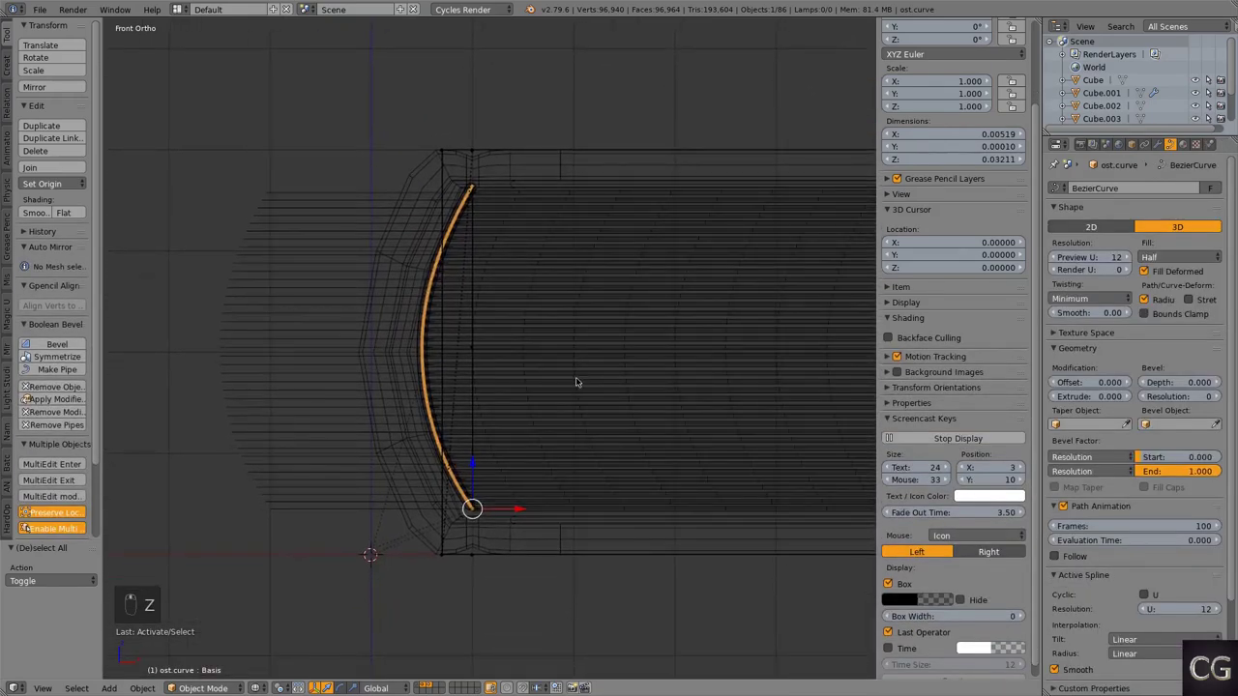
{"action": "key", "text": "g"}
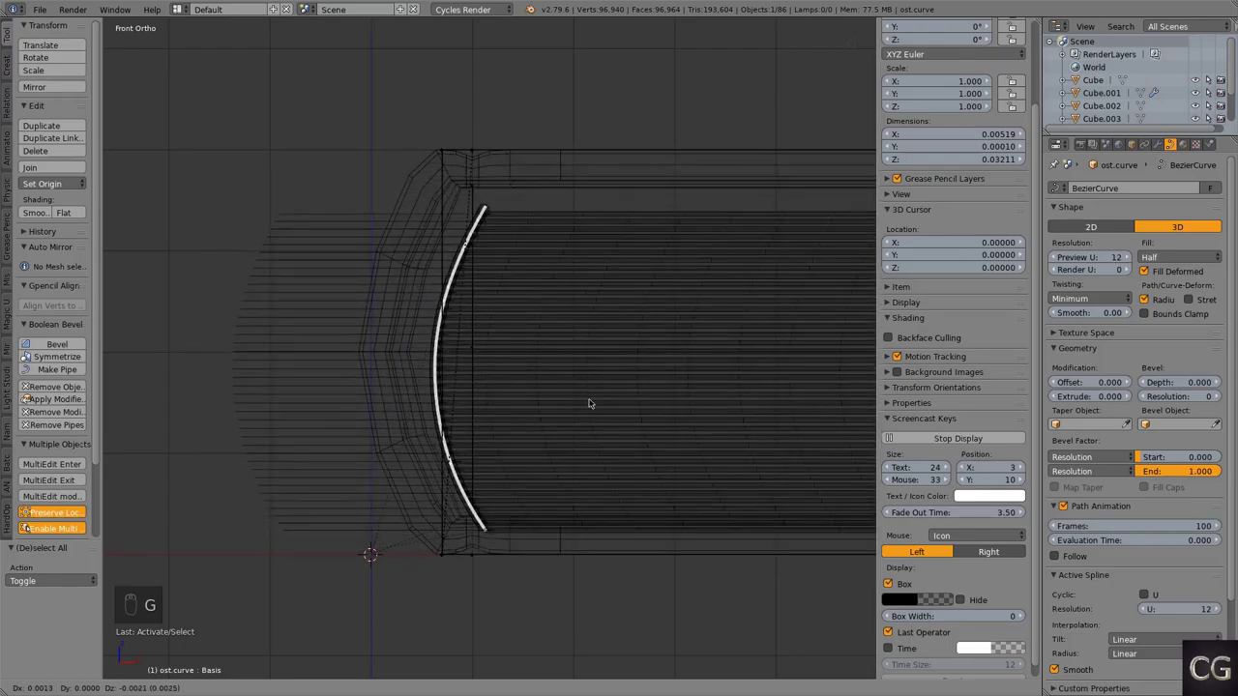
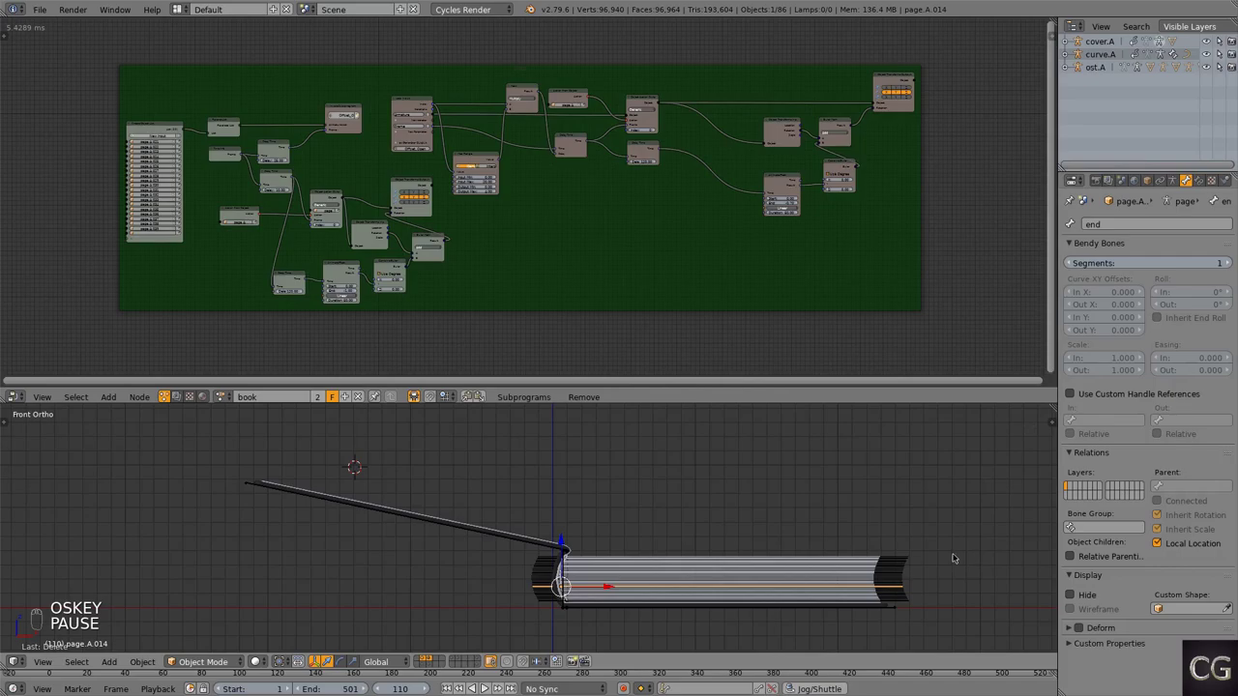
Step: Play and stop the page-turning animation, then reveal the node tree's Animation Nodes settings
{"action": "key", "text": "alt+a"}
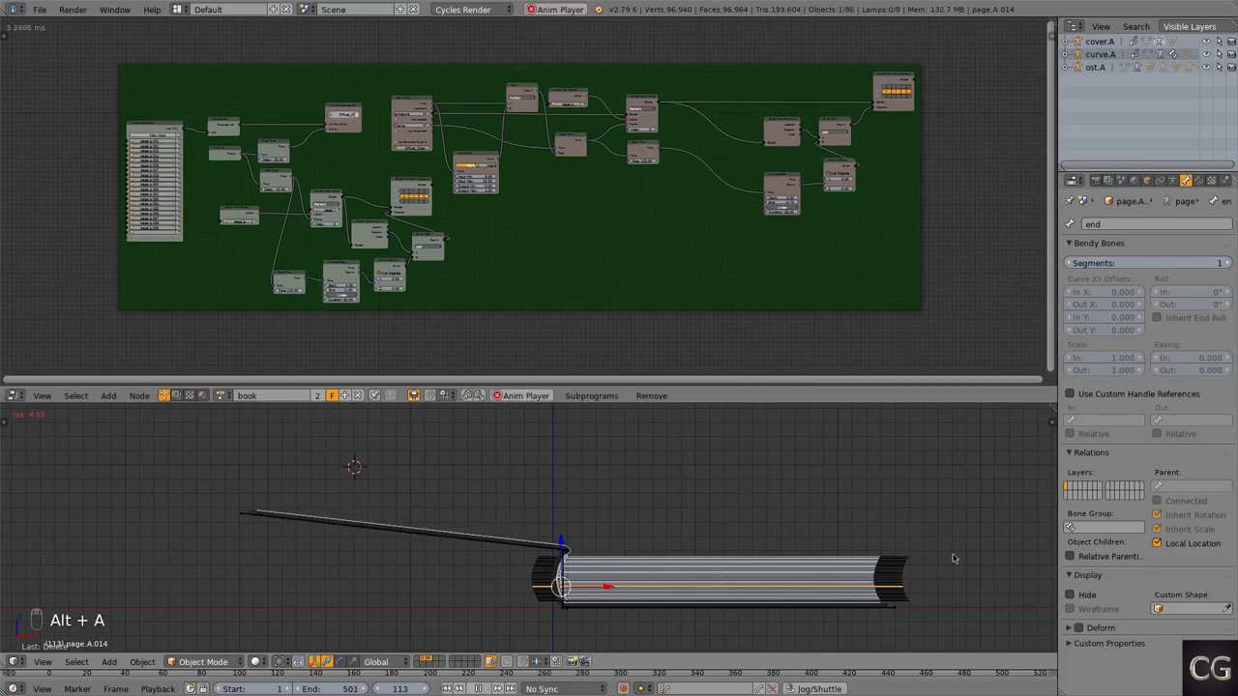
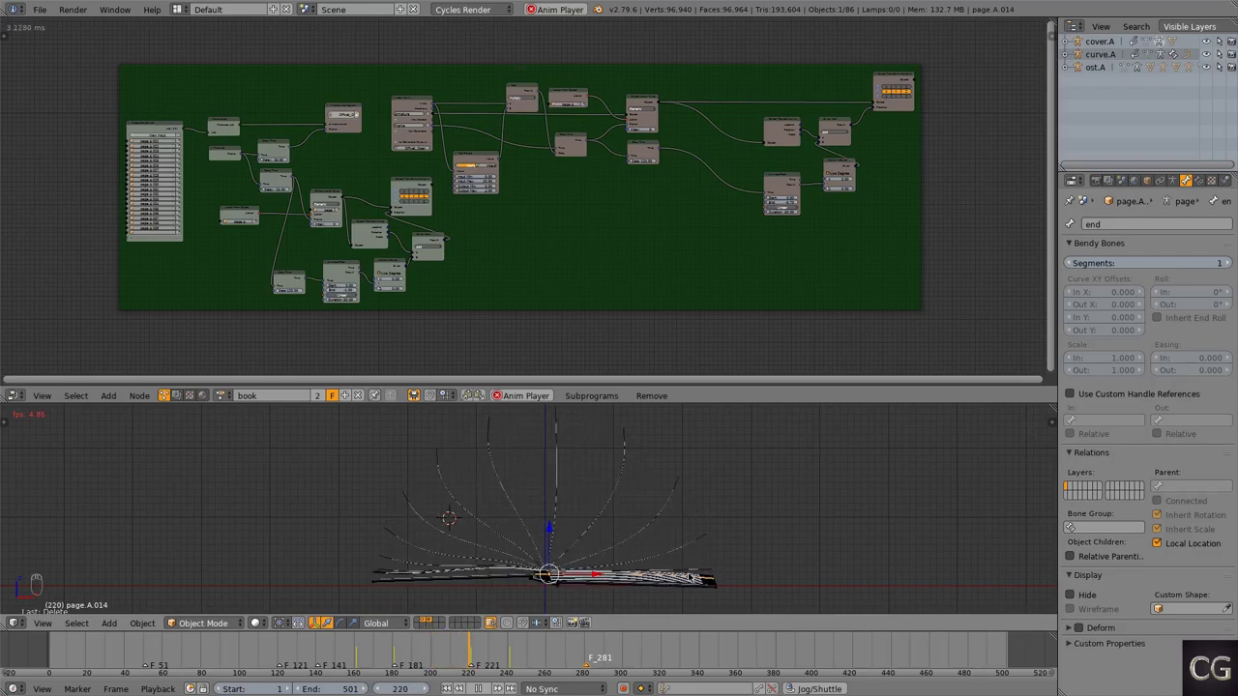
{"action": "key", "text": "ctrl+space"}
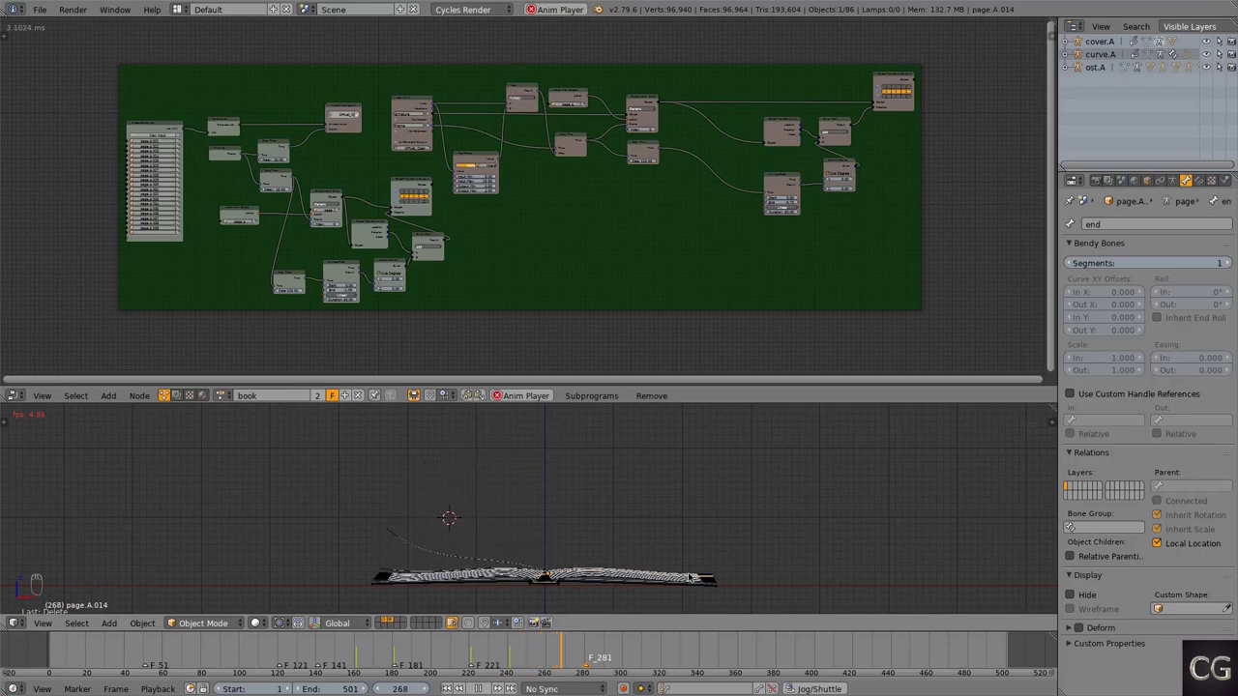
{"action": "key", "text": "alt+a"}
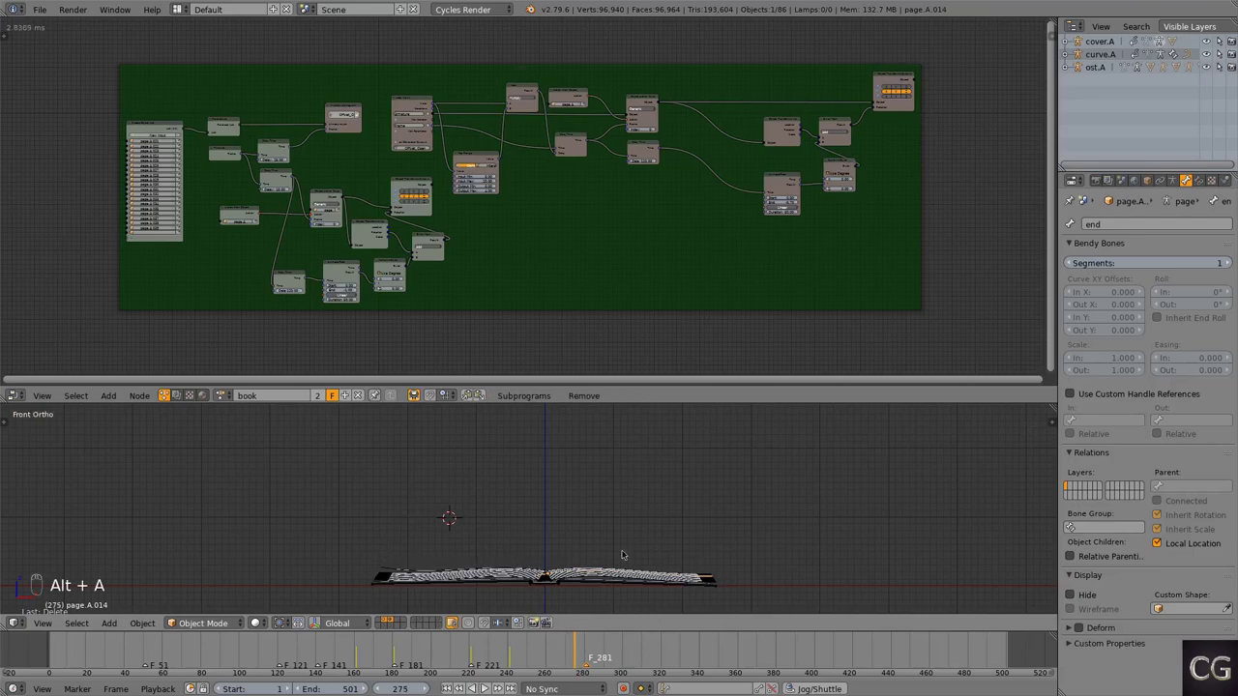
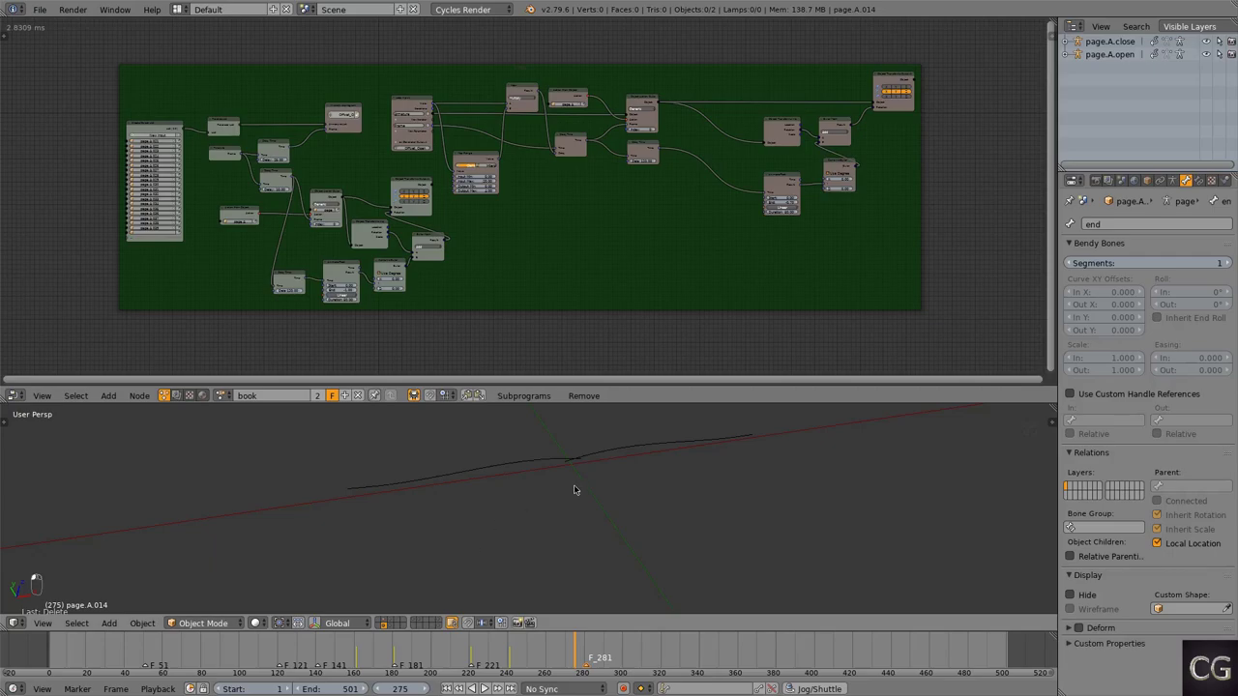
{"action": "key", "text": "t"}
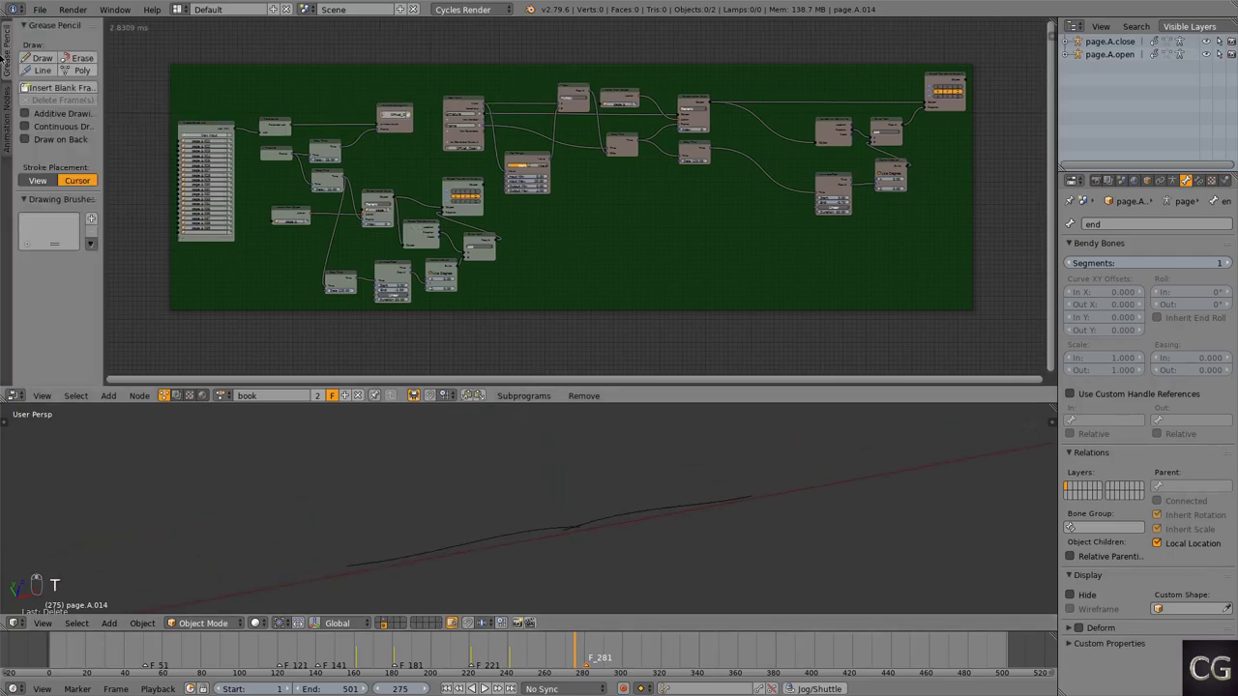
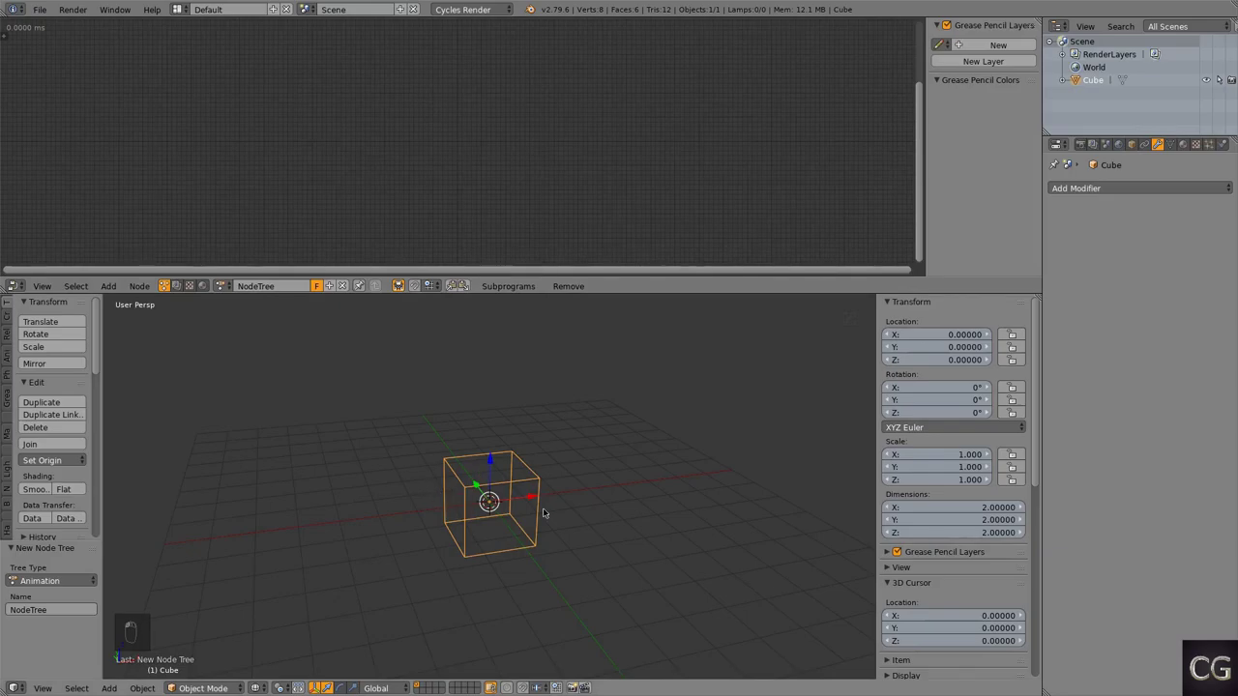
Step: Duplicate the cube 3 units along X four times to line up five cubes
{"action": "key", "text": "shift+d"}
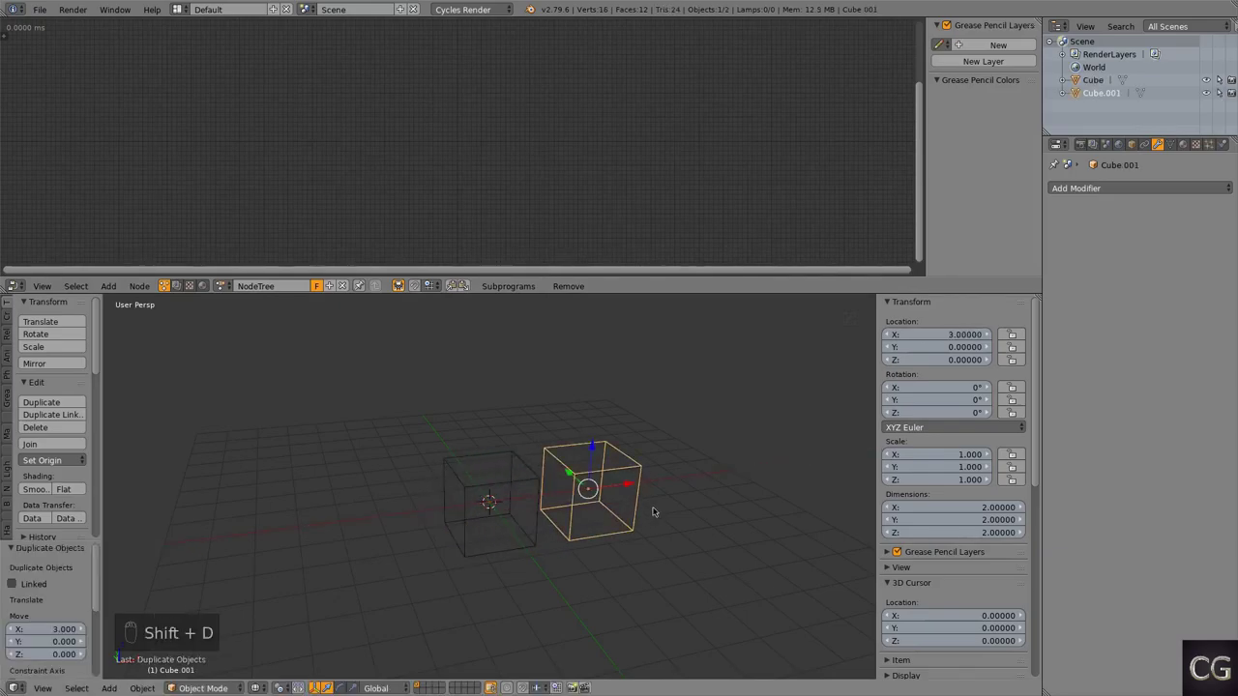
{"action": "key", "text": "shift+r"}
{"action": "key", "text": "shift+r"}
{"action": "key", "text": "shift+r"}
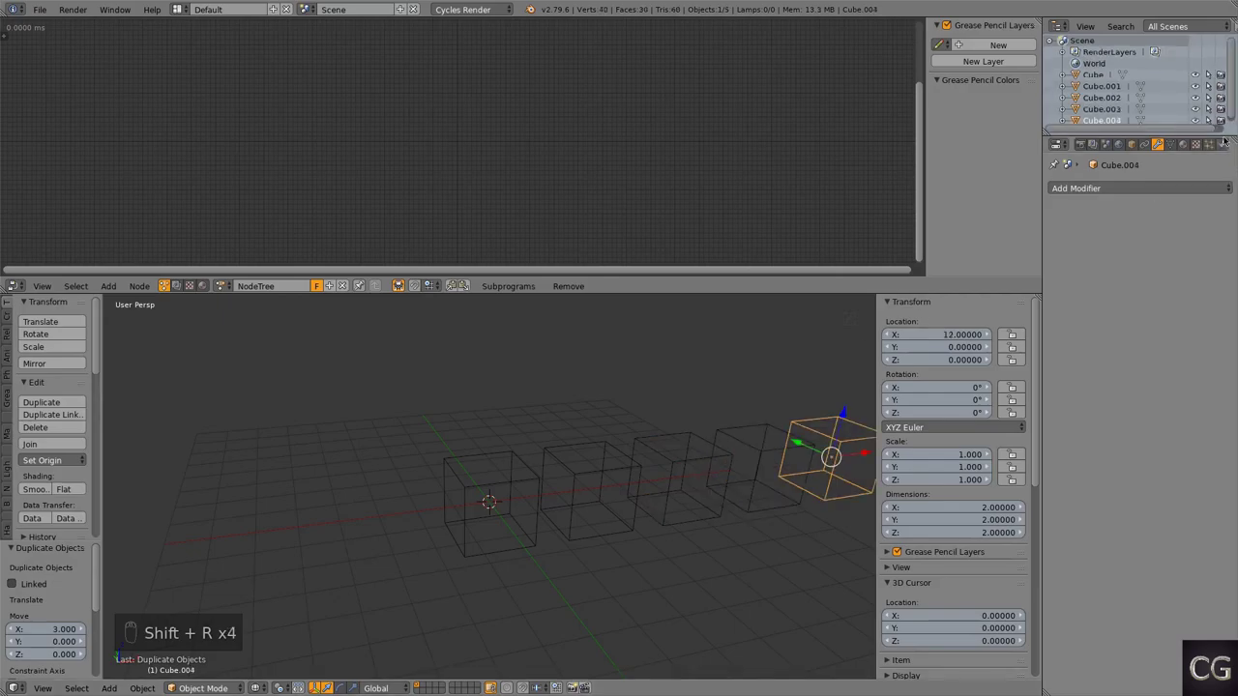
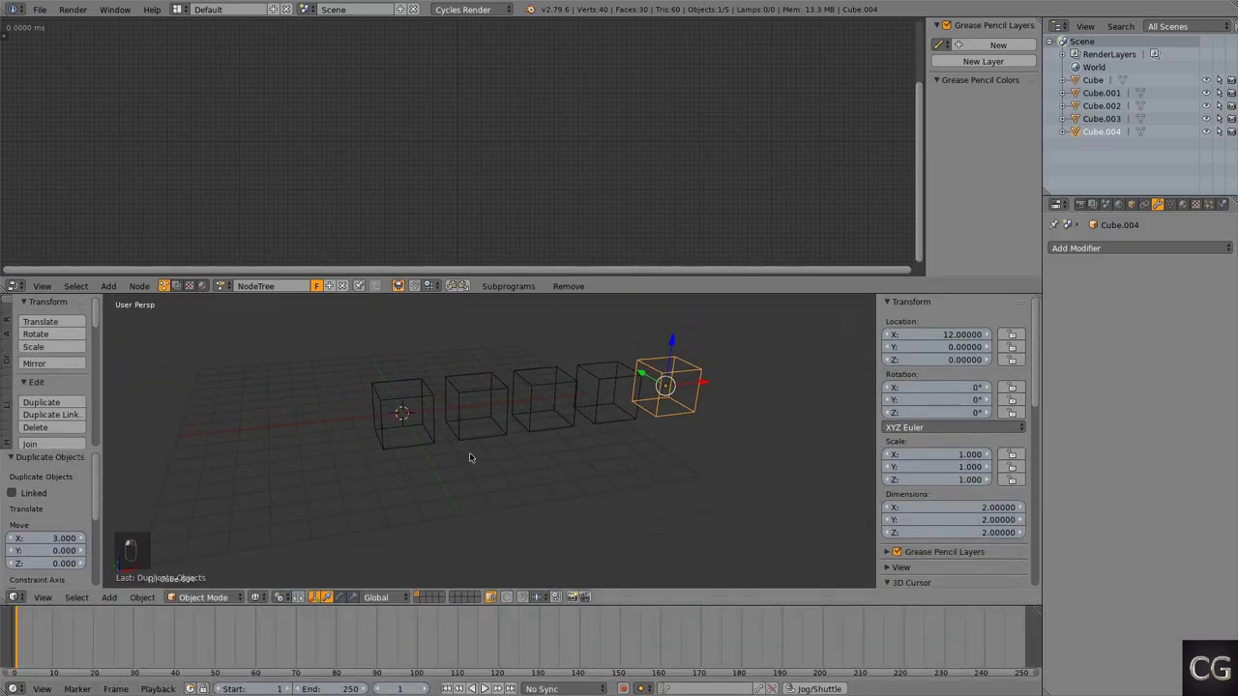
Step: Send the animated cylinder to another layer and add an Action from Object node
{"action": "key", "text": "shift+a"}
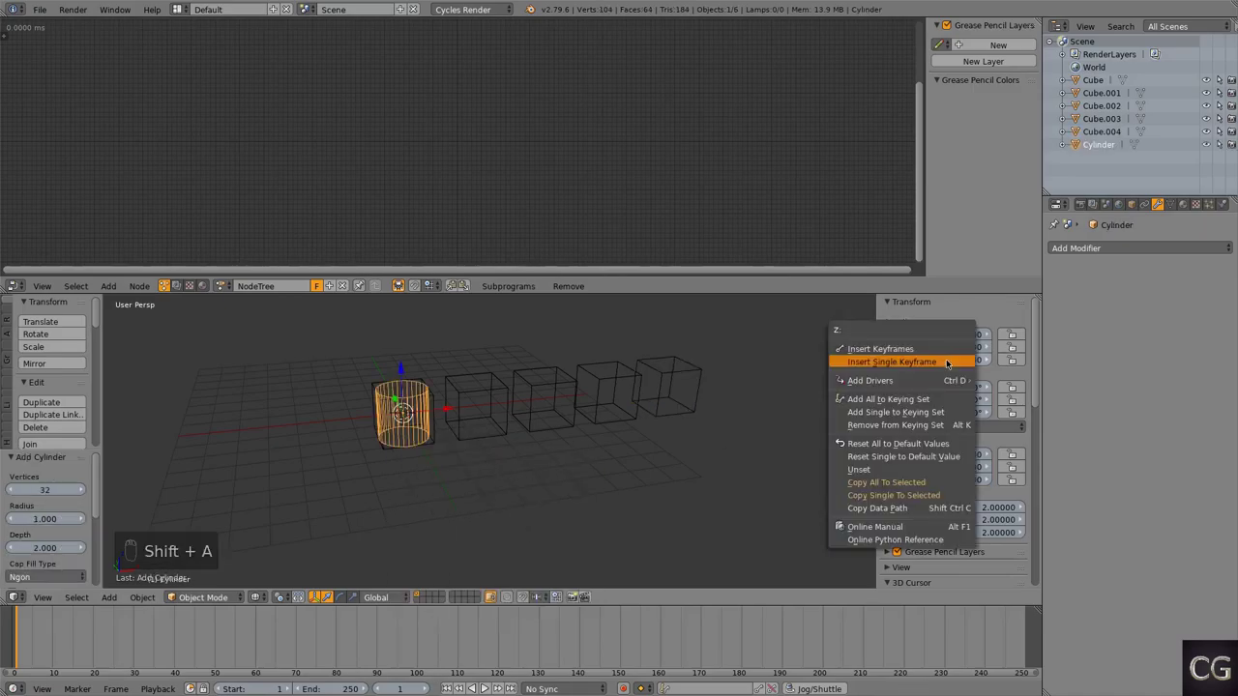
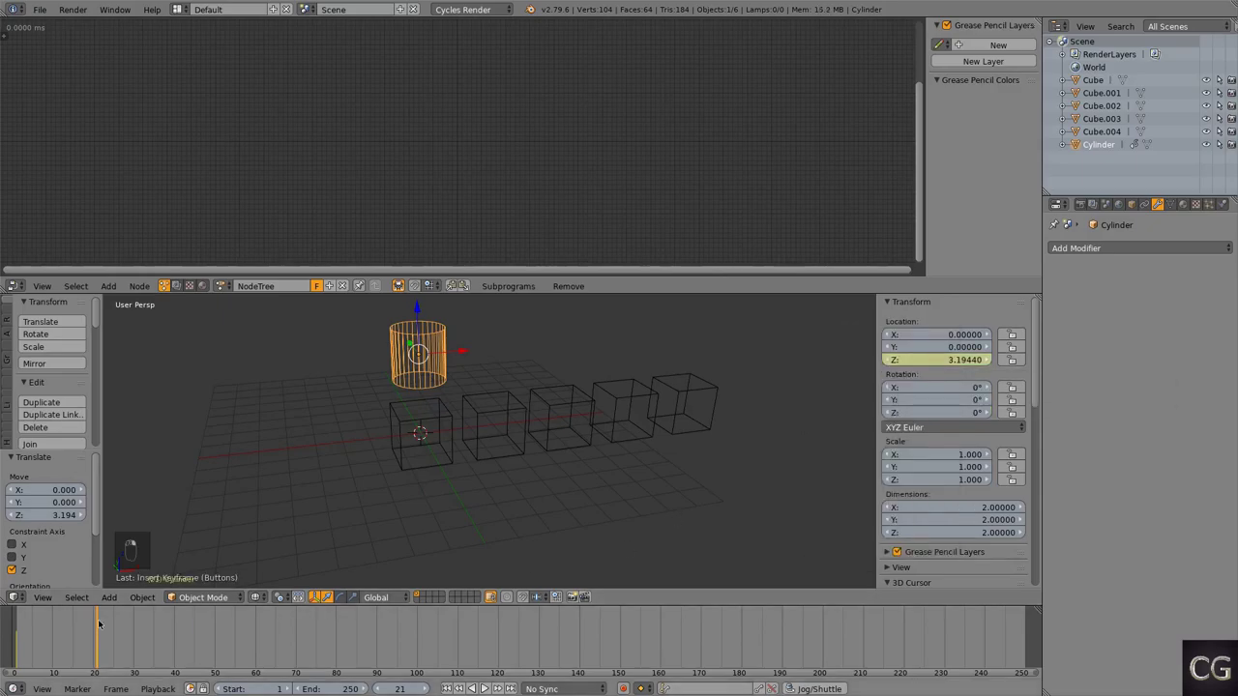
{"action": "left_click_drag", "start_coordinate": [89, 648], "coordinate": [140, 664]}
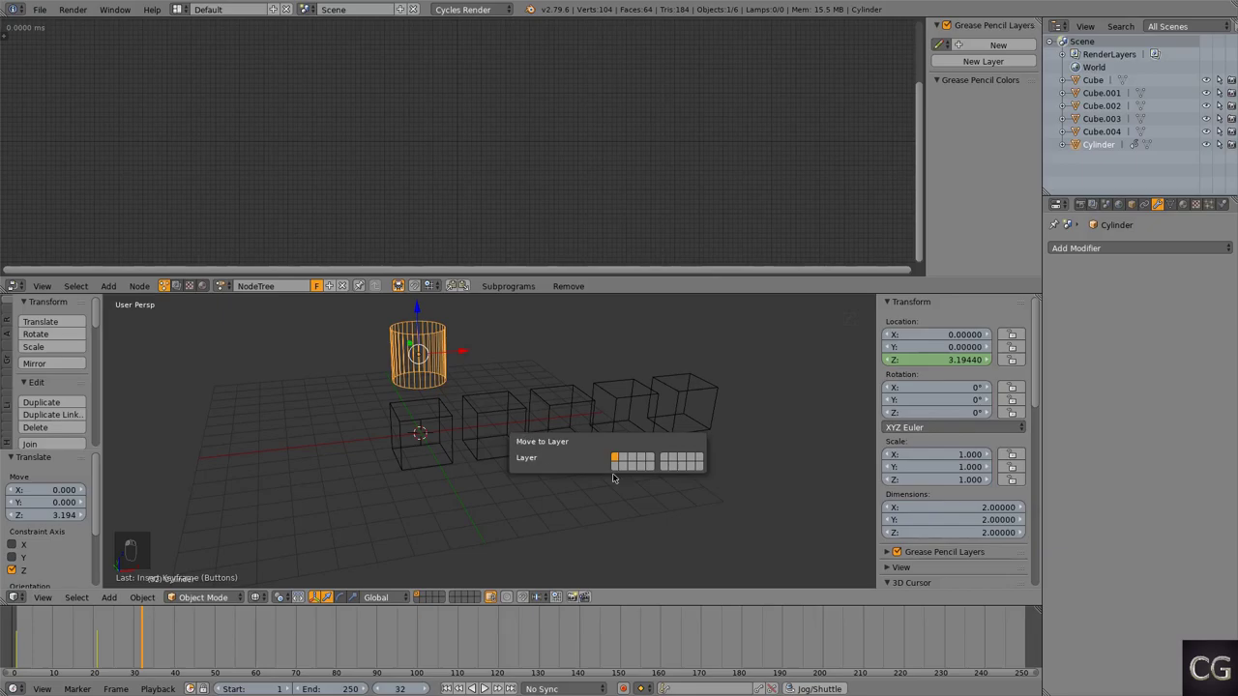
{"action": "key", "text": "m"}
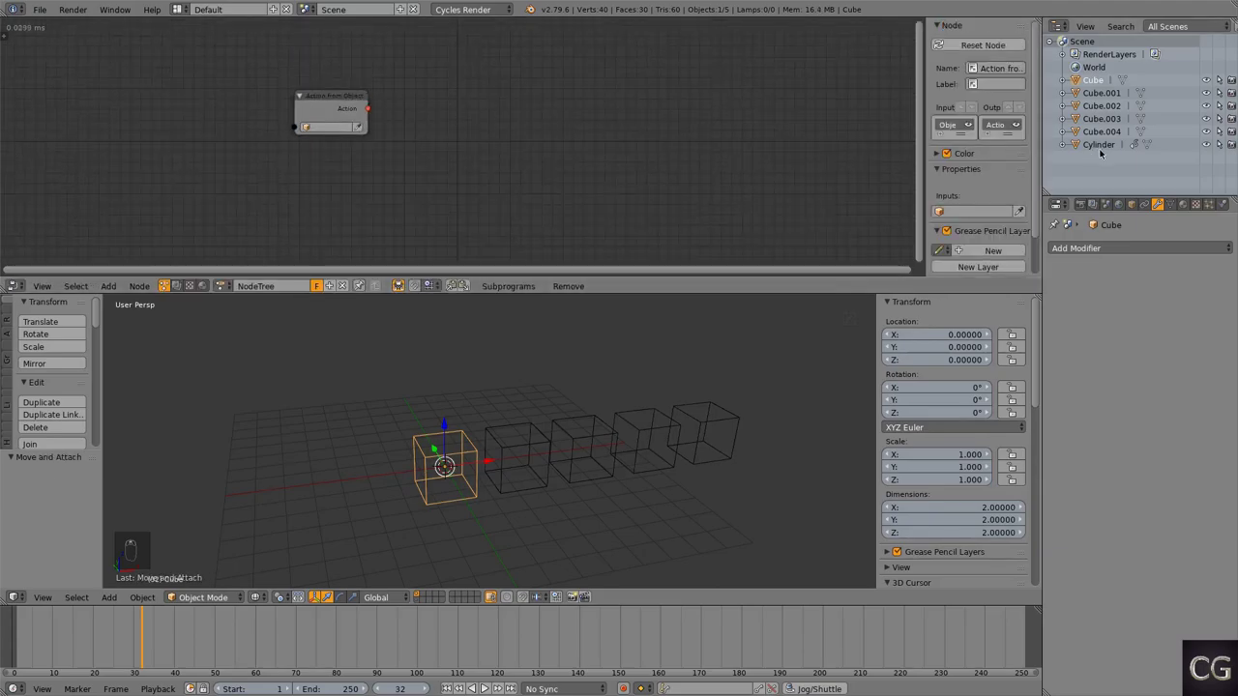
Step: Wire Action from Object (Cylinder) and Time Info into Object Action Output, and create a five-cube object list
{"action": "left_click_drag", "start_coordinate": [1103, 147], "coordinate": [458, 138]}
{"action": "key", "text": "shift+a"}
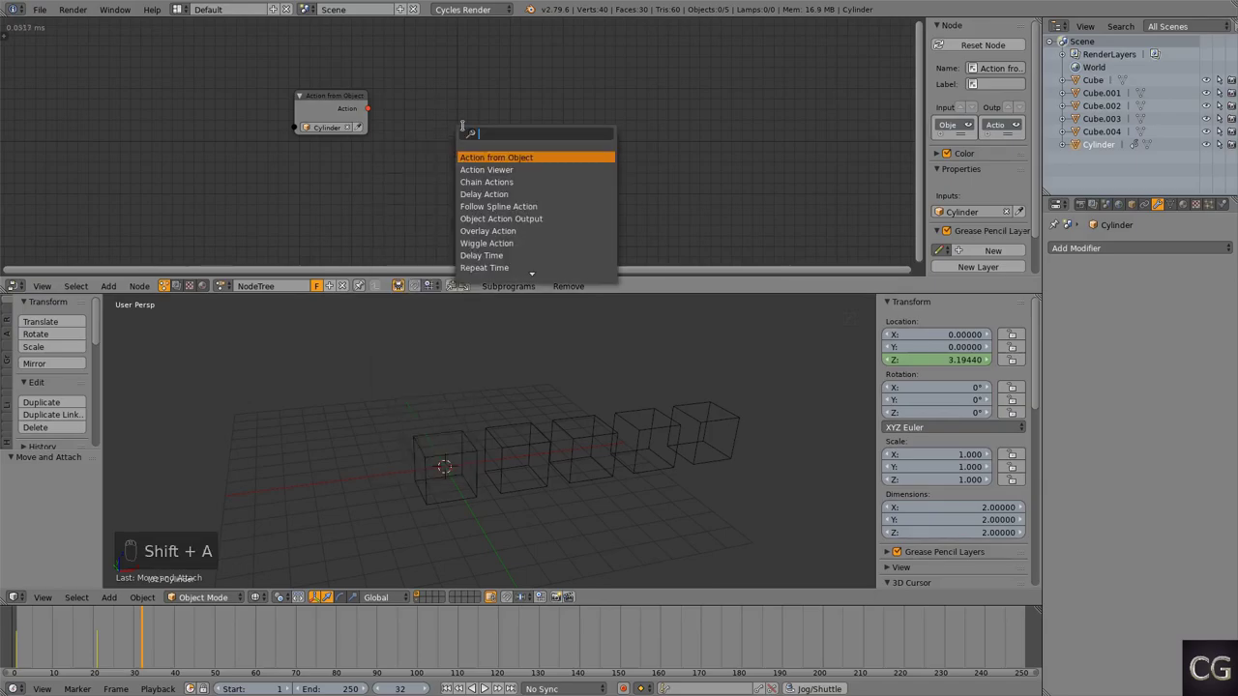
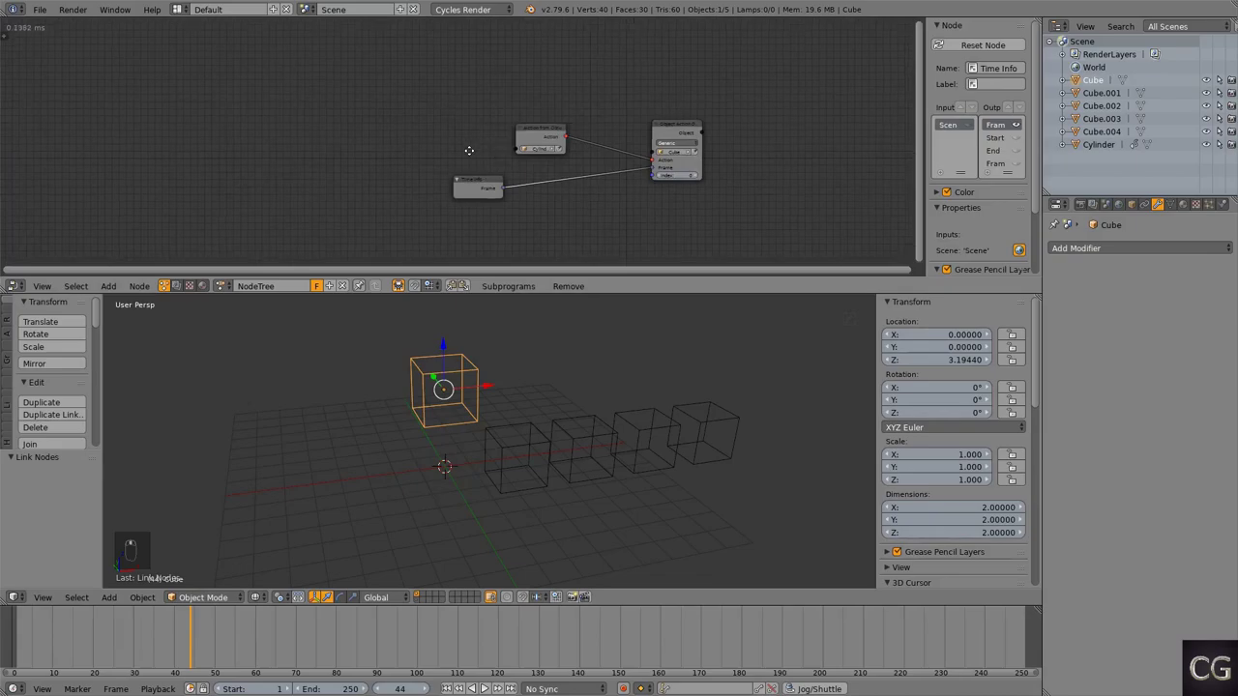
{"action": "key", "text": "shift+a"}
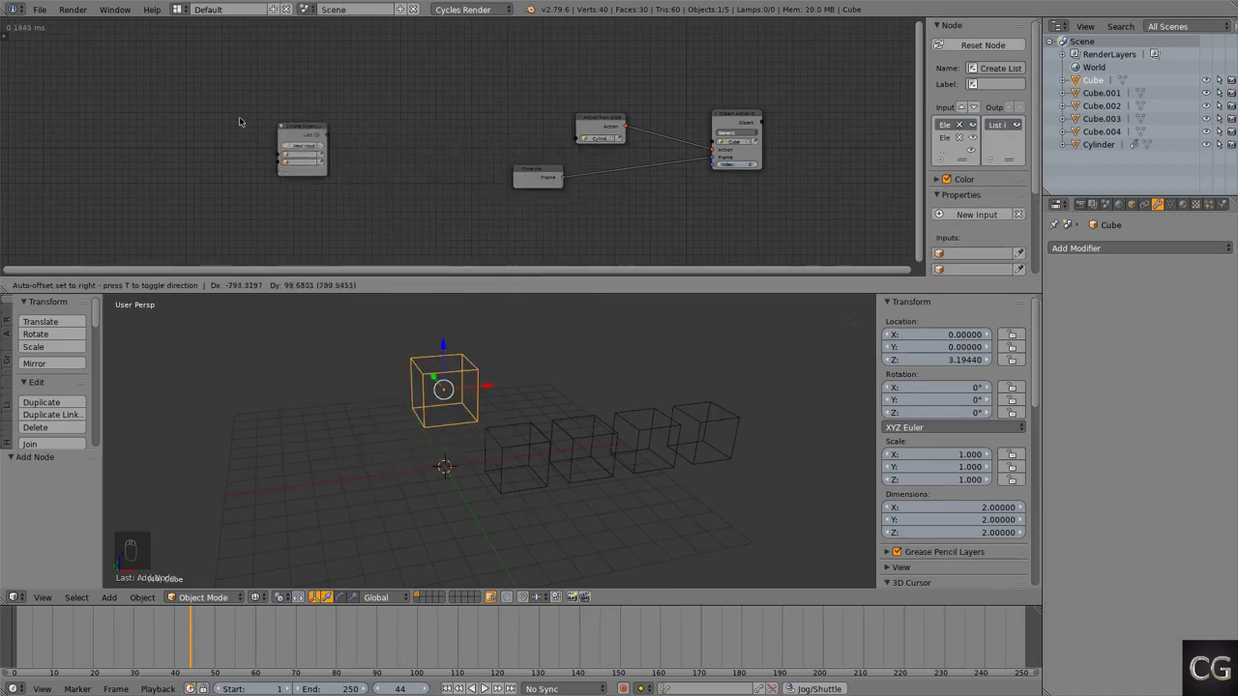
{"action": "left_click_drag", "start_coordinate": [183, 157], "coordinate": [279, 163]}
Step: Feed the cube list through a Reverse List node and place an Invoke Subprogram node
{"action": "key", "text": "shift+a"}
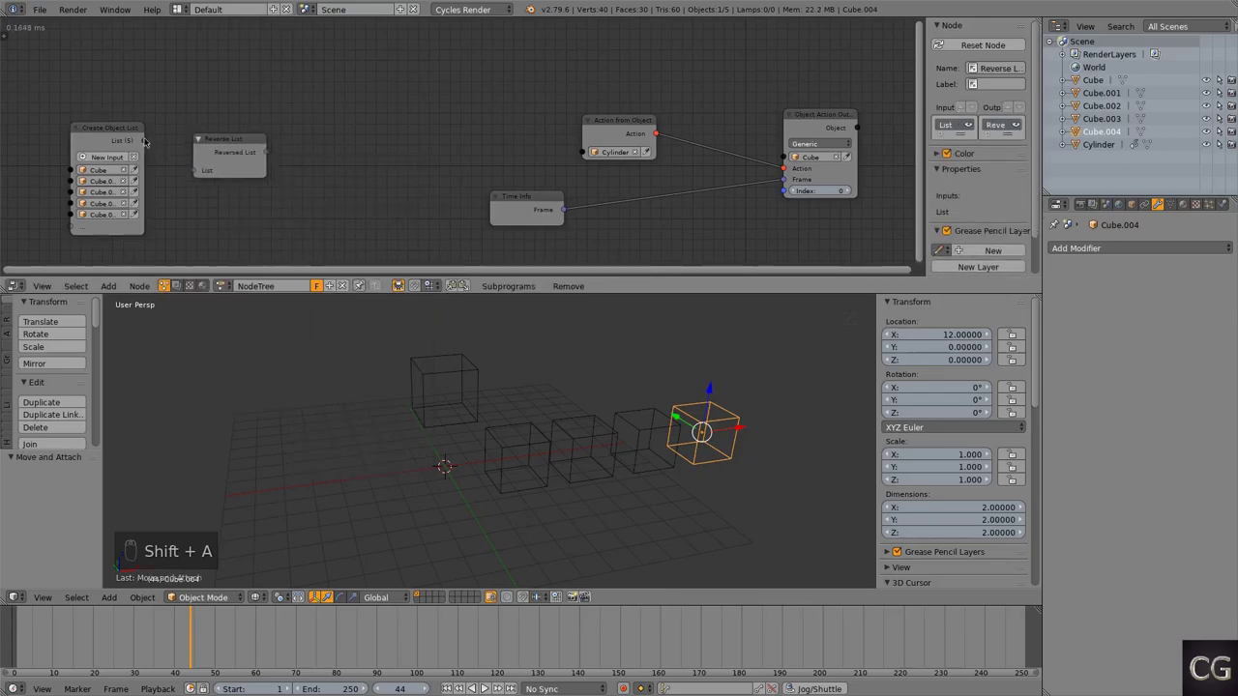
{"action": "left_click_drag", "start_coordinate": [151, 146], "coordinate": [327, 177]}
{"action": "key", "text": "shift+a"}
{"action": "left_click_drag", "start_coordinate": [328, 177], "coordinate": [306, 395]}
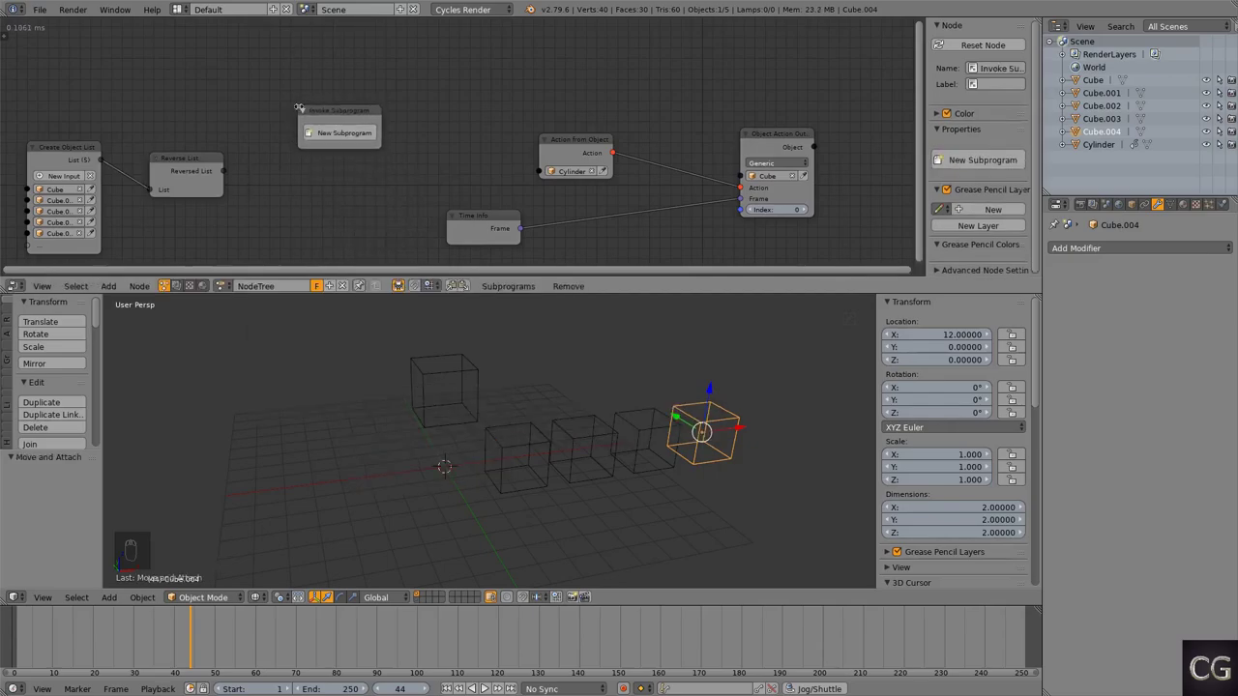
Step: Create the 'Pages offset' loop over the reversed cube list with a Delay Time feeding its time parameter
{"action": "left_click_drag", "start_coordinate": [332, 135], "coordinate": [337, 124]}
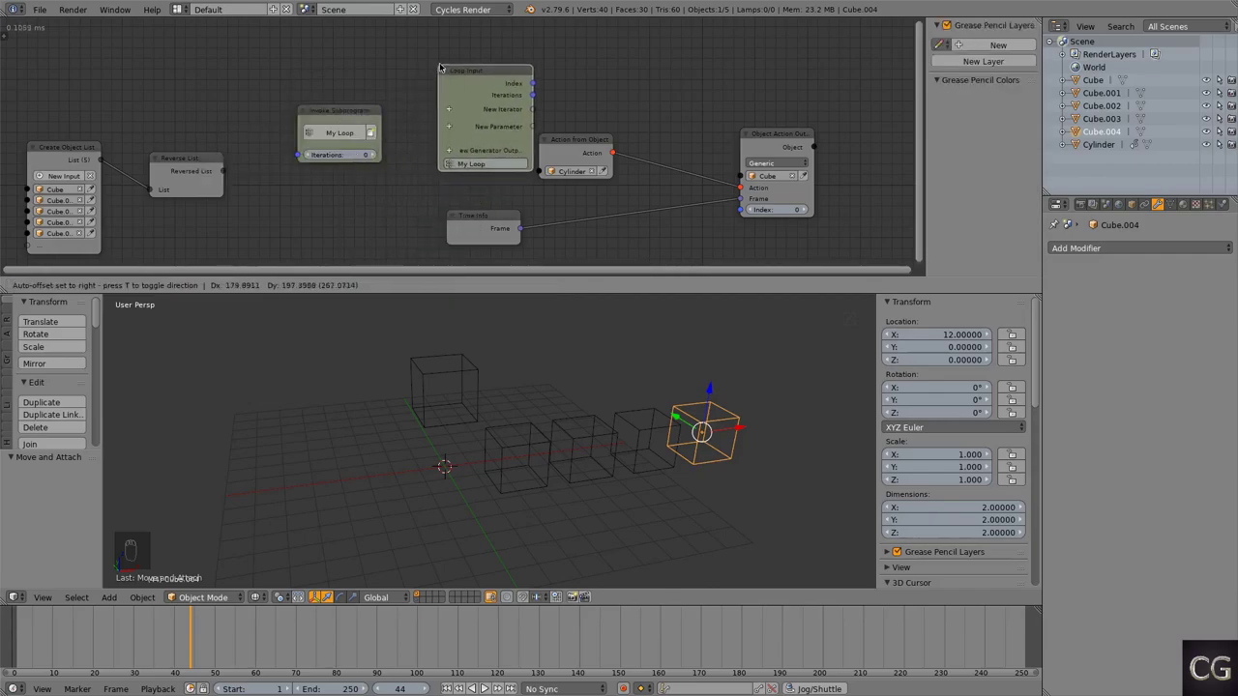
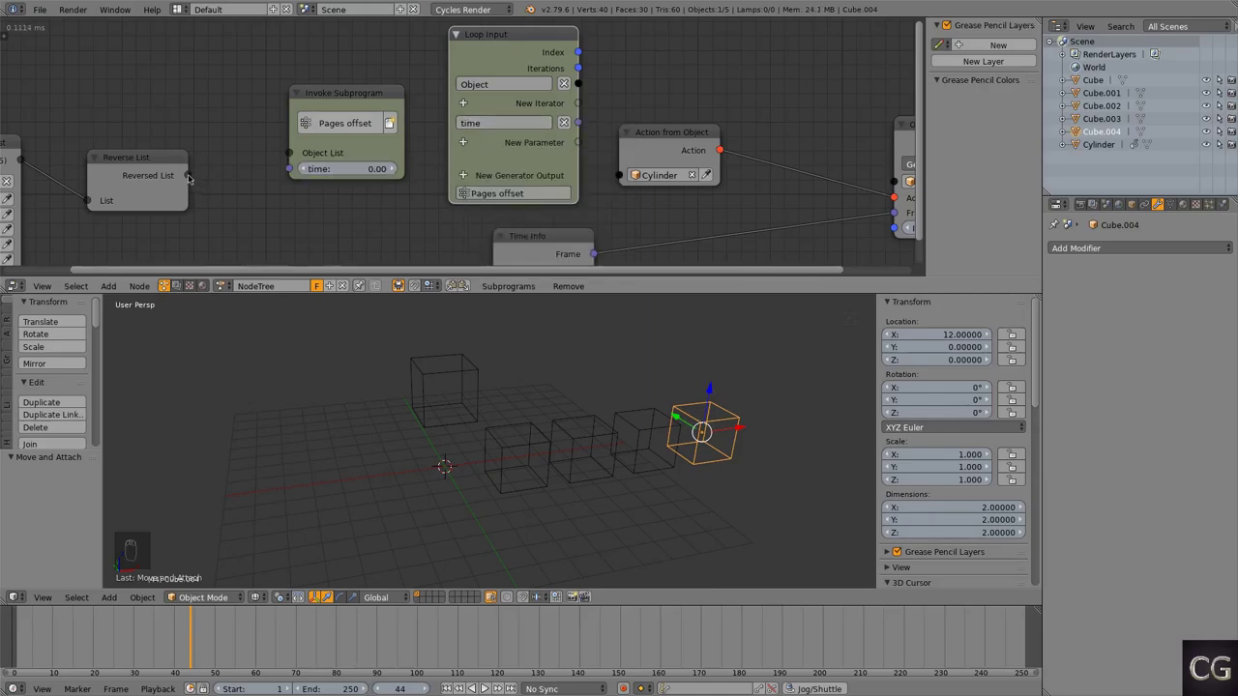
{"action": "left_click_drag", "start_coordinate": [299, 154], "coordinate": [293, 184]}
{"action": "key", "text": "shift+a"}
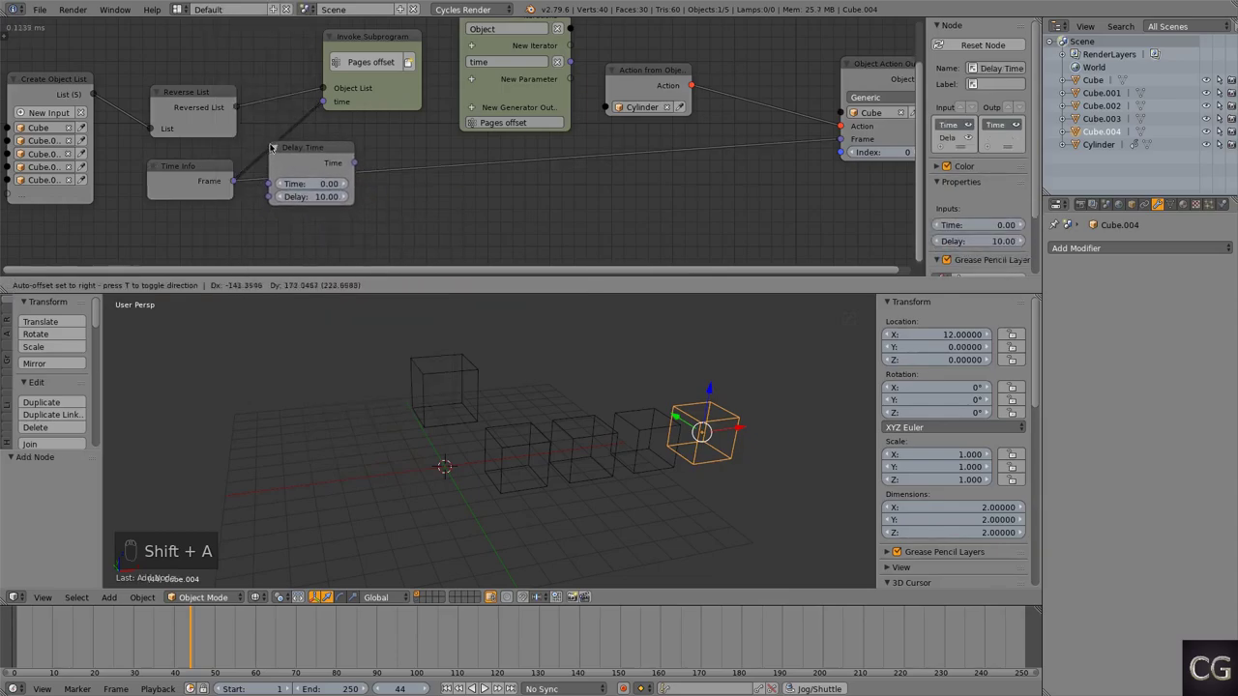
{"action": "left_click_drag", "start_coordinate": [270, 164], "coordinate": [243, 86]}
Step: Connect the loop's object and time outputs into Object Action Output's object and frame
{"action": "left_click_drag", "start_coordinate": [243, 85], "coordinate": [394, 152]}
{"action": "left_click_drag", "start_coordinate": [394, 153], "coordinate": [378, 161]}
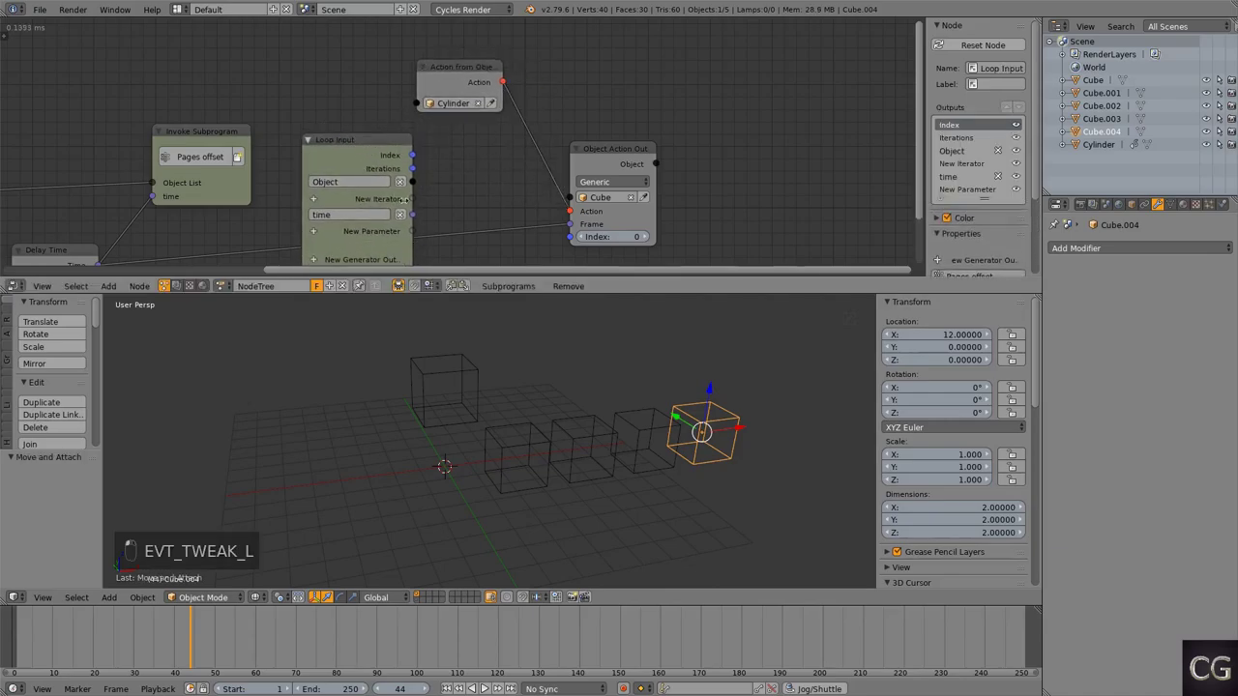
{"action": "left_click_drag", "start_coordinate": [322, 122], "coordinate": [437, 149]}
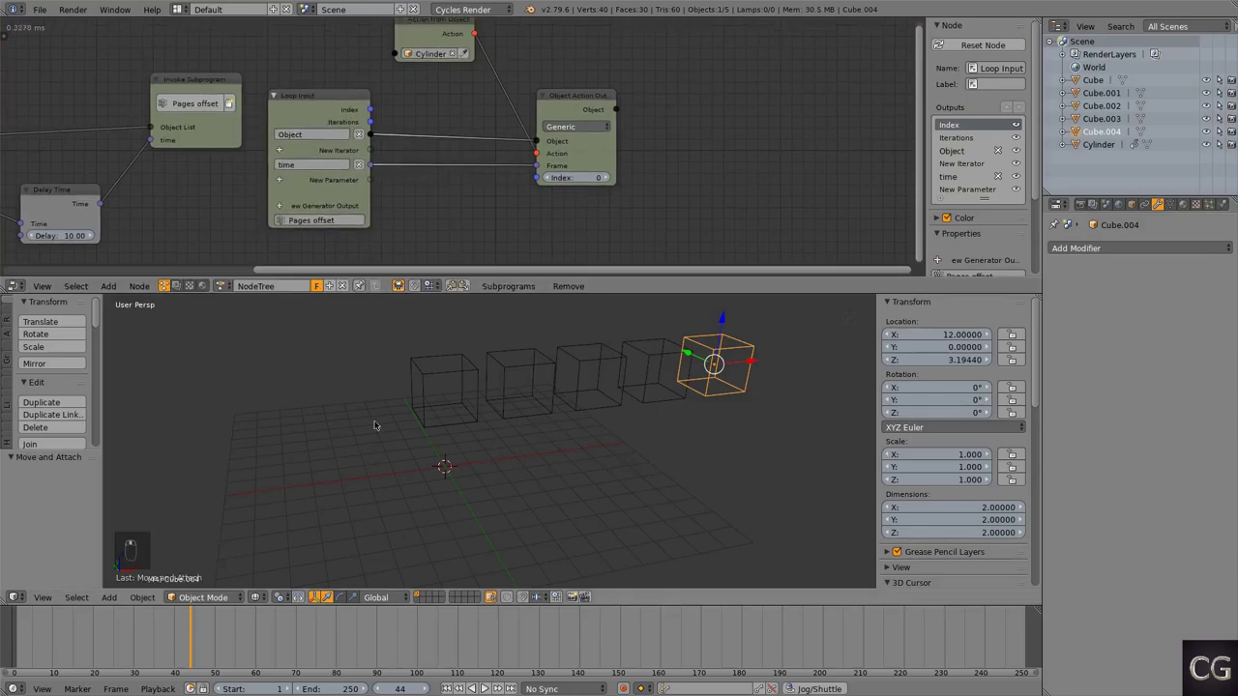
Step: Duplicate Delay Time inside the loop so the loop time drives the action output's frame
{"action": "middle_click", "coordinate": [264, 639]}
{"action": "left_click_drag", "start_coordinate": [193, 642], "coordinate": [29, 647]}
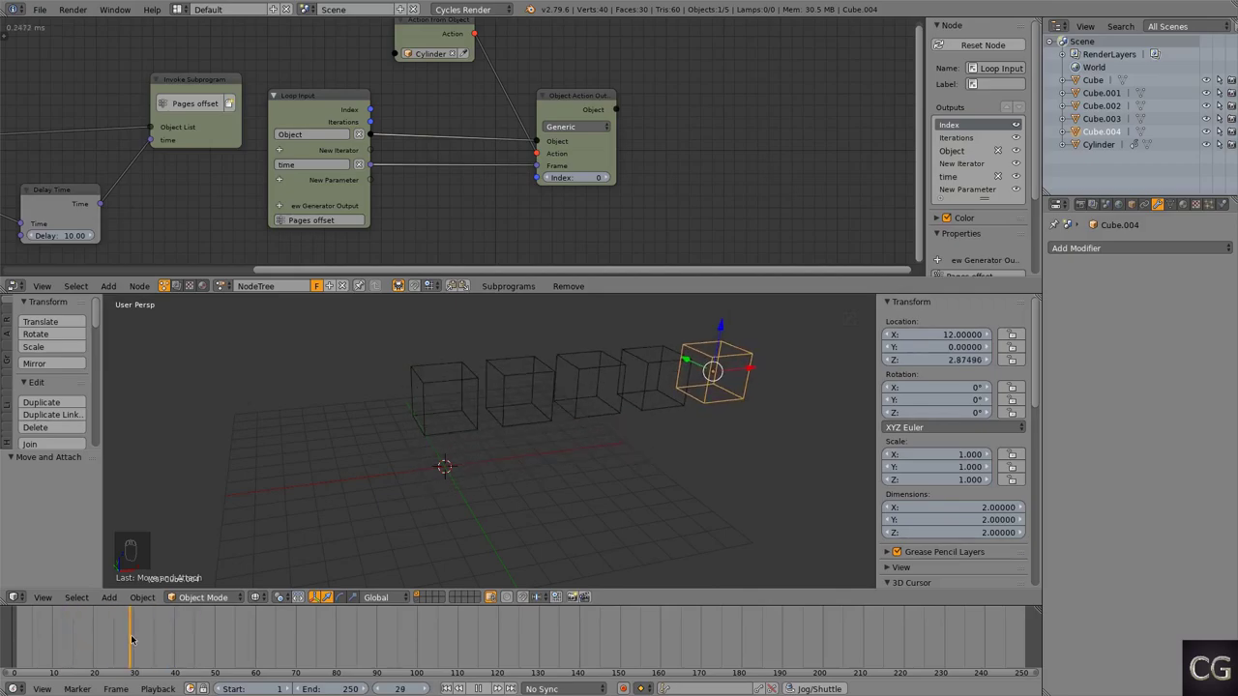
{"action": "left_click_drag", "start_coordinate": [570, 101], "coordinate": [509, 240]}
{"action": "key", "text": "shift+a"}
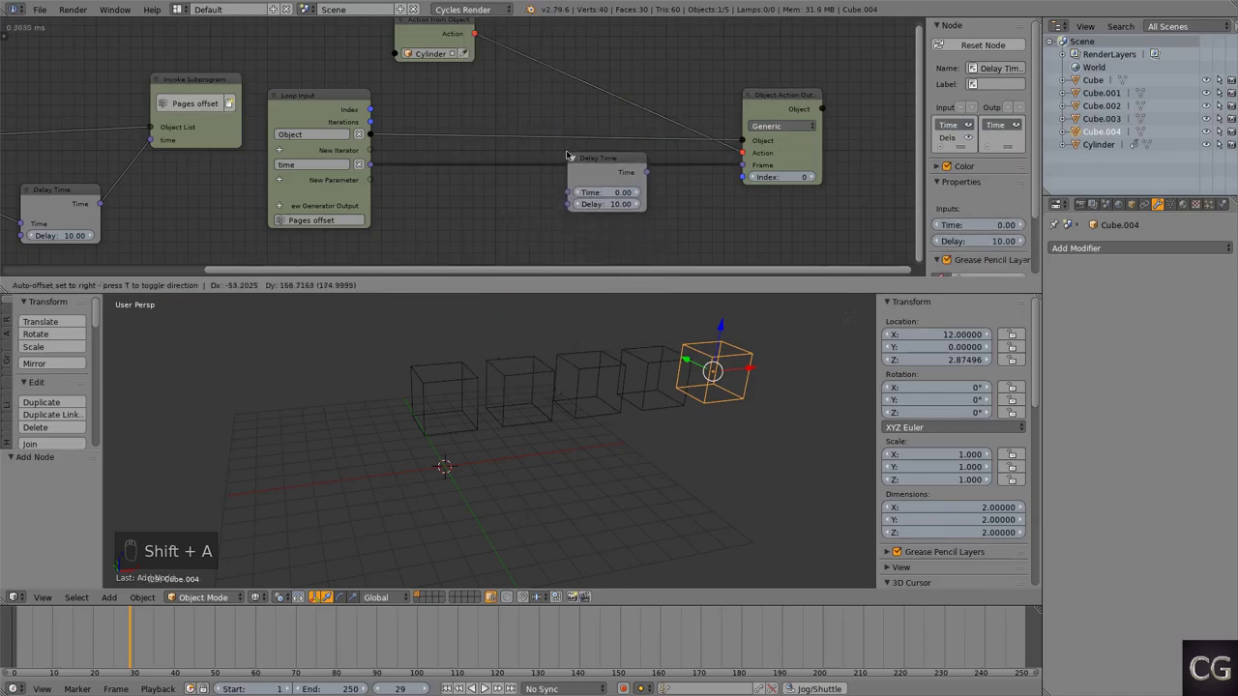
{"action": "left_click_drag", "start_coordinate": [569, 156], "coordinate": [150, 635]}
{"action": "left_click_drag", "start_coordinate": [28, 642], "coordinate": [55, 662]}
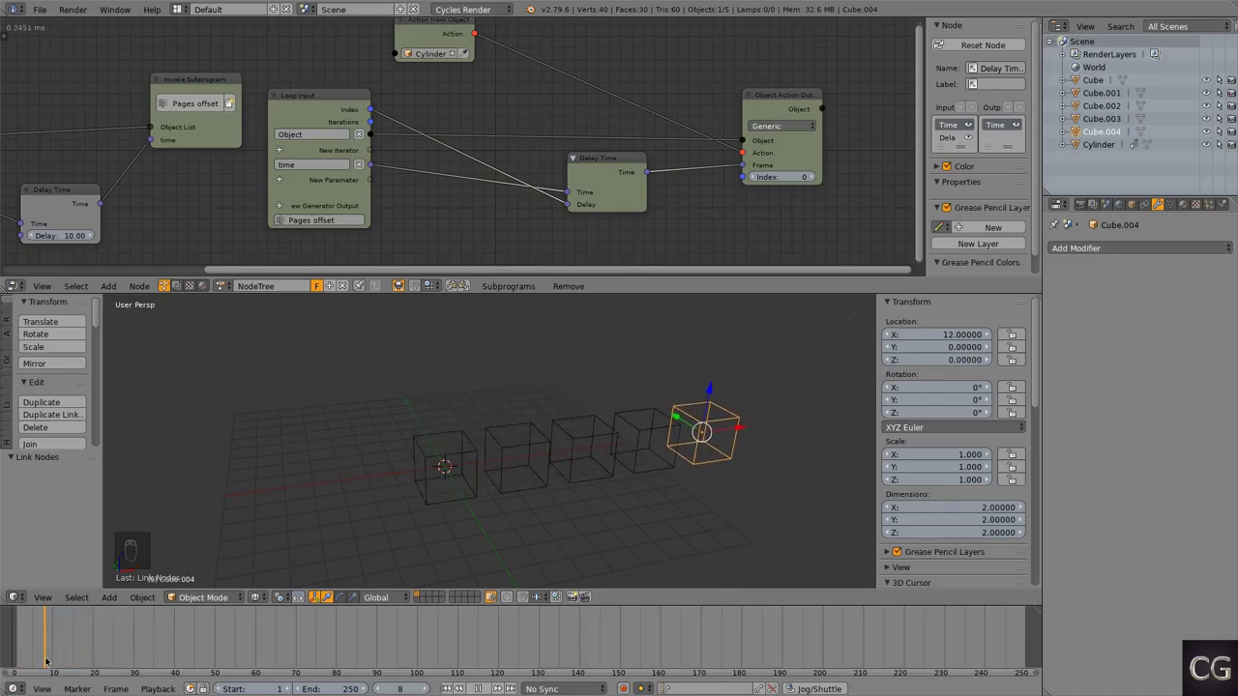
Step: Add a Math node set to Multiply by 10, feeding Index in and the result into Delay, discarding a stray Vector Math node
{"action": "key", "text": "shift+a"}
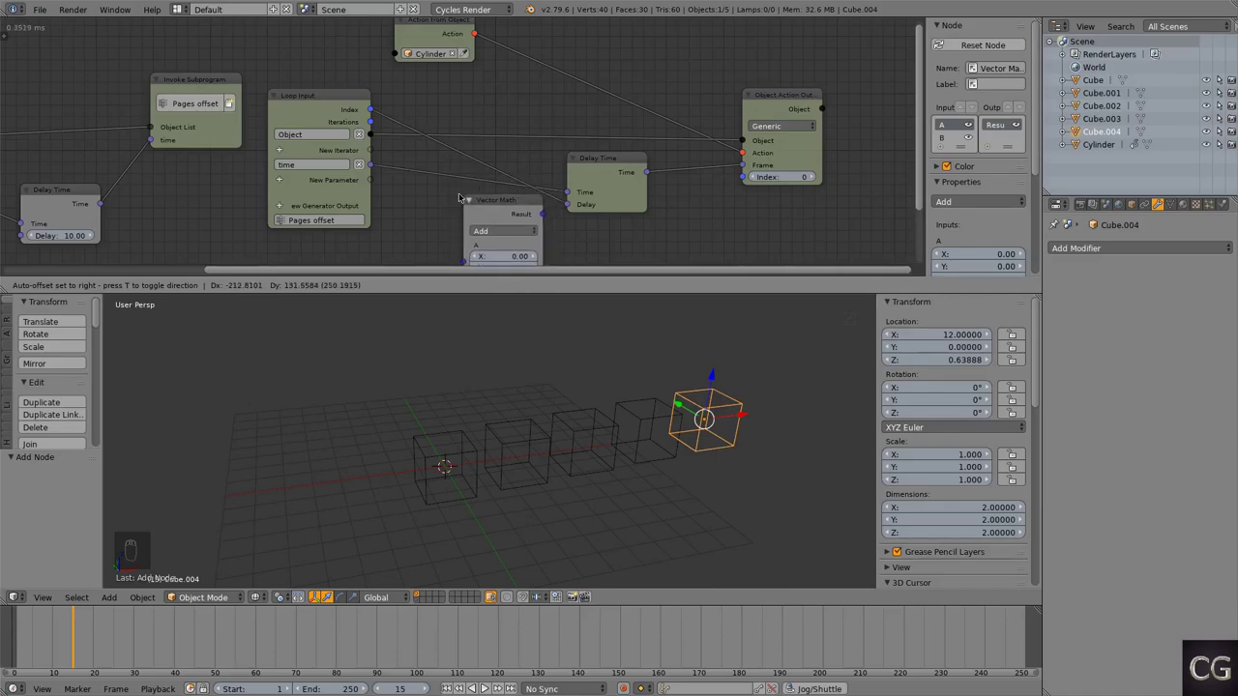
{"action": "key", "text": "Delete"}
{"action": "key", "text": "shift+a"}
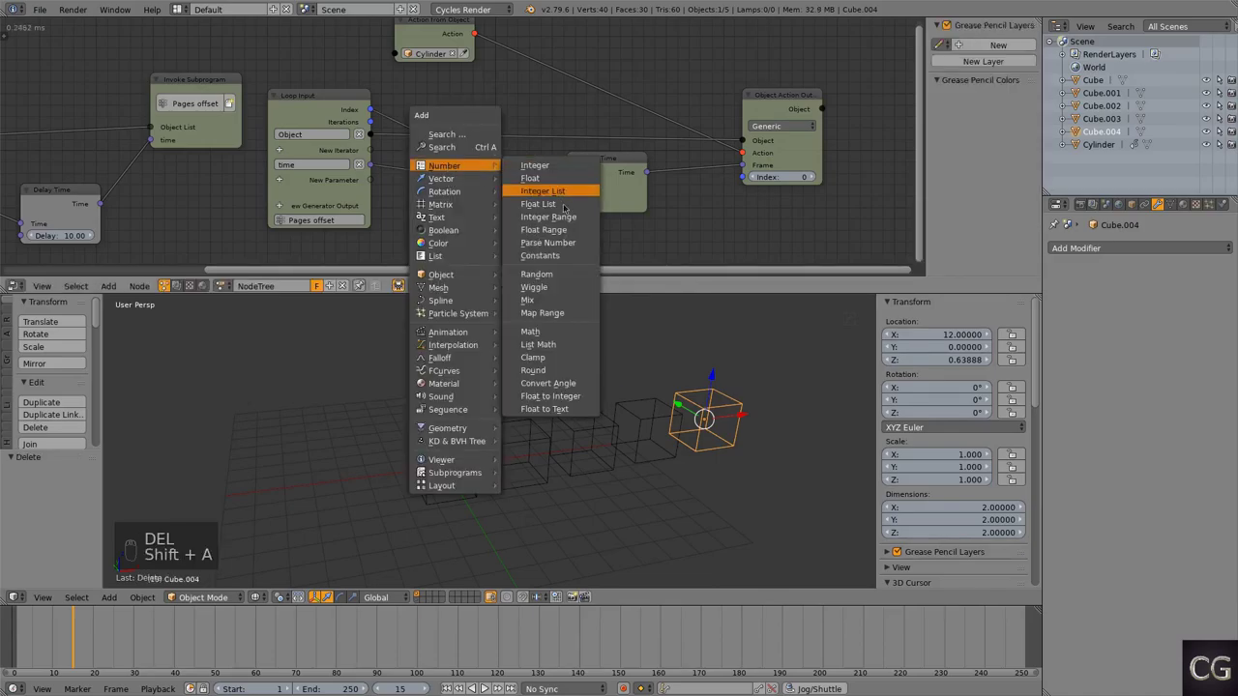
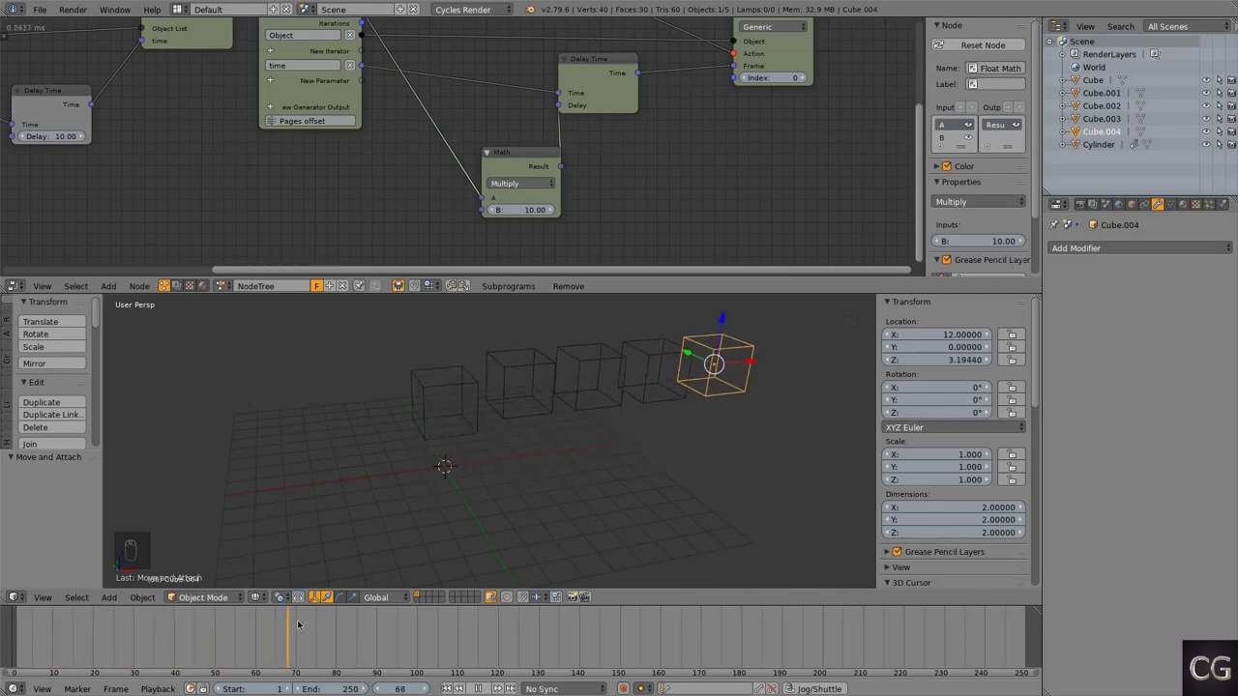
Step: Insert a Map Range node (0–20 to 0–100) before the Multiply and play back the staggered cubes
{"action": "key", "text": "alt+a"}
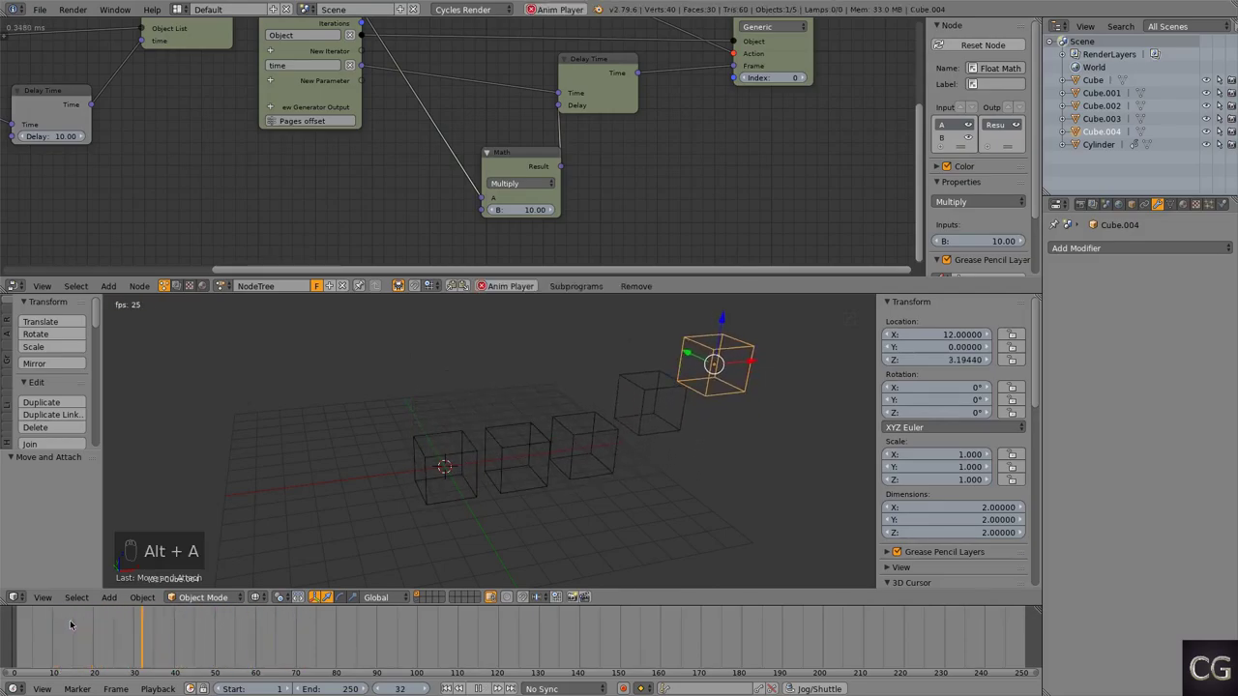
{"action": "key", "text": "alt+a"}
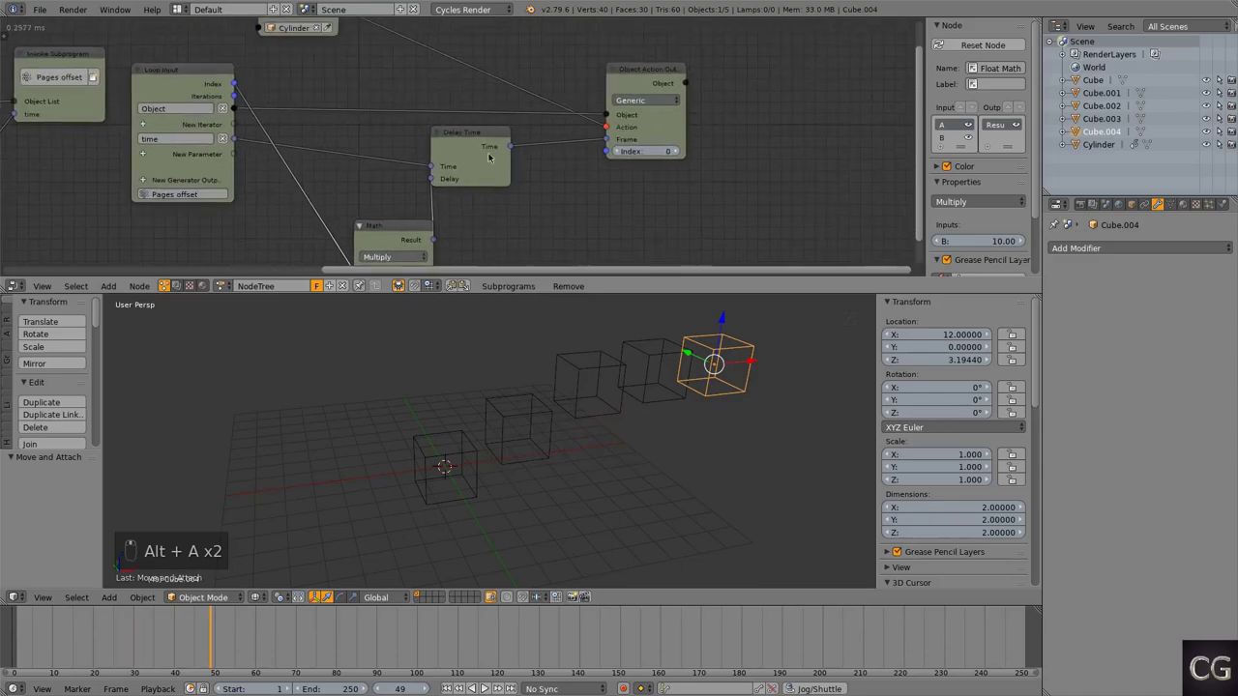
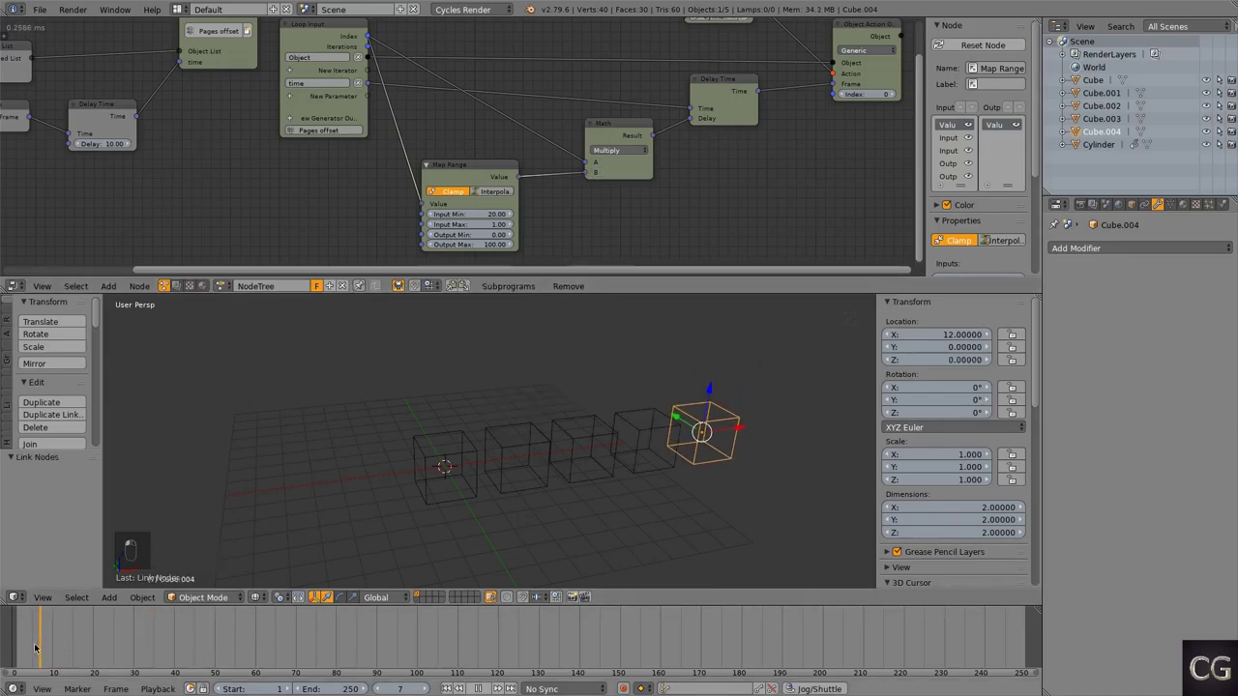
{"action": "key", "text": "alt+a"}
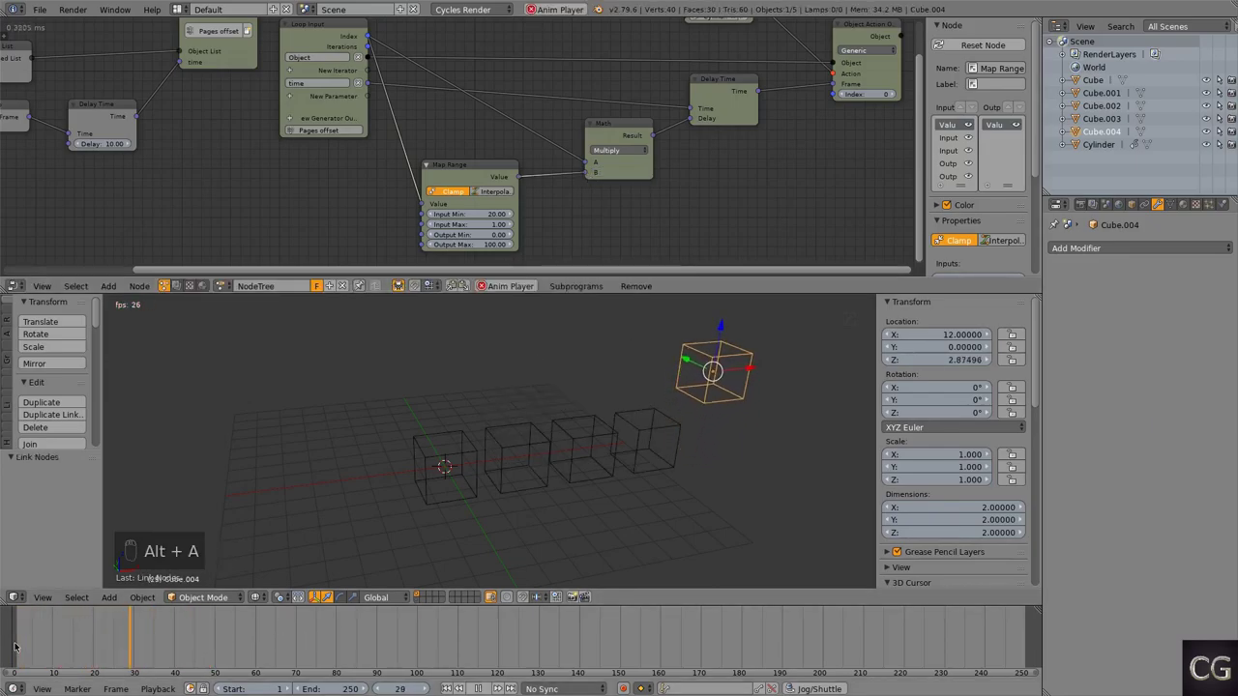
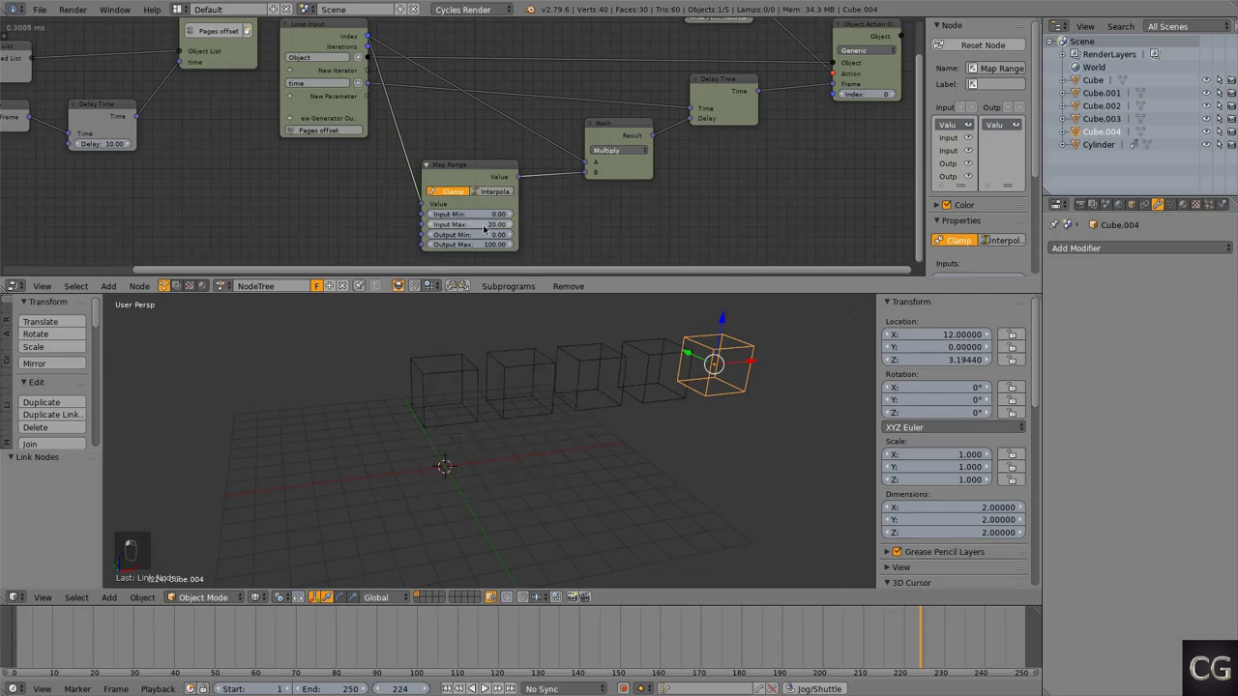
{"action": "key", "text": "ctrl+shift+d"}
Step: Switch to the book scene and play the finished rig with pages turning in sequence
{"action": "key", "text": "alt+a"}
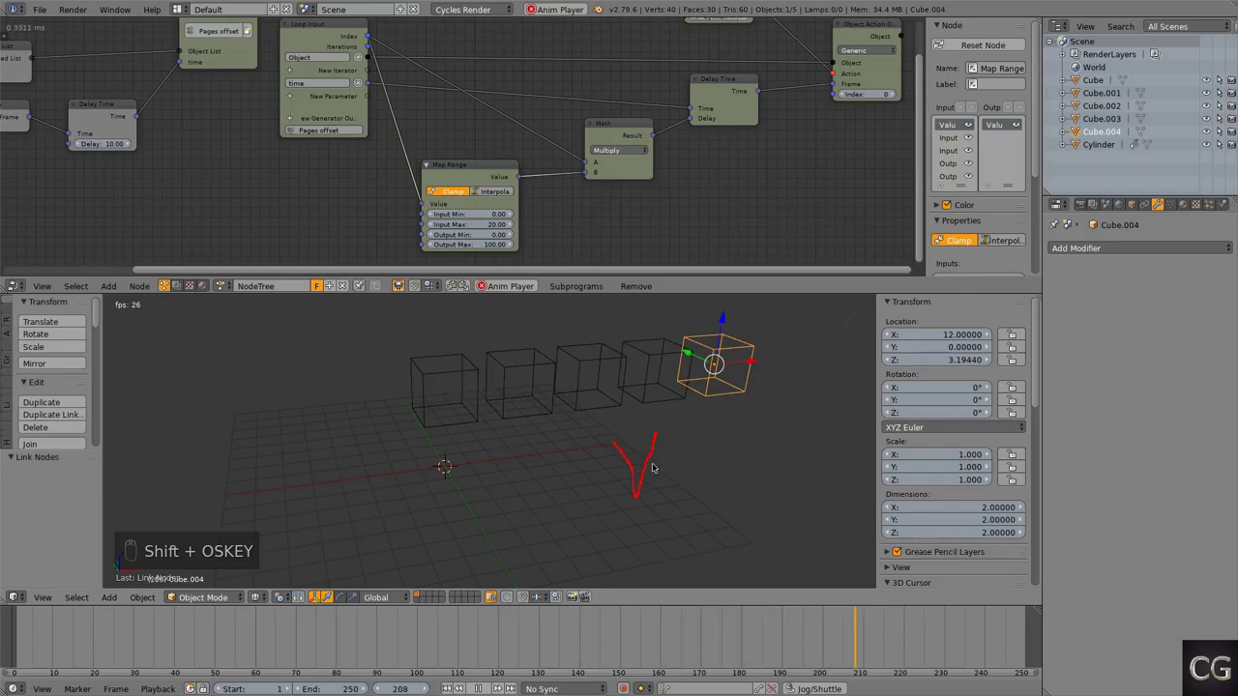
{"action": "key", "text": "super+Pause"}
{"action": "key", "text": "alt+a"}
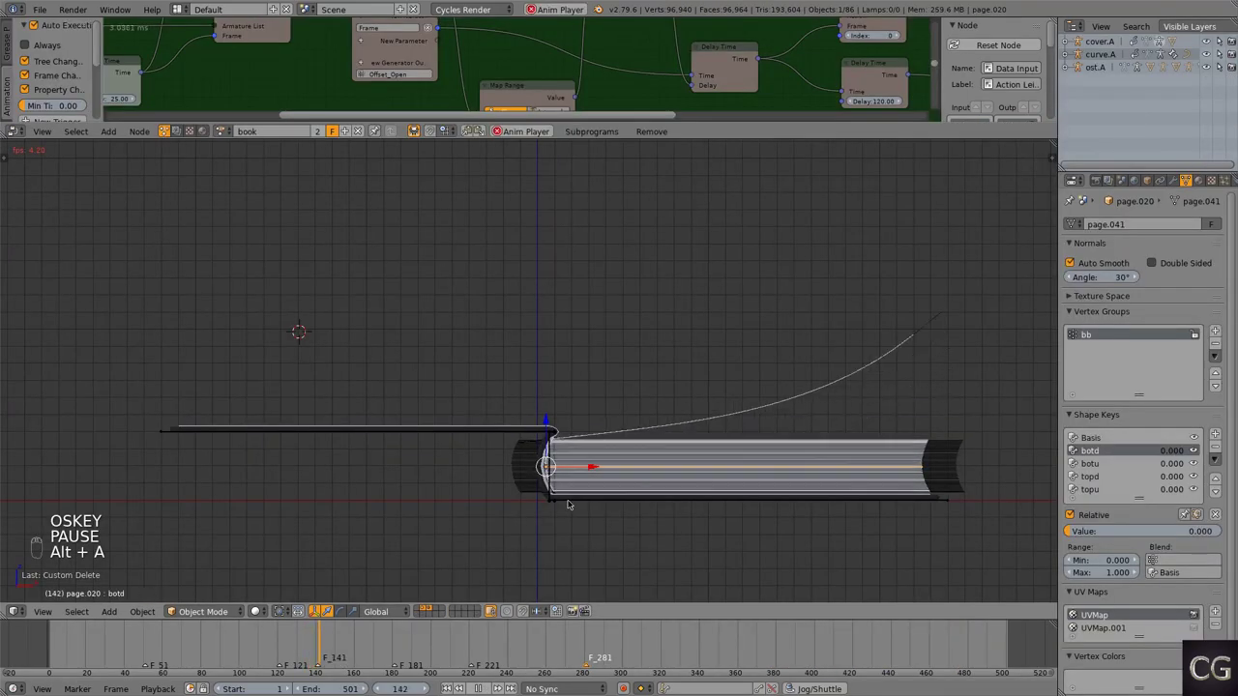